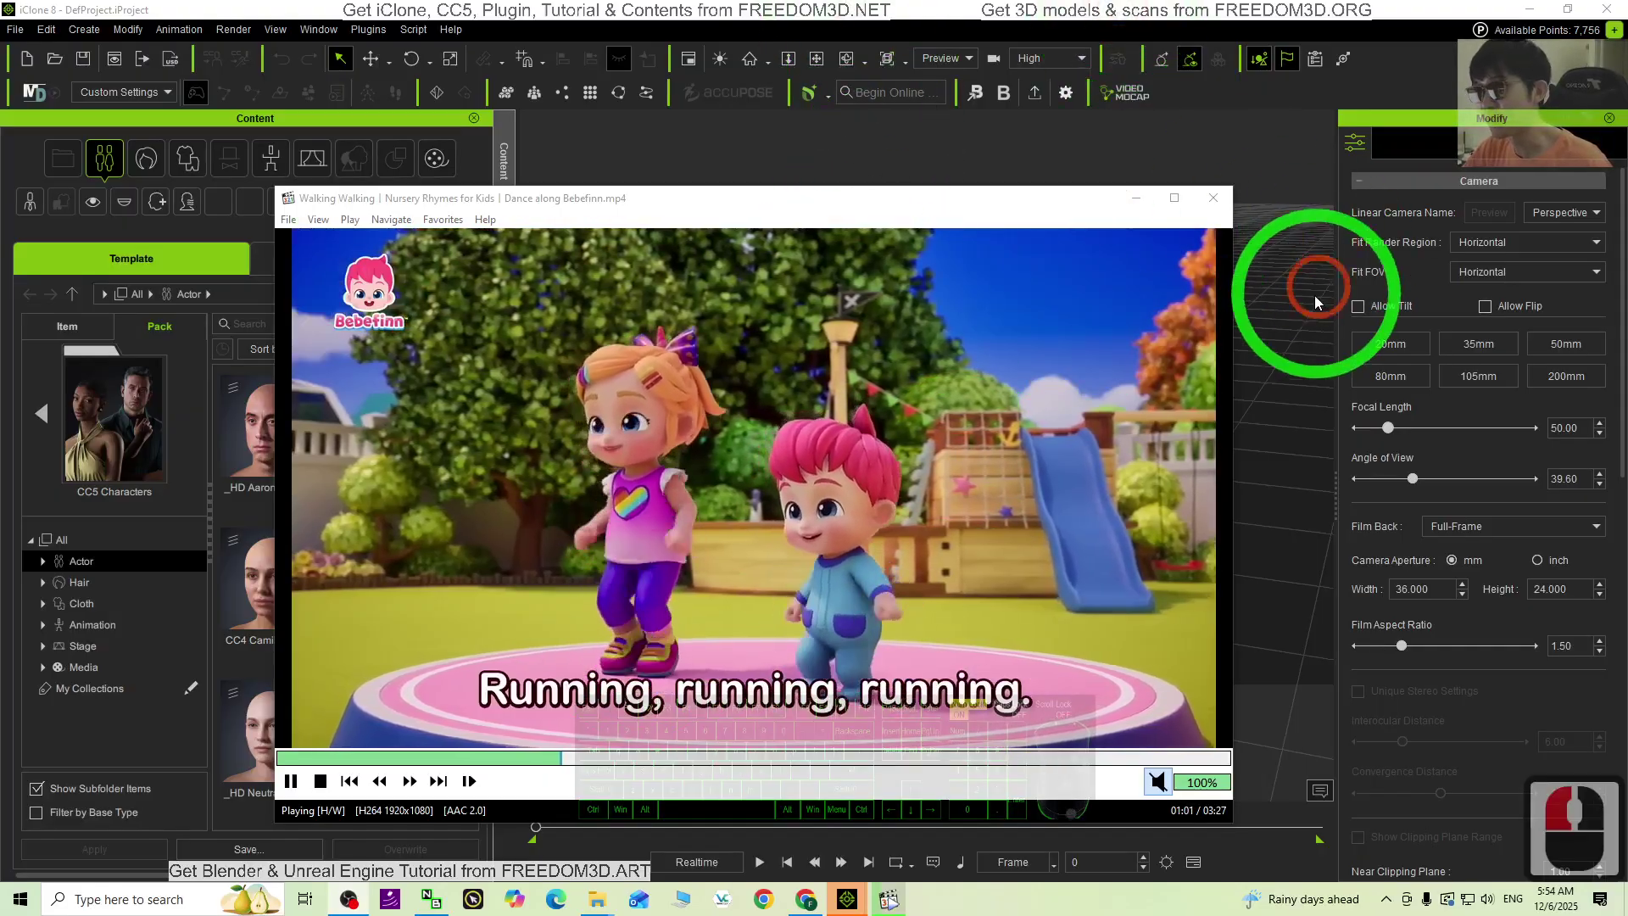
Step: Watch the Walking Walking cartoon dance video in Windows Media Player, repositioning its window, then close it
click(1318, 302)
drag(1082, 216, 1062, 399)
click(1079, 438)
drag(1182, 516, 1178, 413)
drag(1333, 217, 1038, 527)
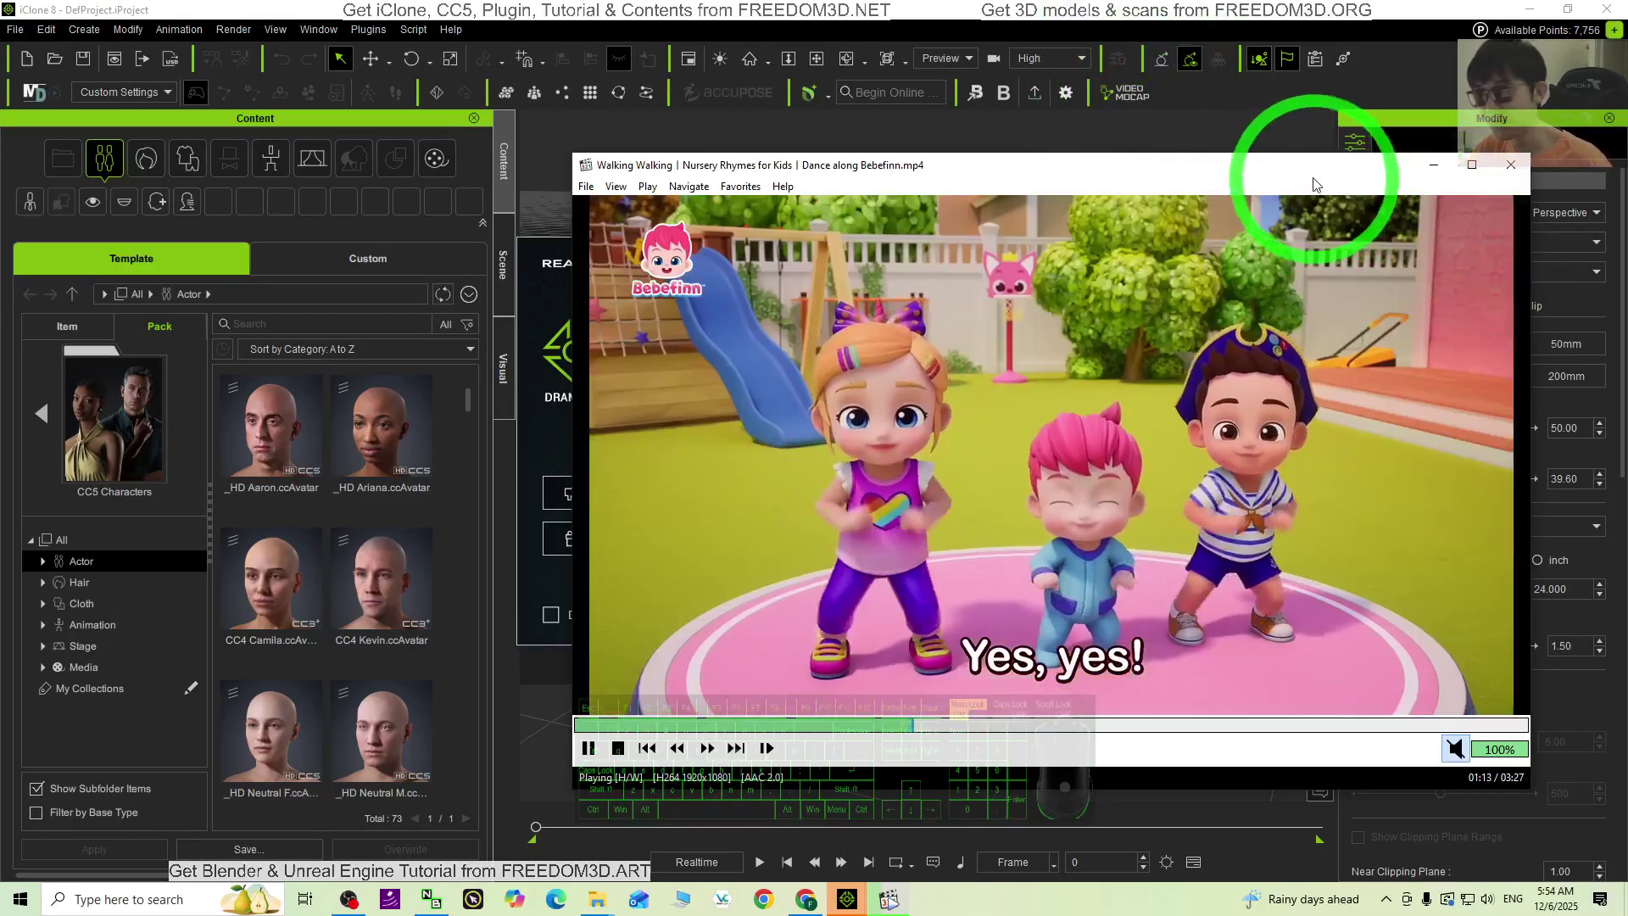
drag(1092, 201, 1333, 179)
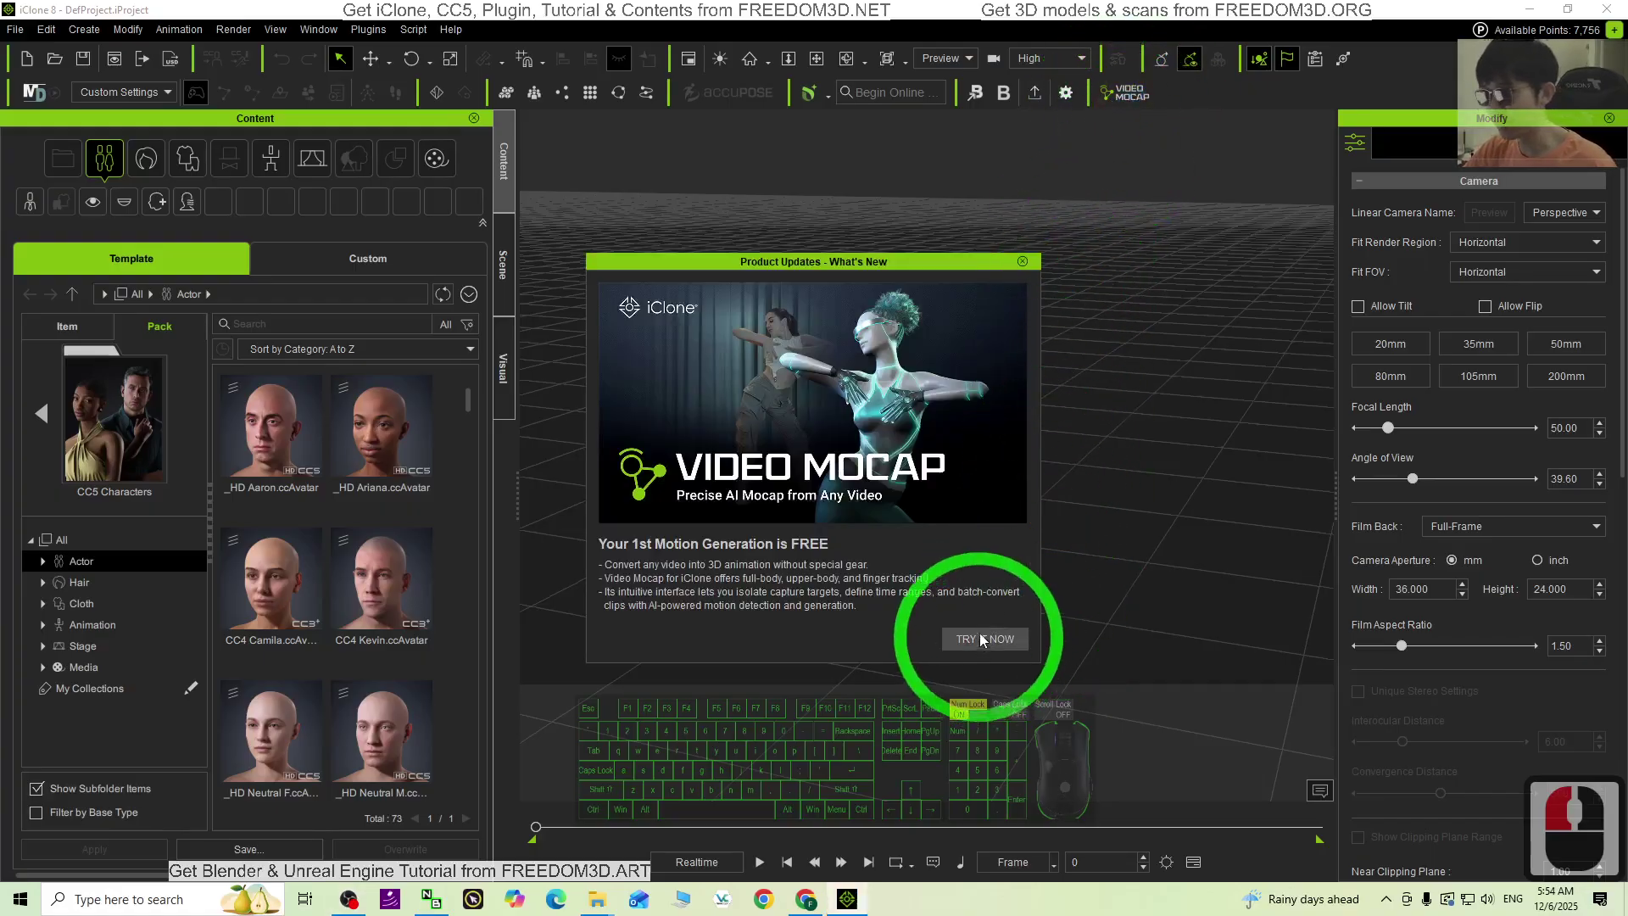
Step: Dismiss the what's-new Product Updates announcement in iClone 8
click(1026, 266)
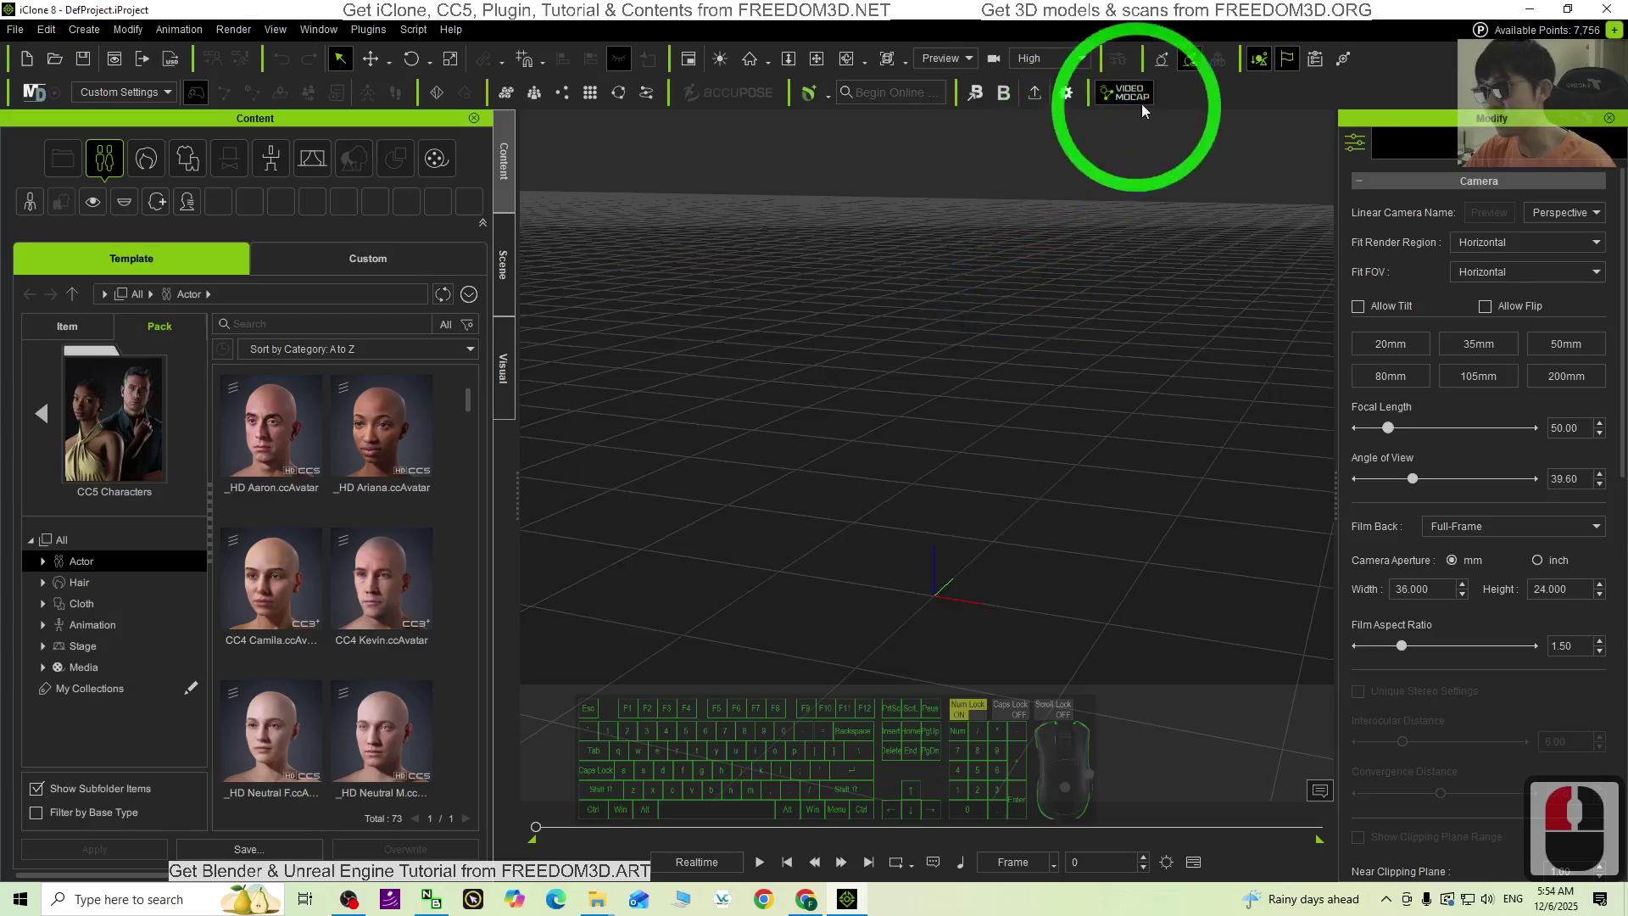
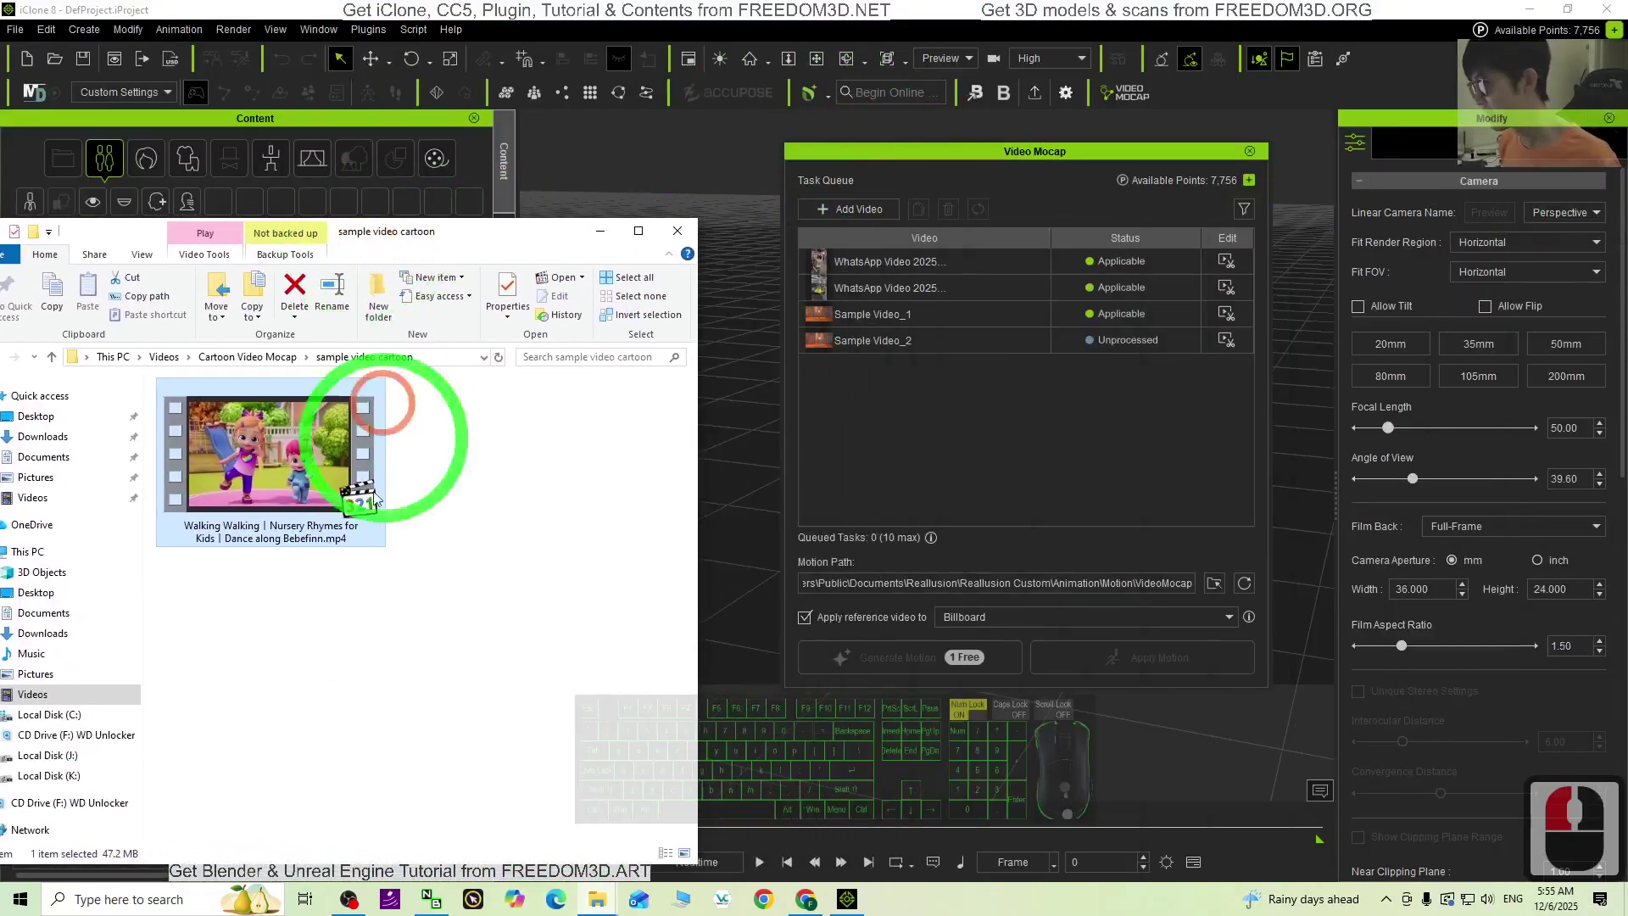
Step: Drag the Walking Walking cartoon MP4 from File Explorer into the Video Mocap task queue
click(288, 468)
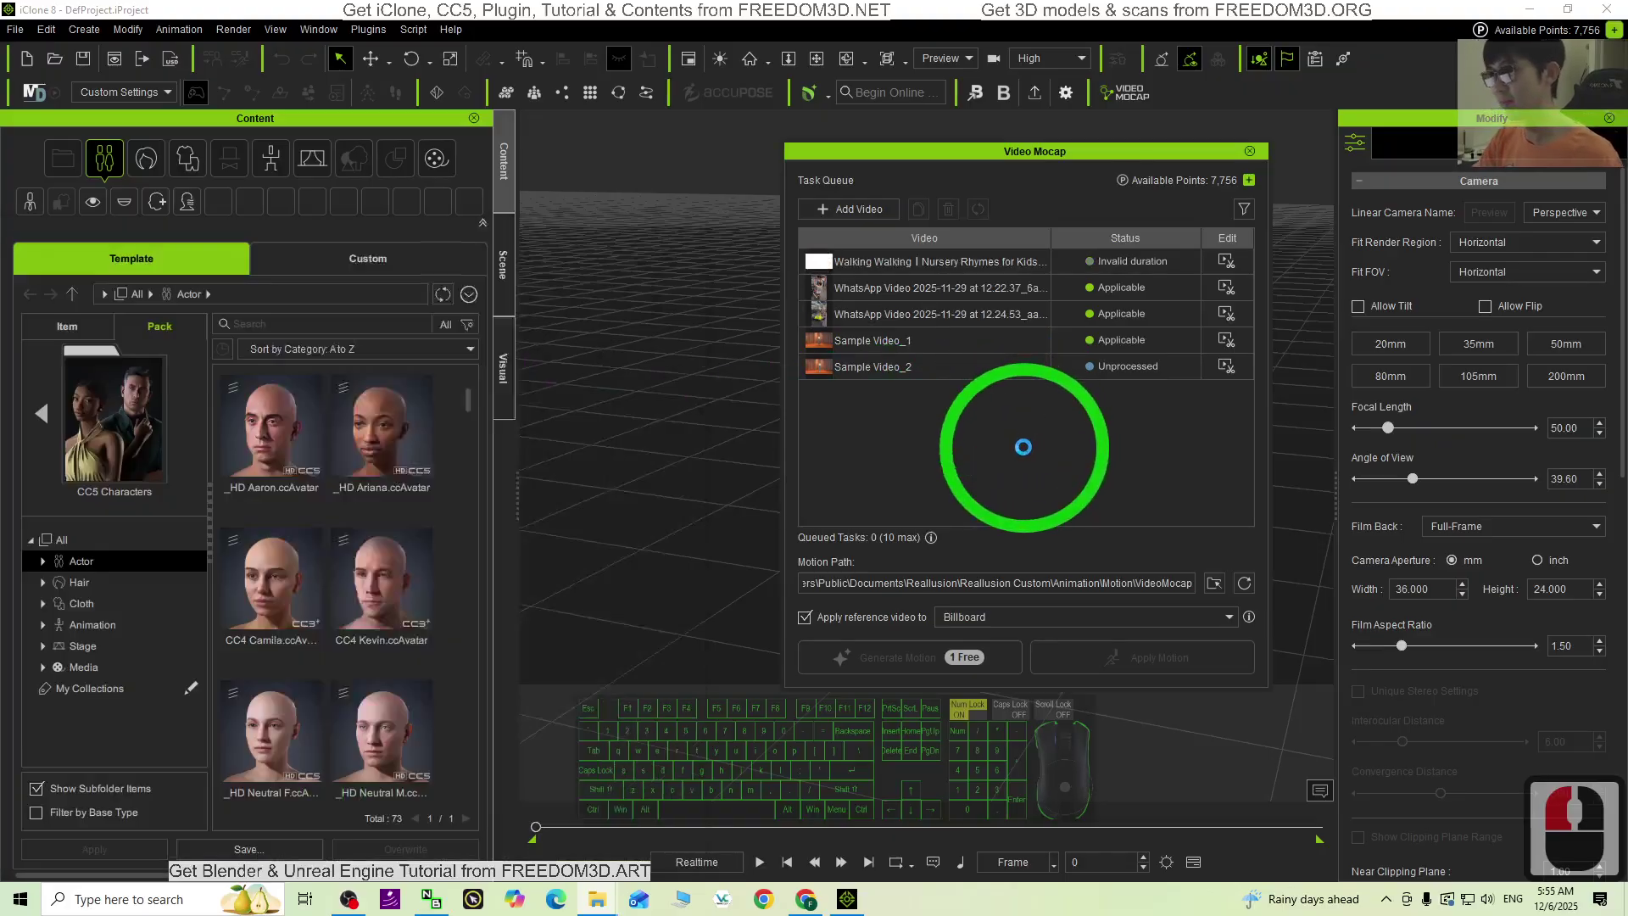
drag(663, 170, 868, 223)
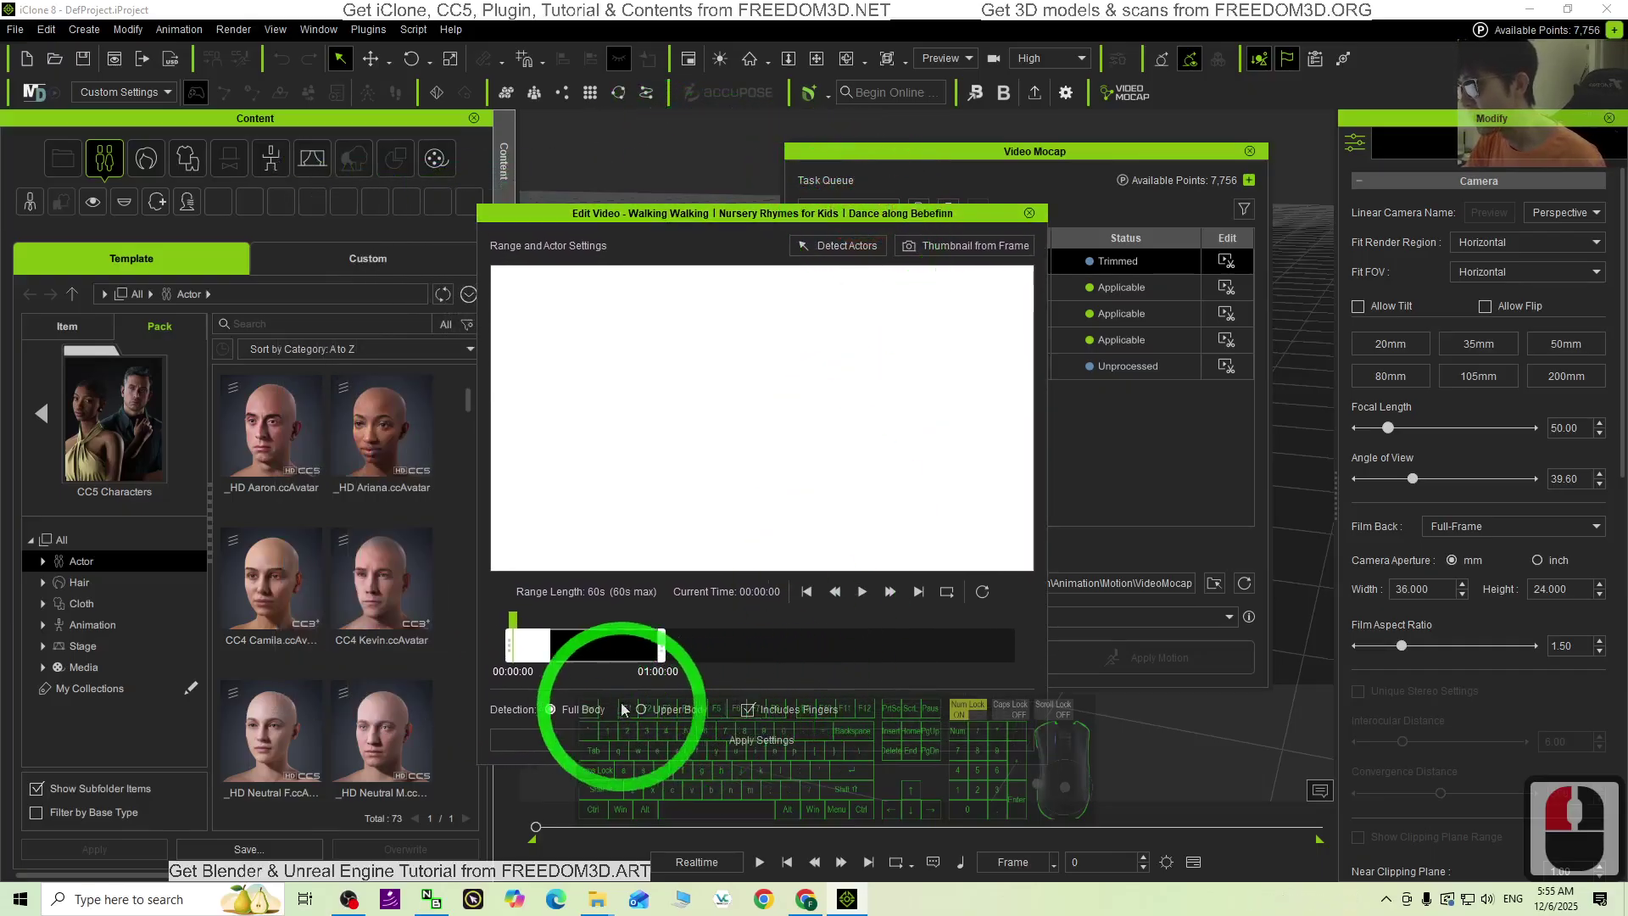
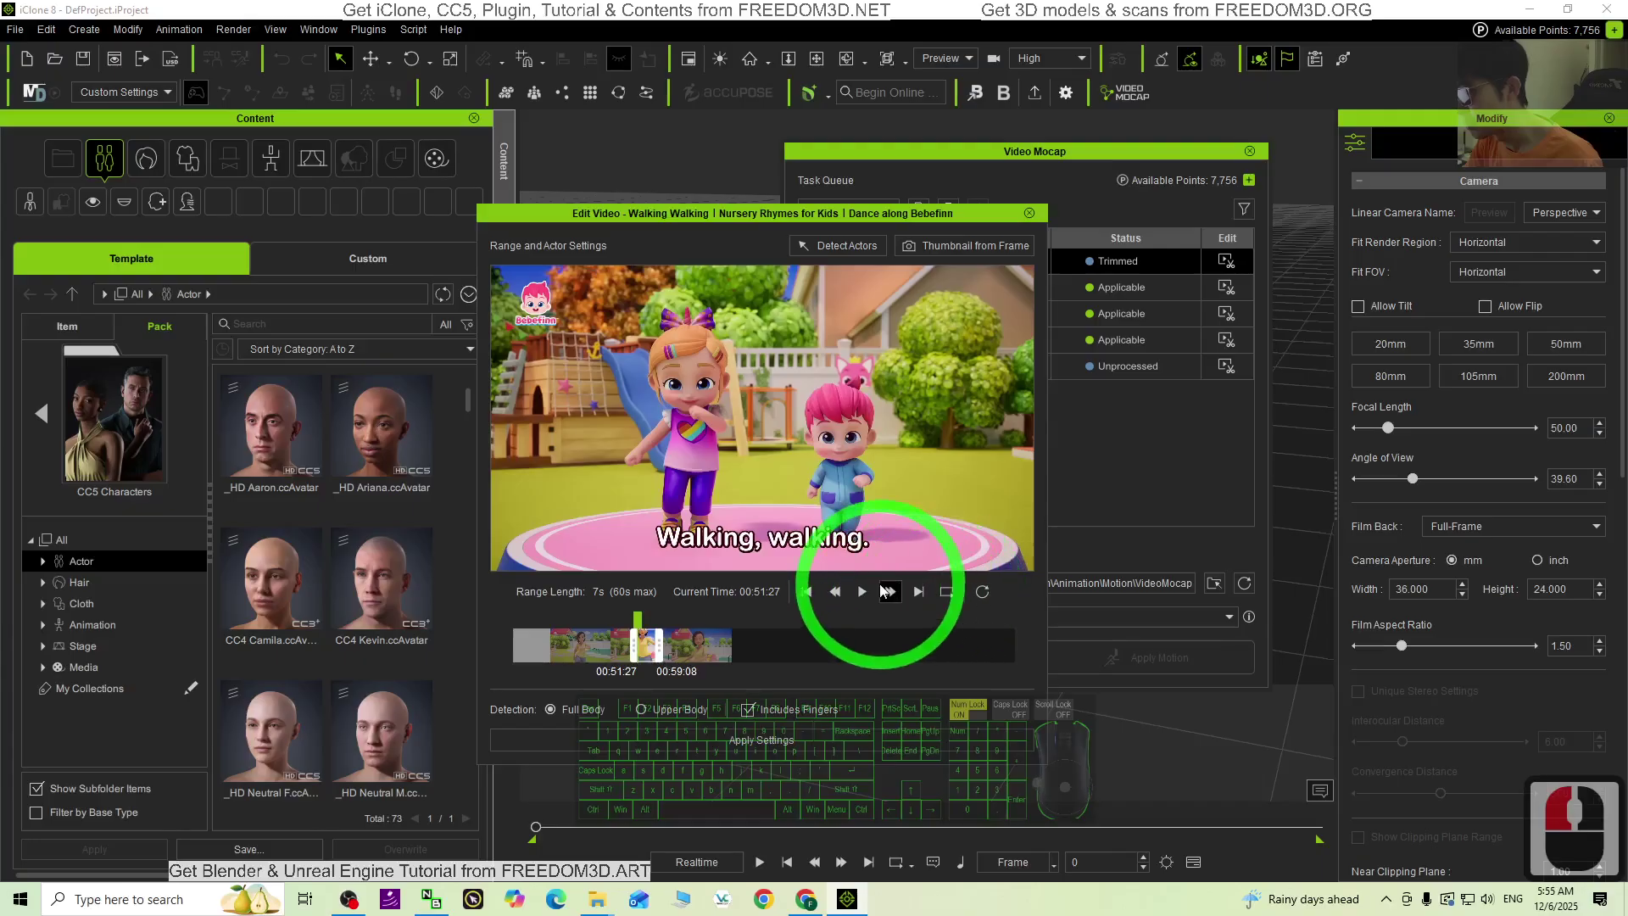
Step: Preview the trimmed 7-second cartoon clip in Edit Video, pausing it near 59 seconds
click(873, 593)
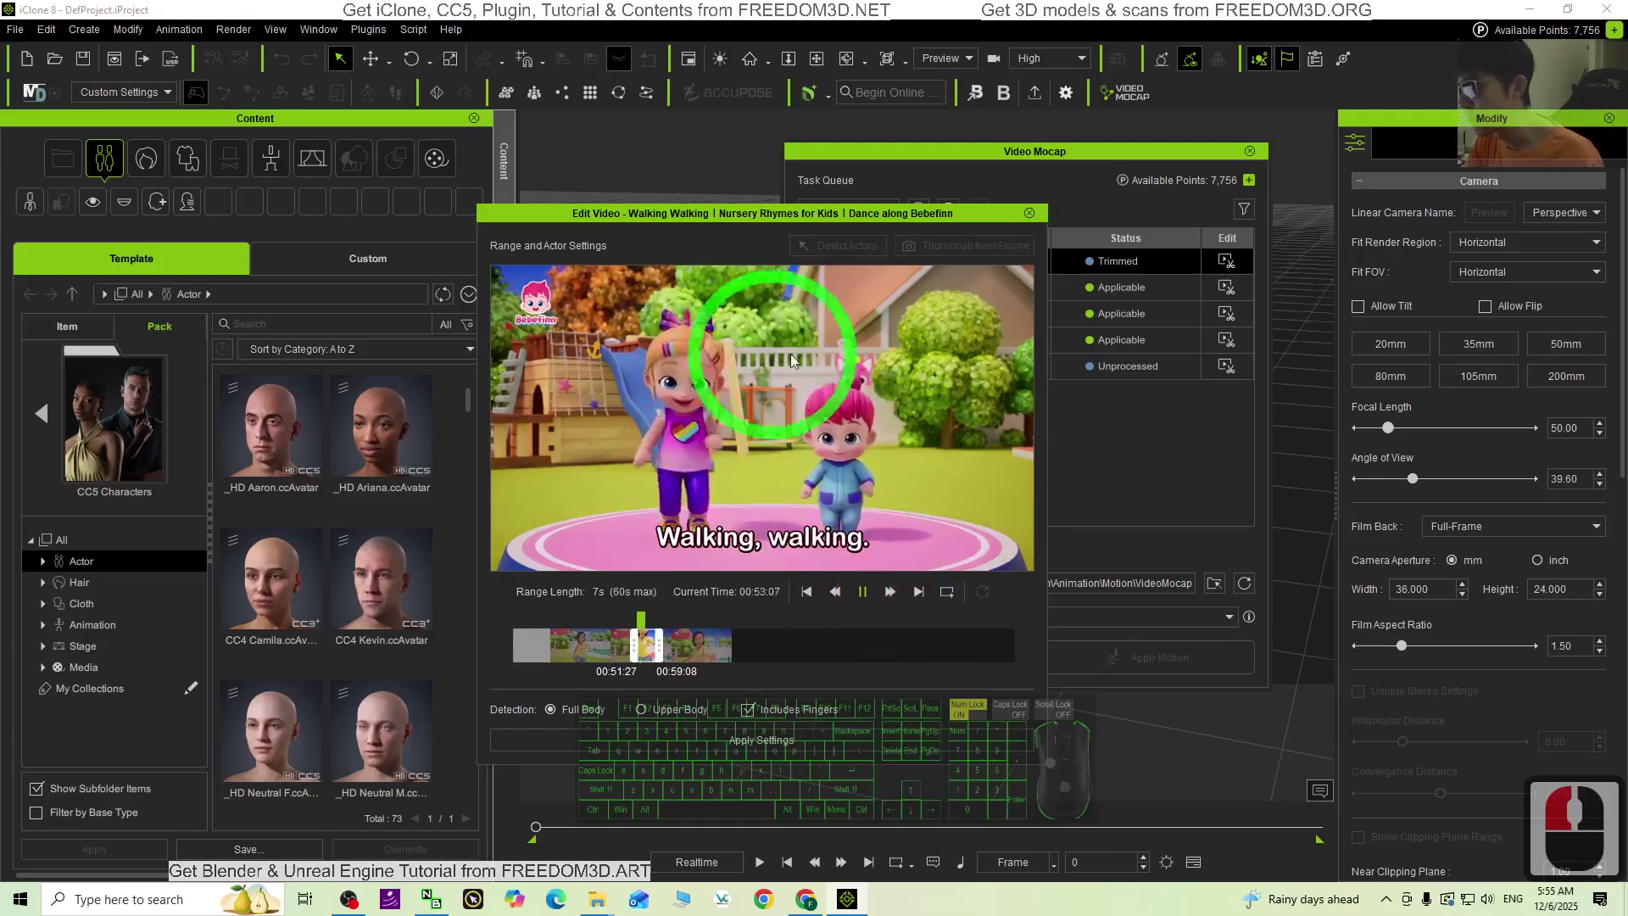
click(672, 652)
click(669, 651)
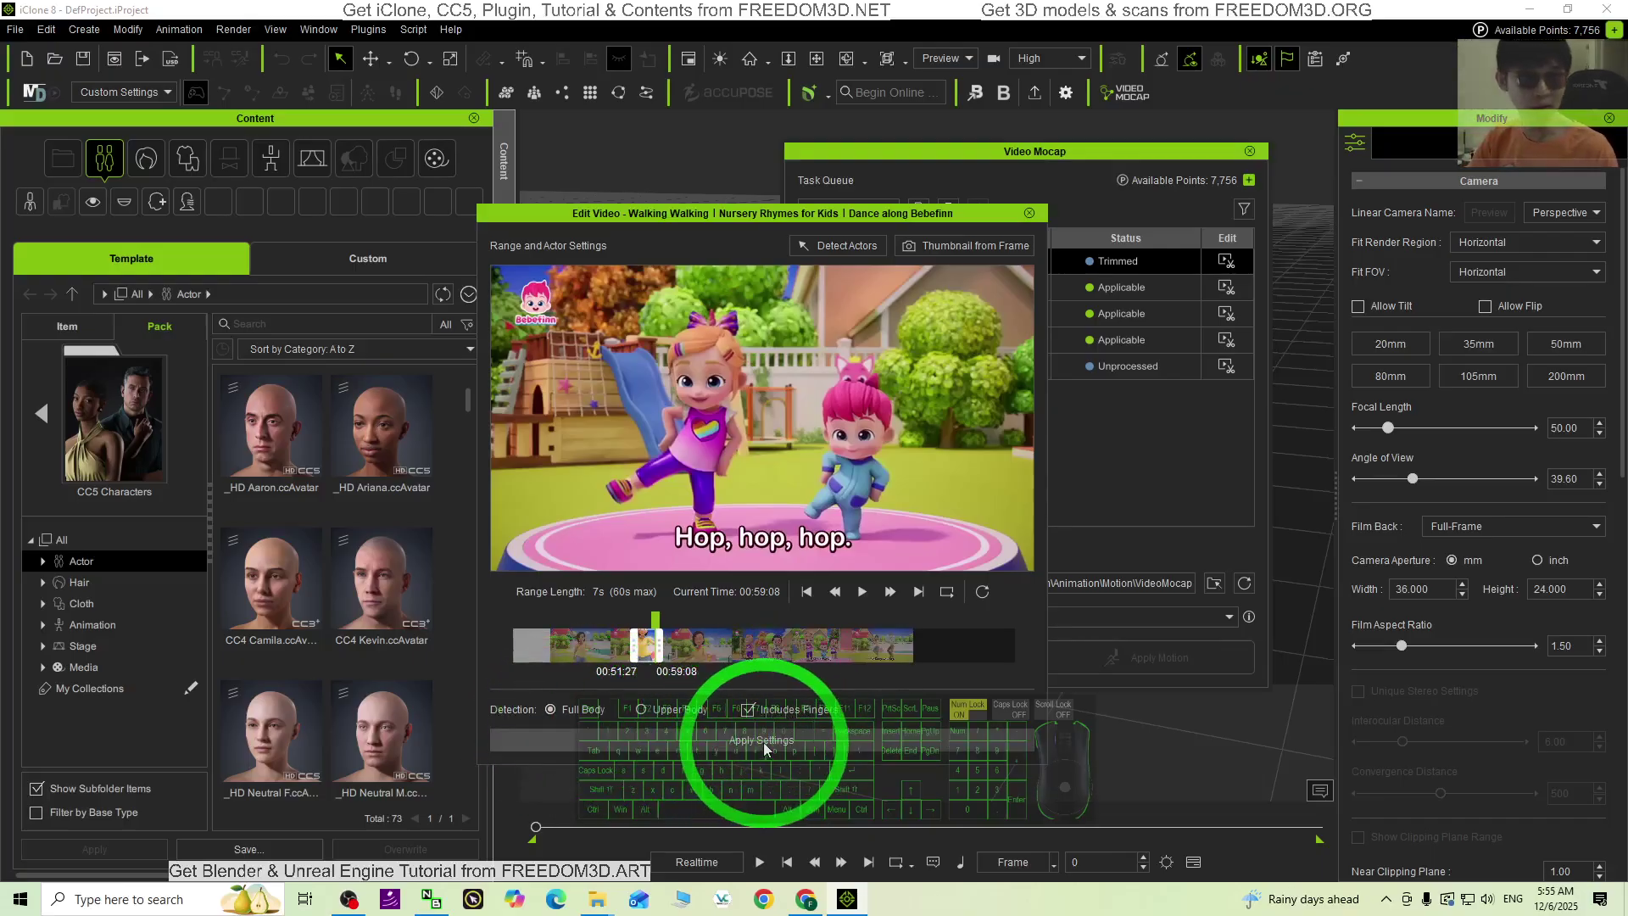
Step: Keep the trim, leave Edit Video and submit the cartoon clip with Generate Motion
click(767, 749)
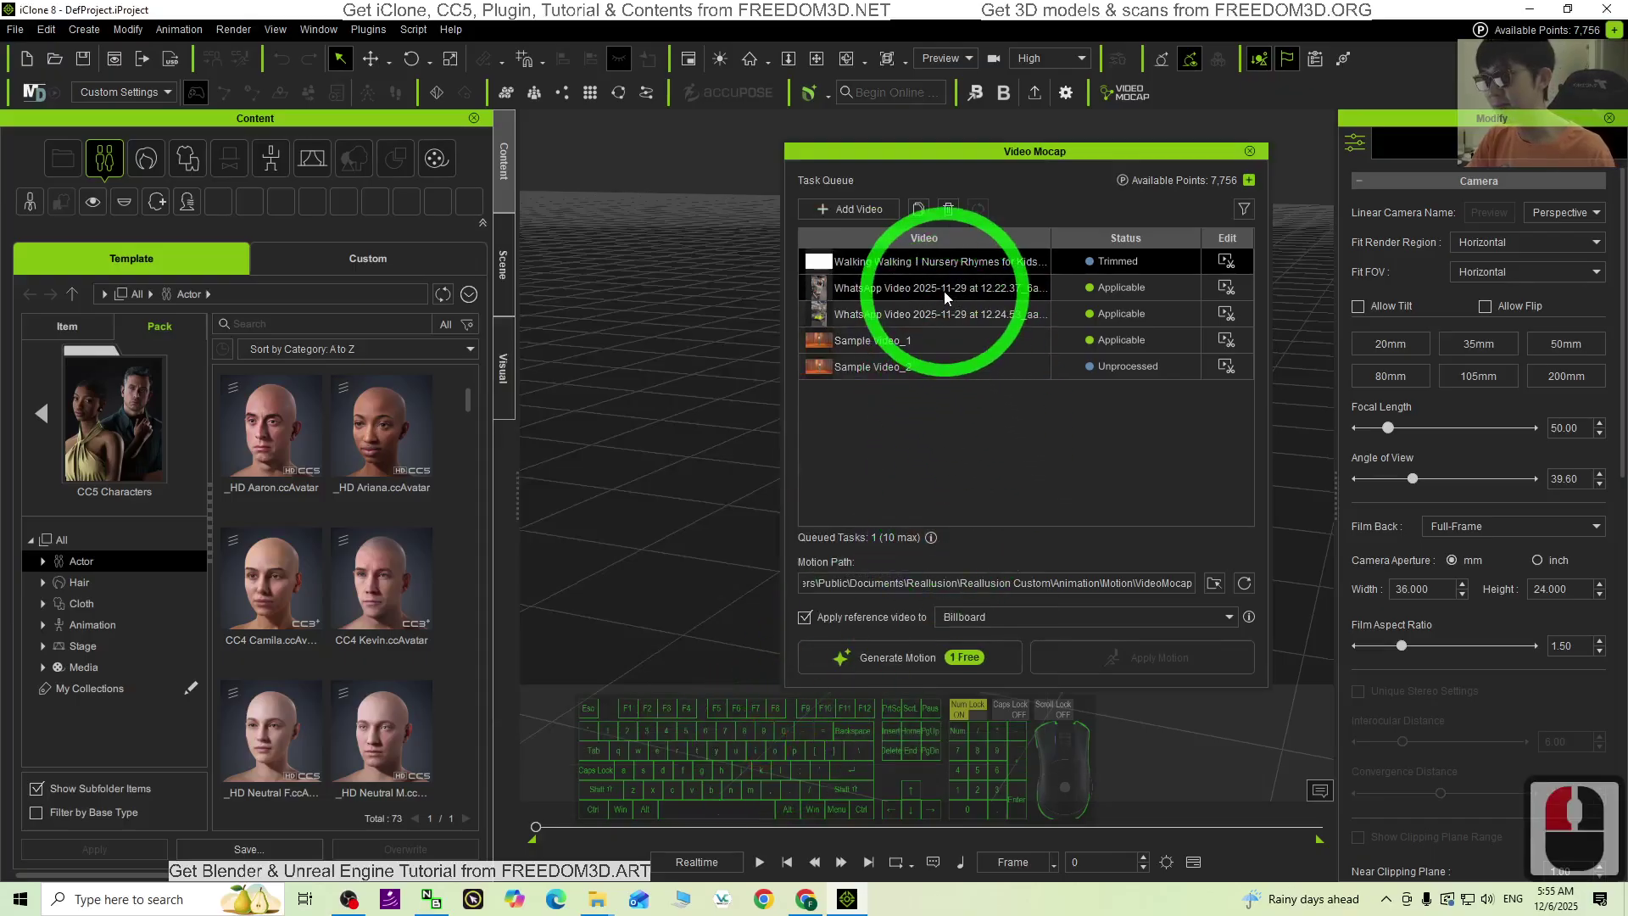
drag(1024, 277, 1009, 267)
click(1009, 267)
click(1001, 267)
click(955, 268)
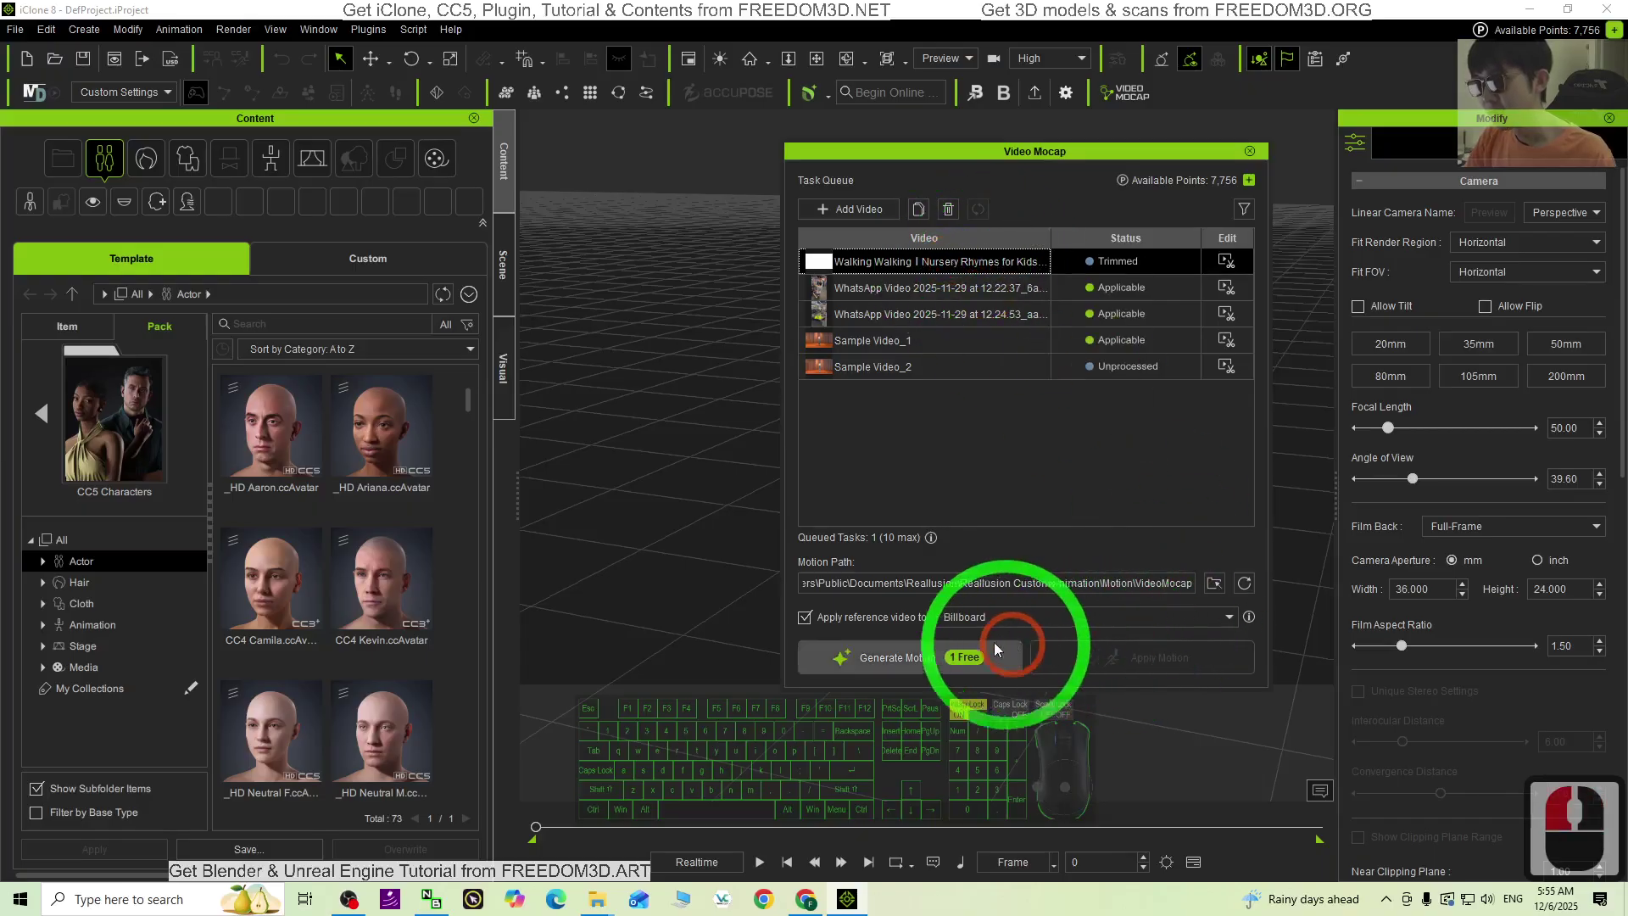
drag(857, 625, 882, 626)
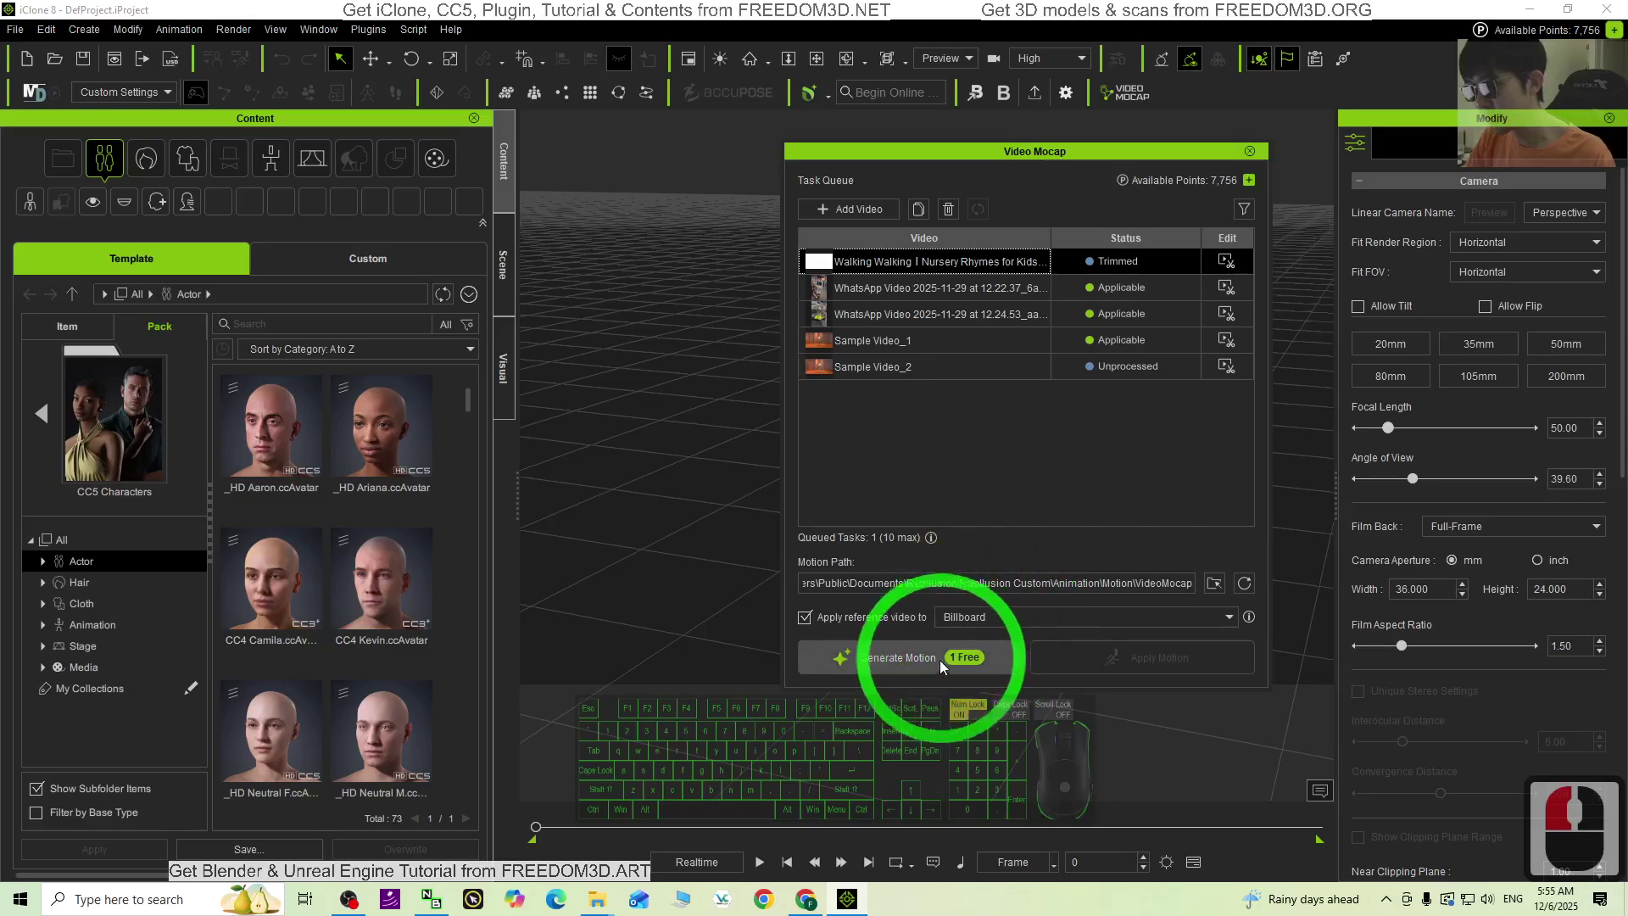
click(914, 667)
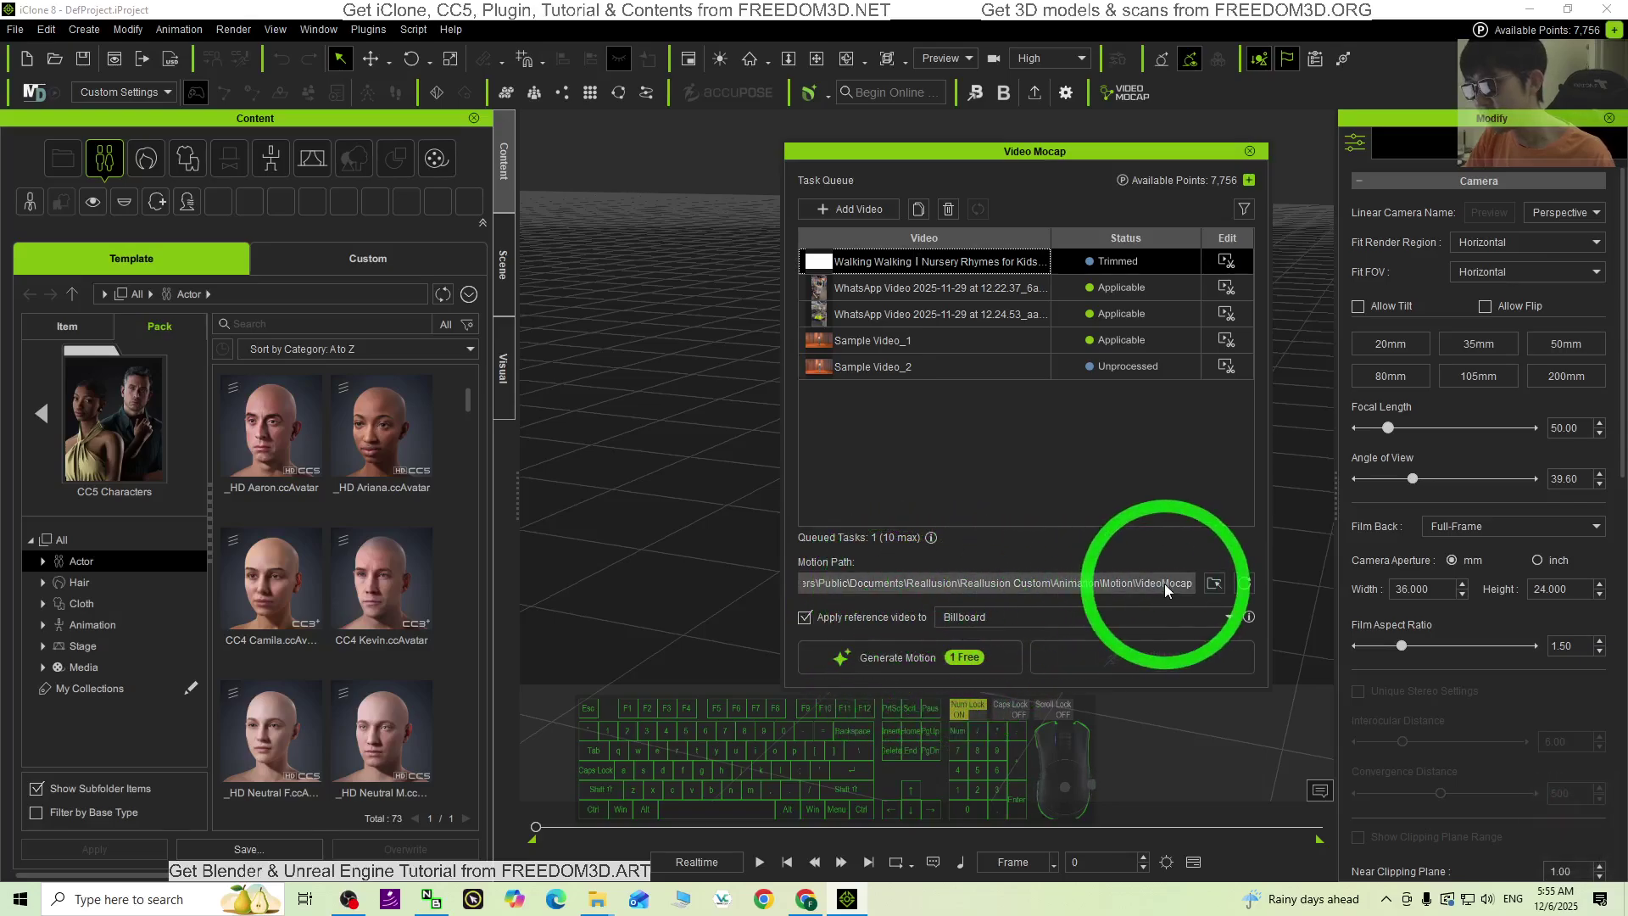
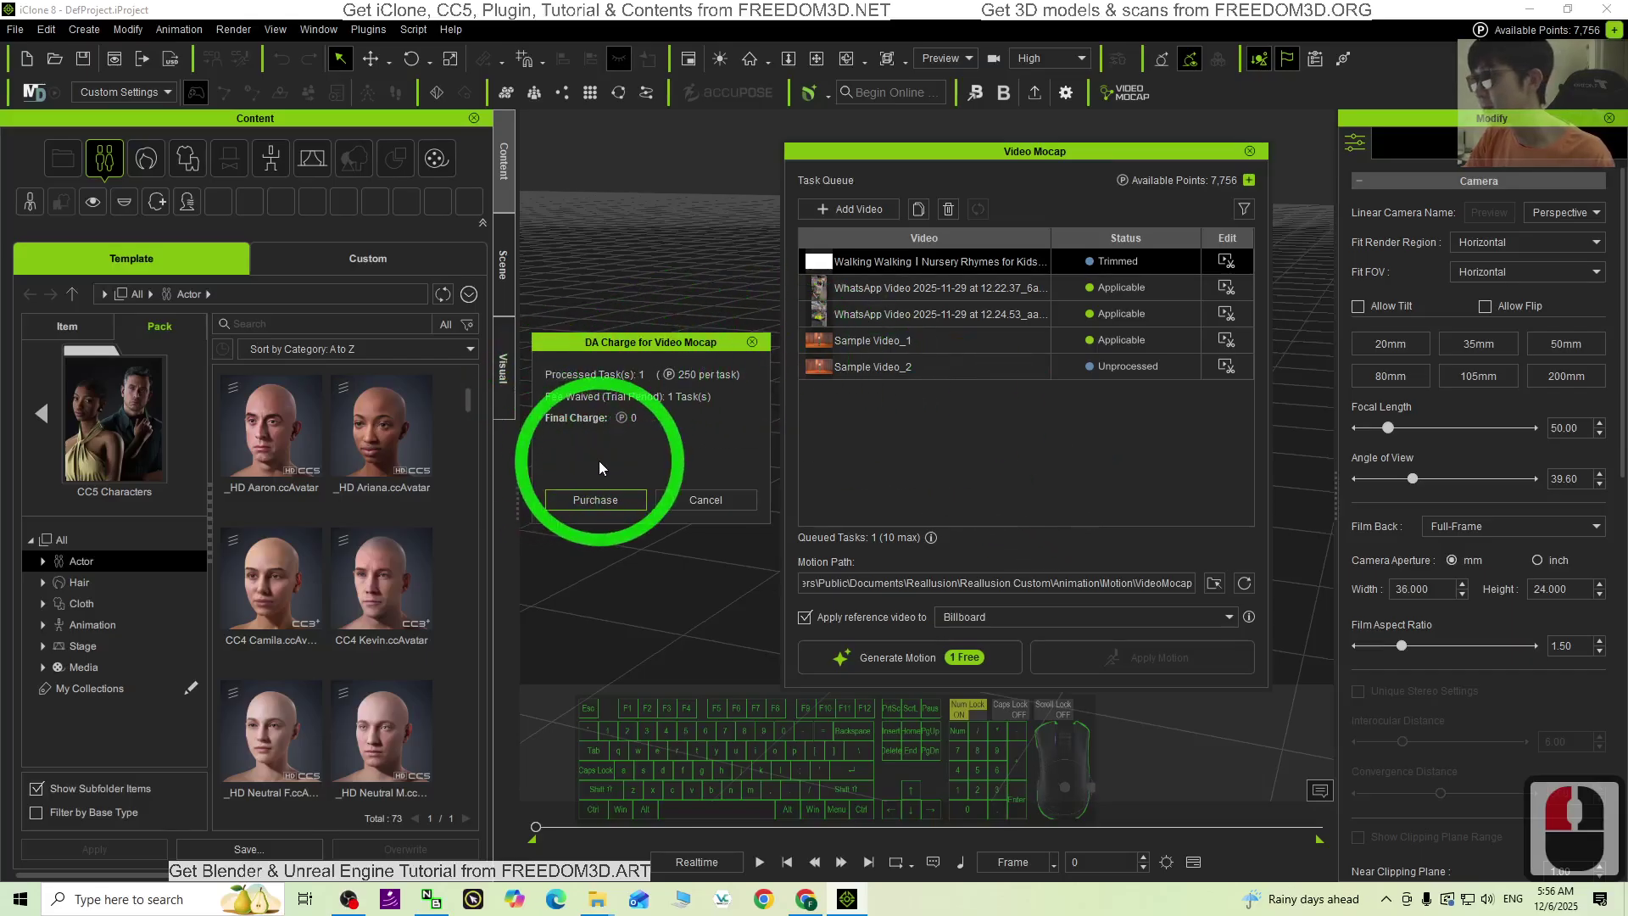
Step: Accept the zero-point DA charge so the task starts Preparing
drag(676, 506, 593, 507)
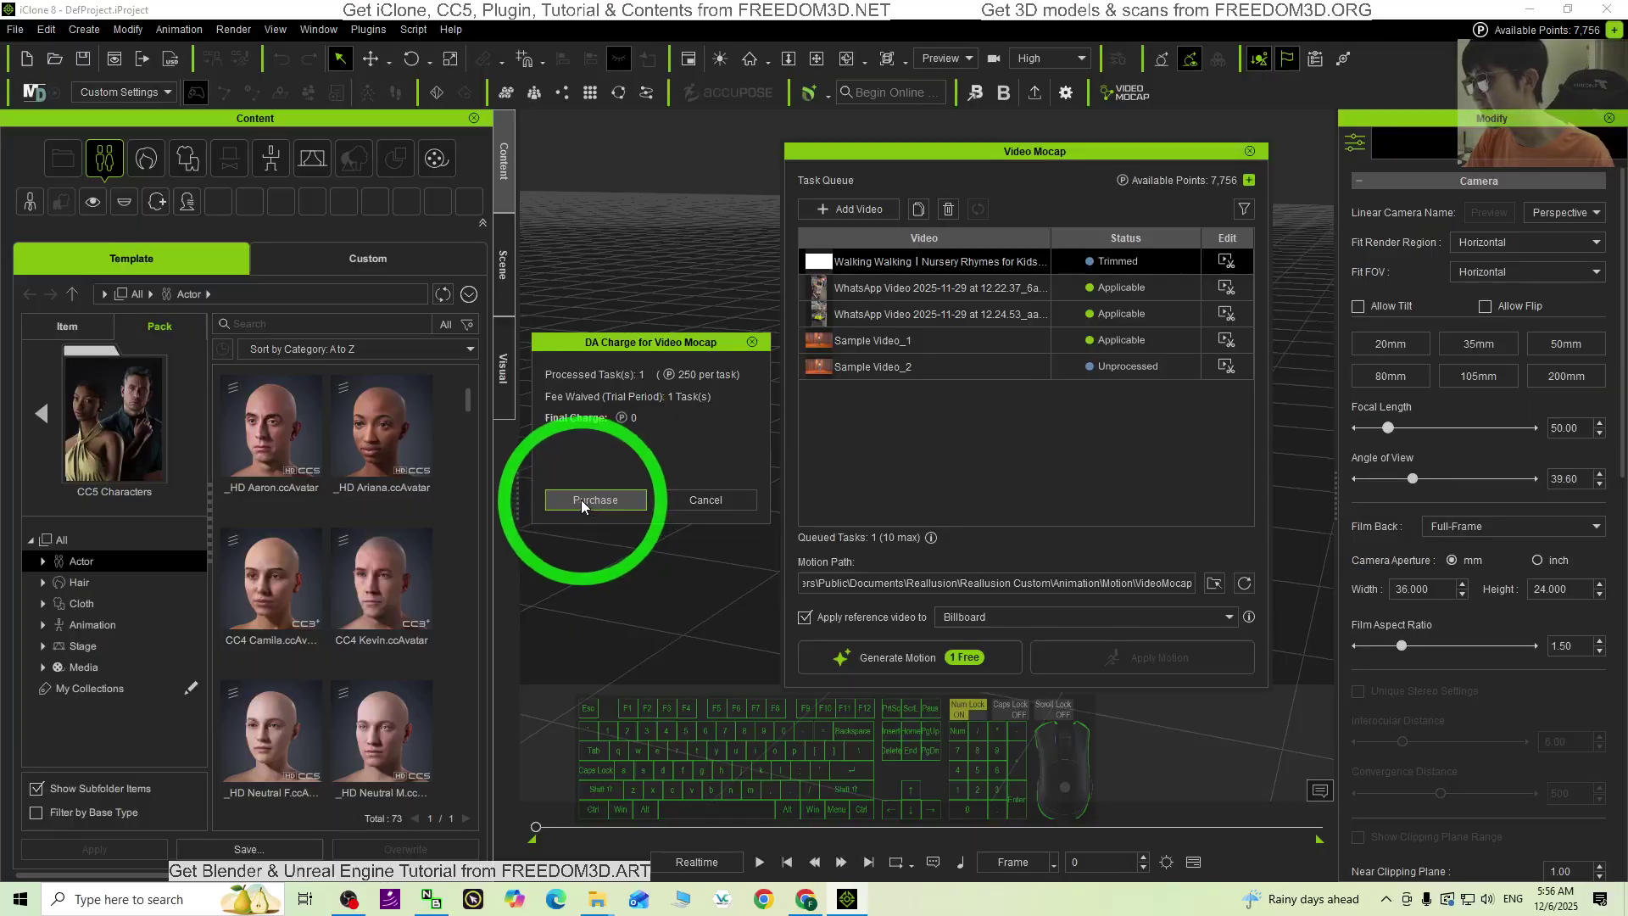
click(596, 509)
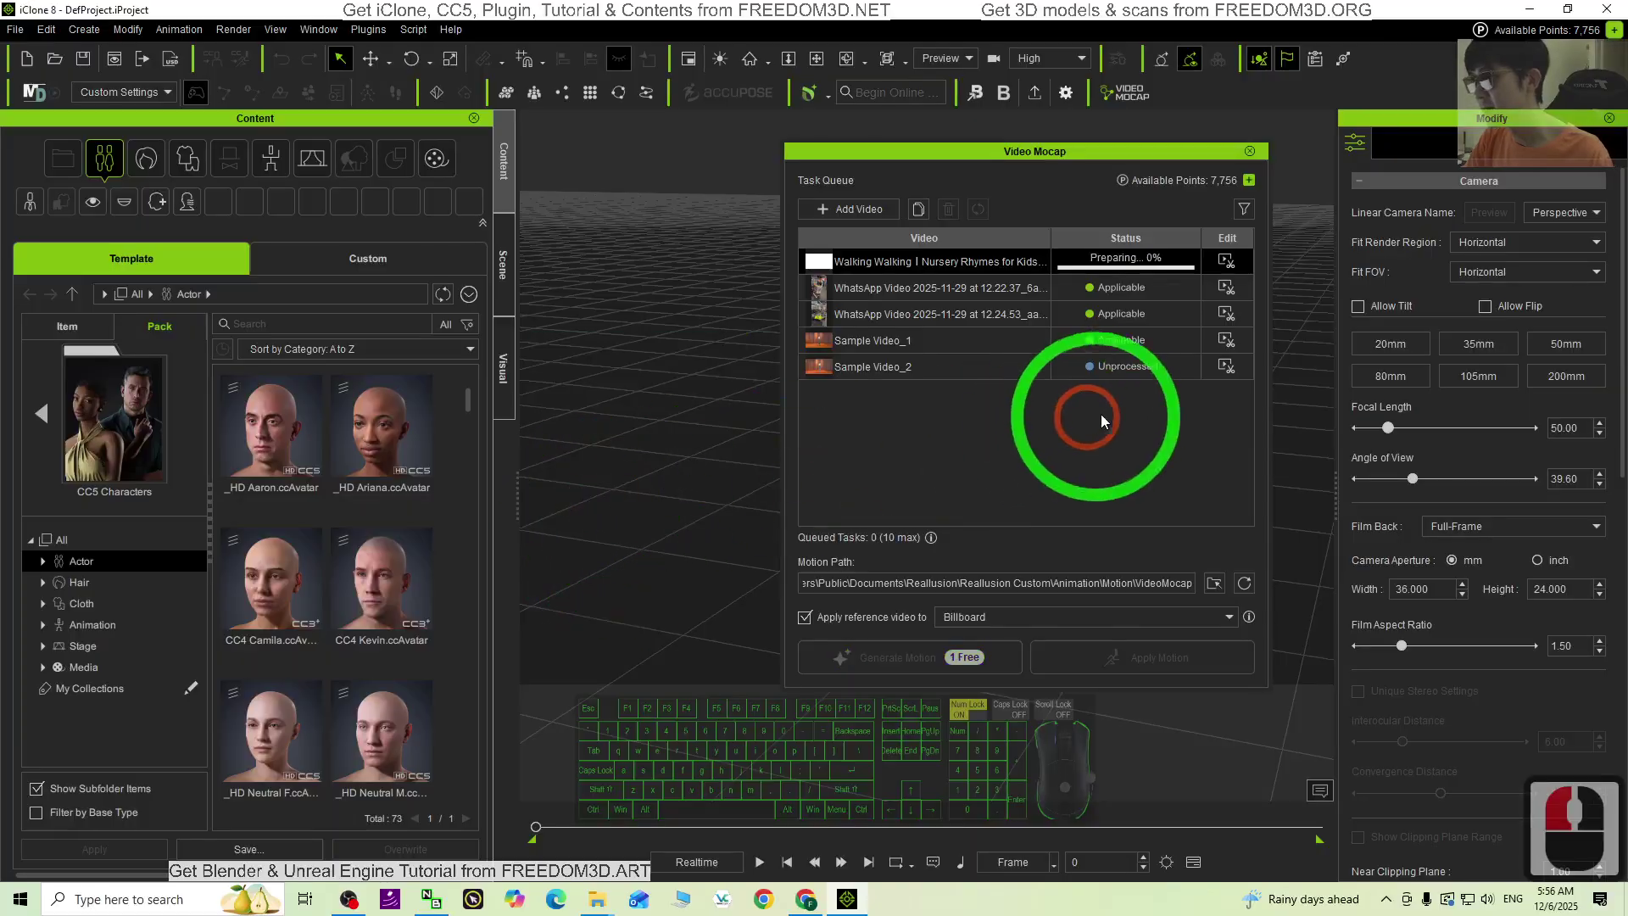
Step: Undock and move the Video Mocap panel aside while the task uploads and generates motion
click(1049, 157)
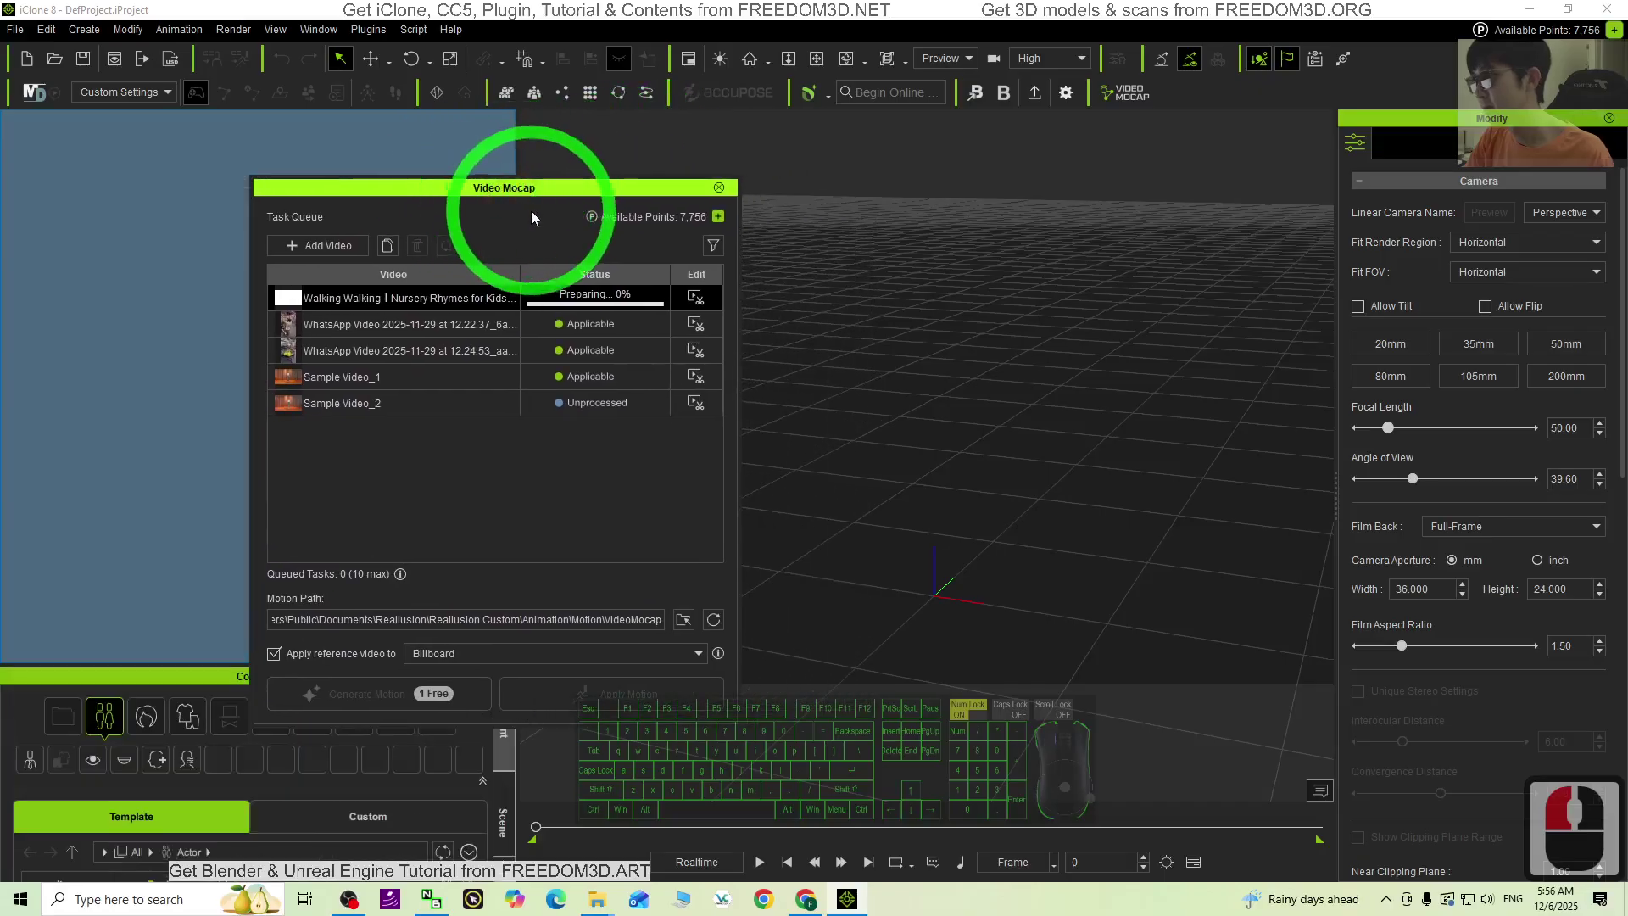
drag(291, 126, 662, 197)
drag(703, 231, 739, 303)
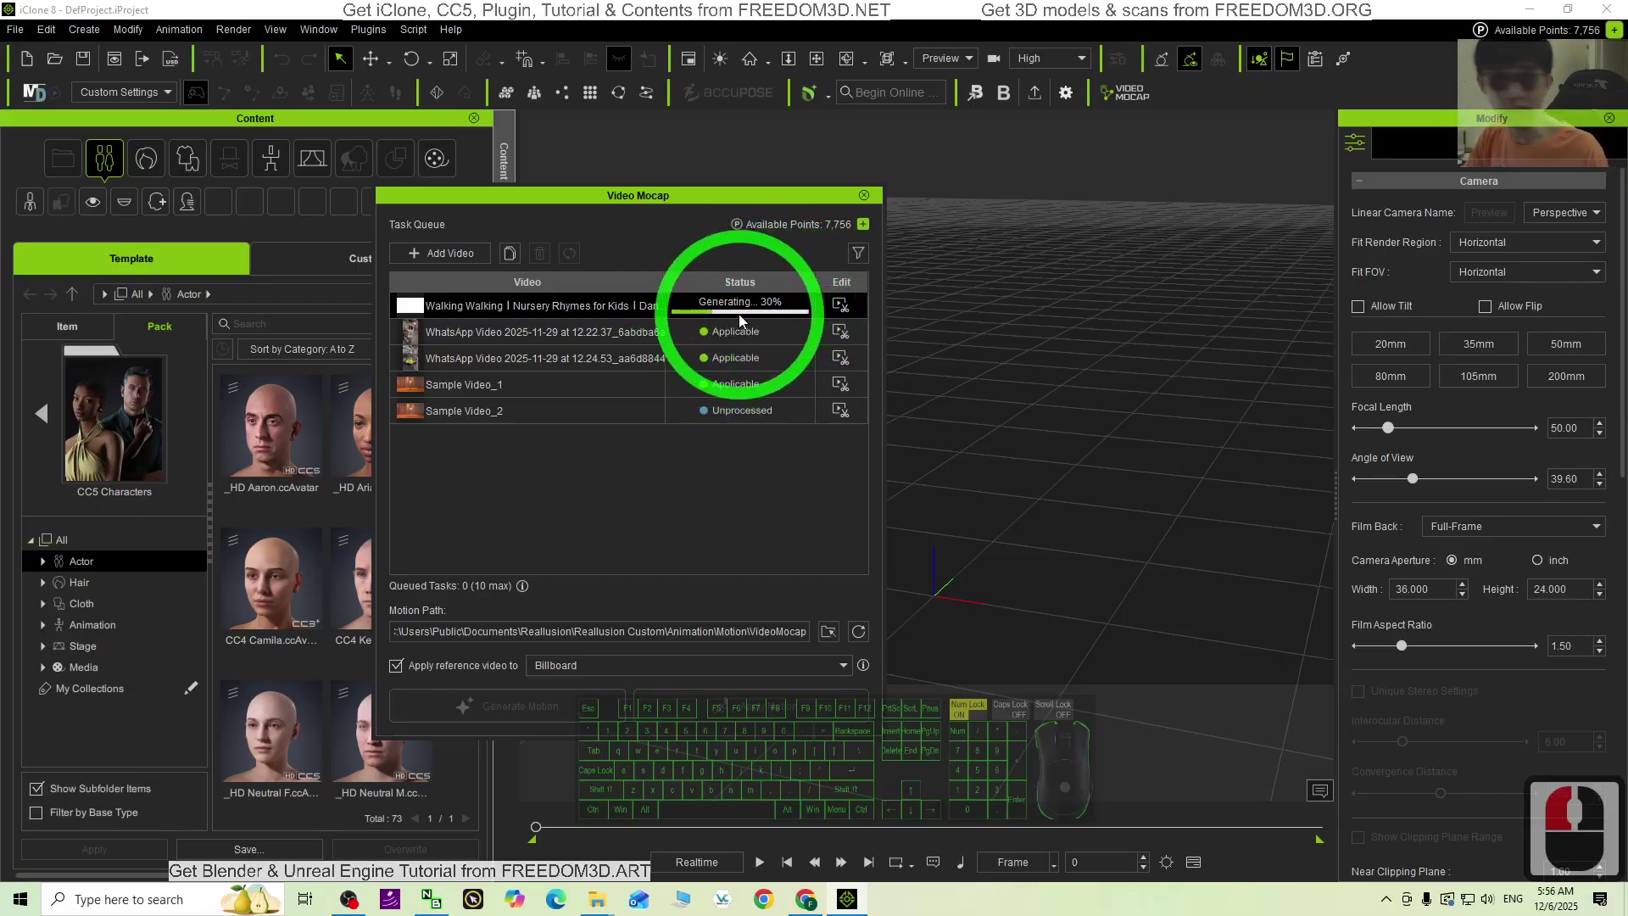
click(741, 331)
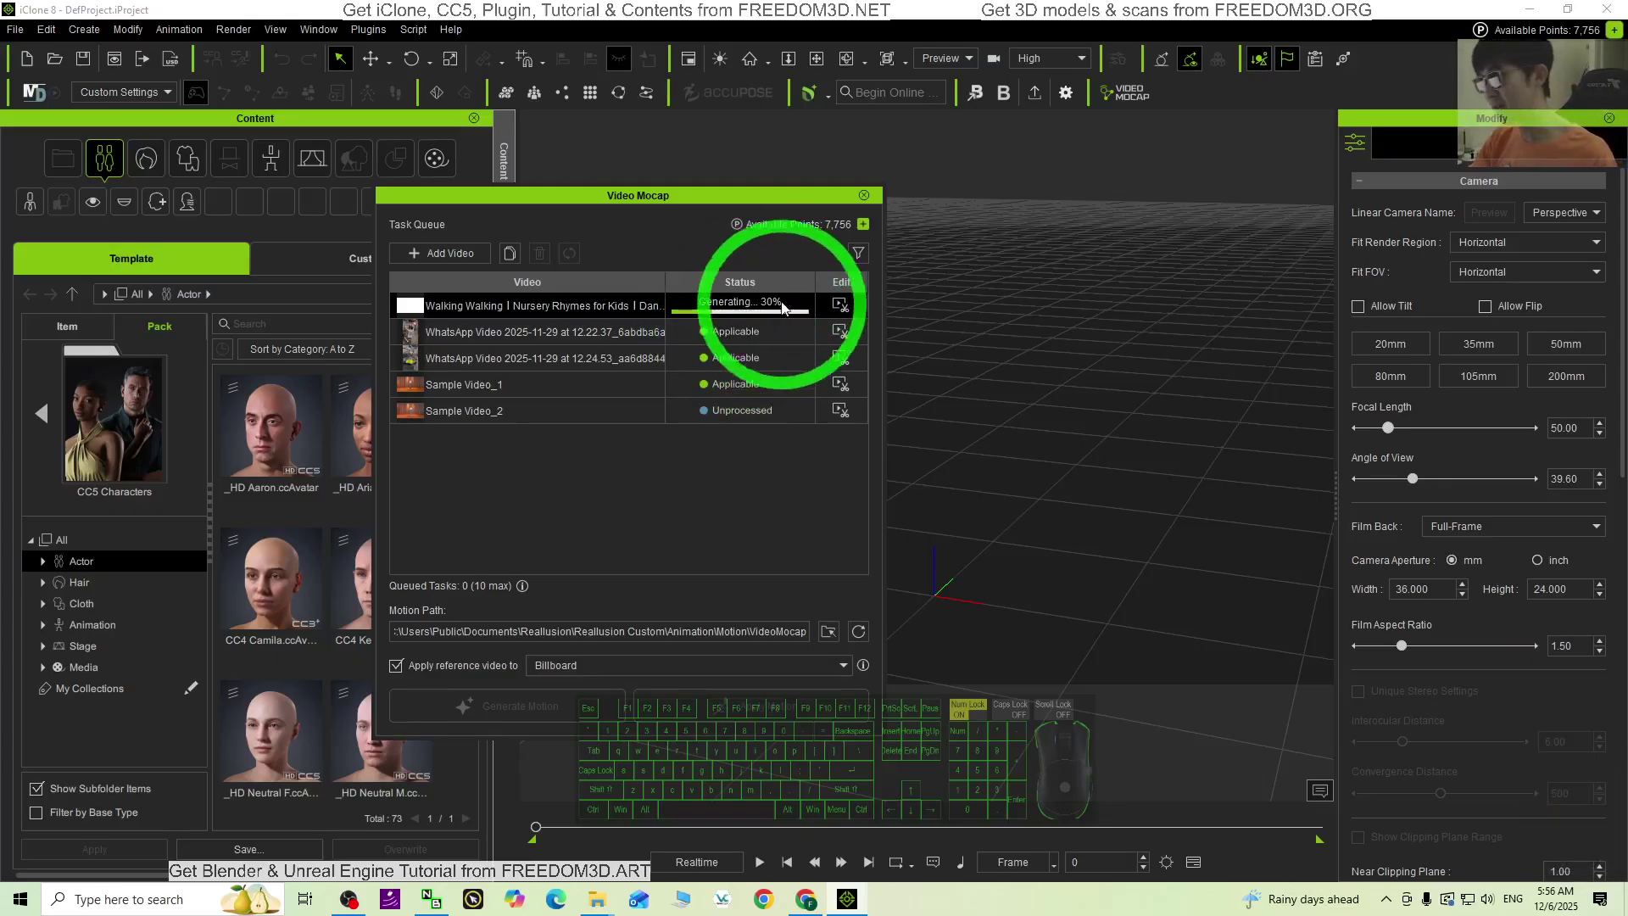
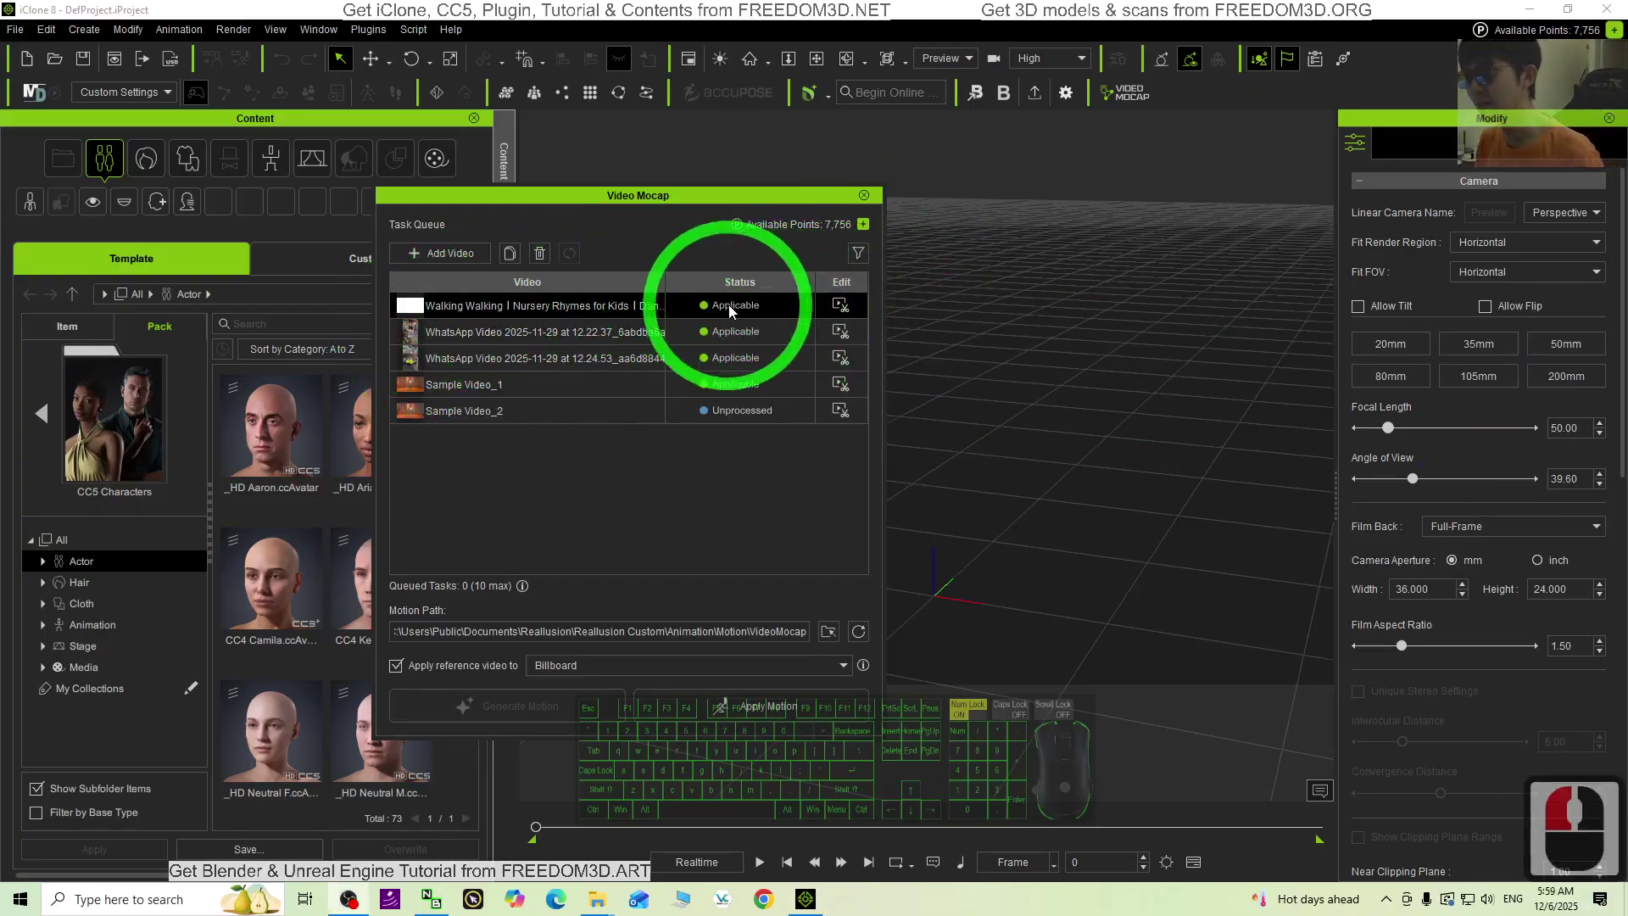
Step: Apply the finished cartoon dance motion, adding a Dummy character to the scene
drag(794, 304, 732, 310)
click(734, 200)
drag(1220, 246, 1184, 400)
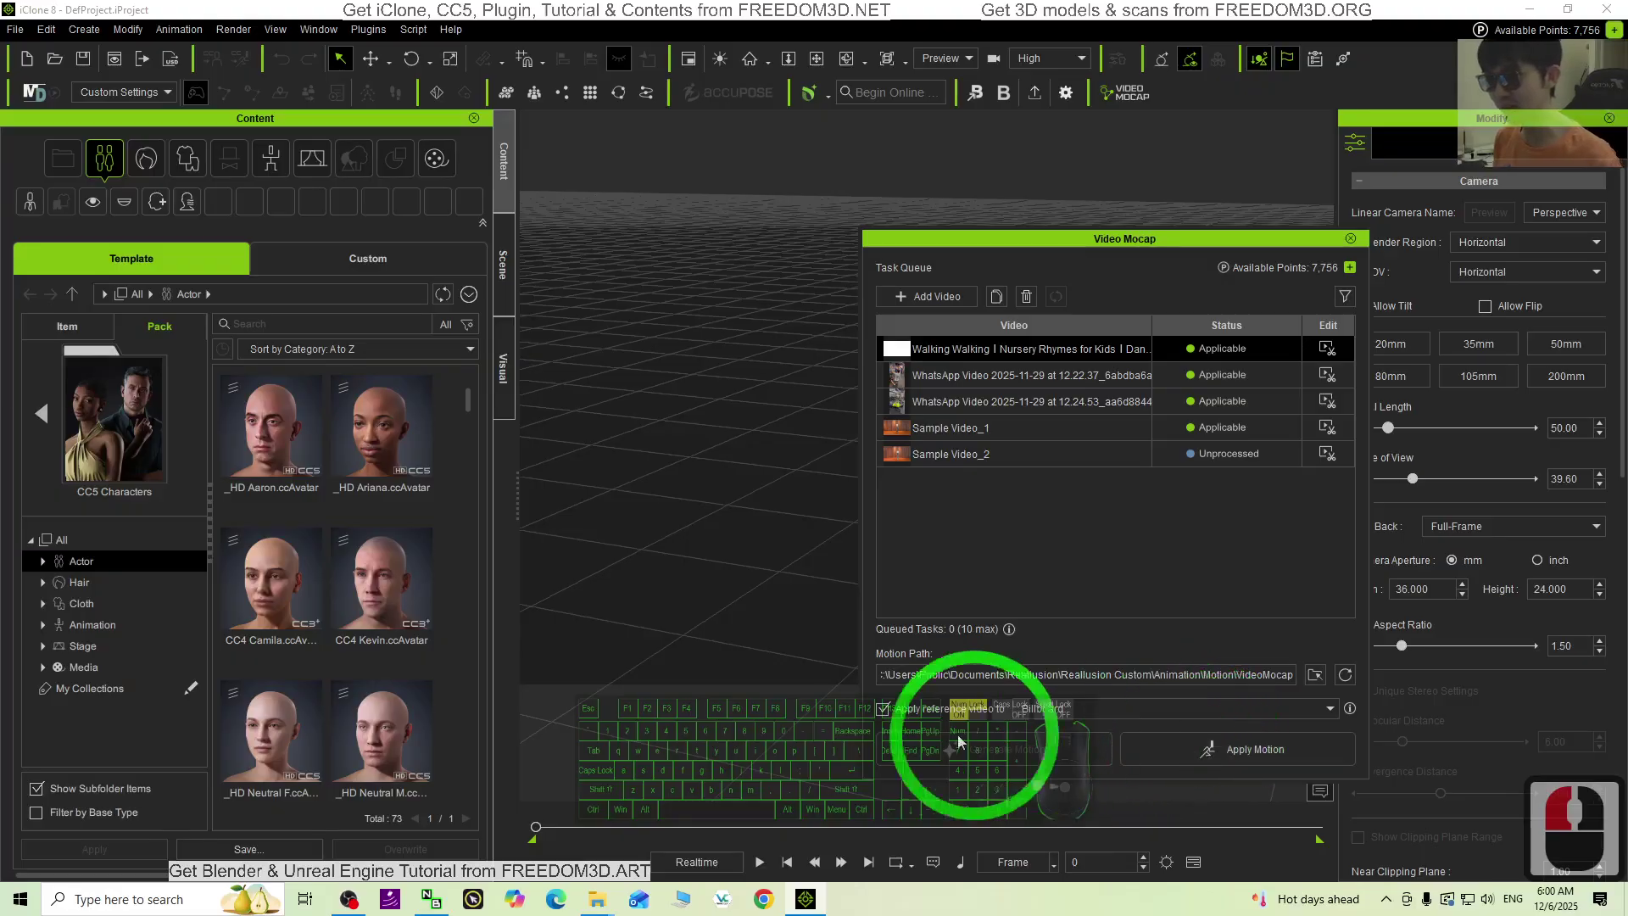
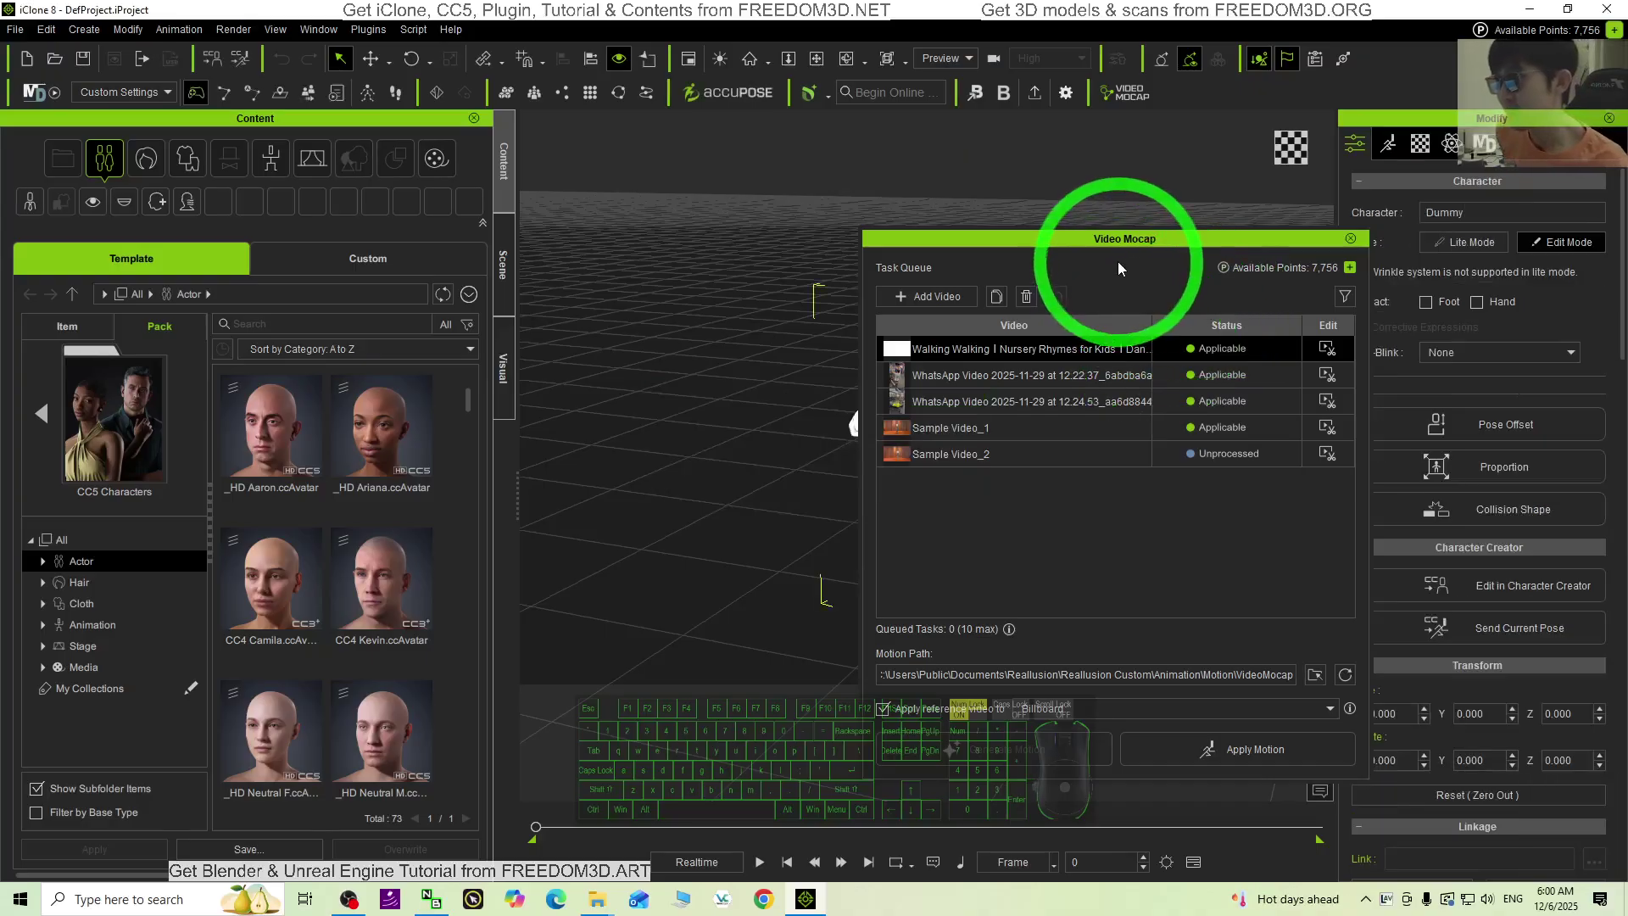
Step: Dock the mocap panel beside the scene and scrub through the Dummy's generated motion
click(1138, 245)
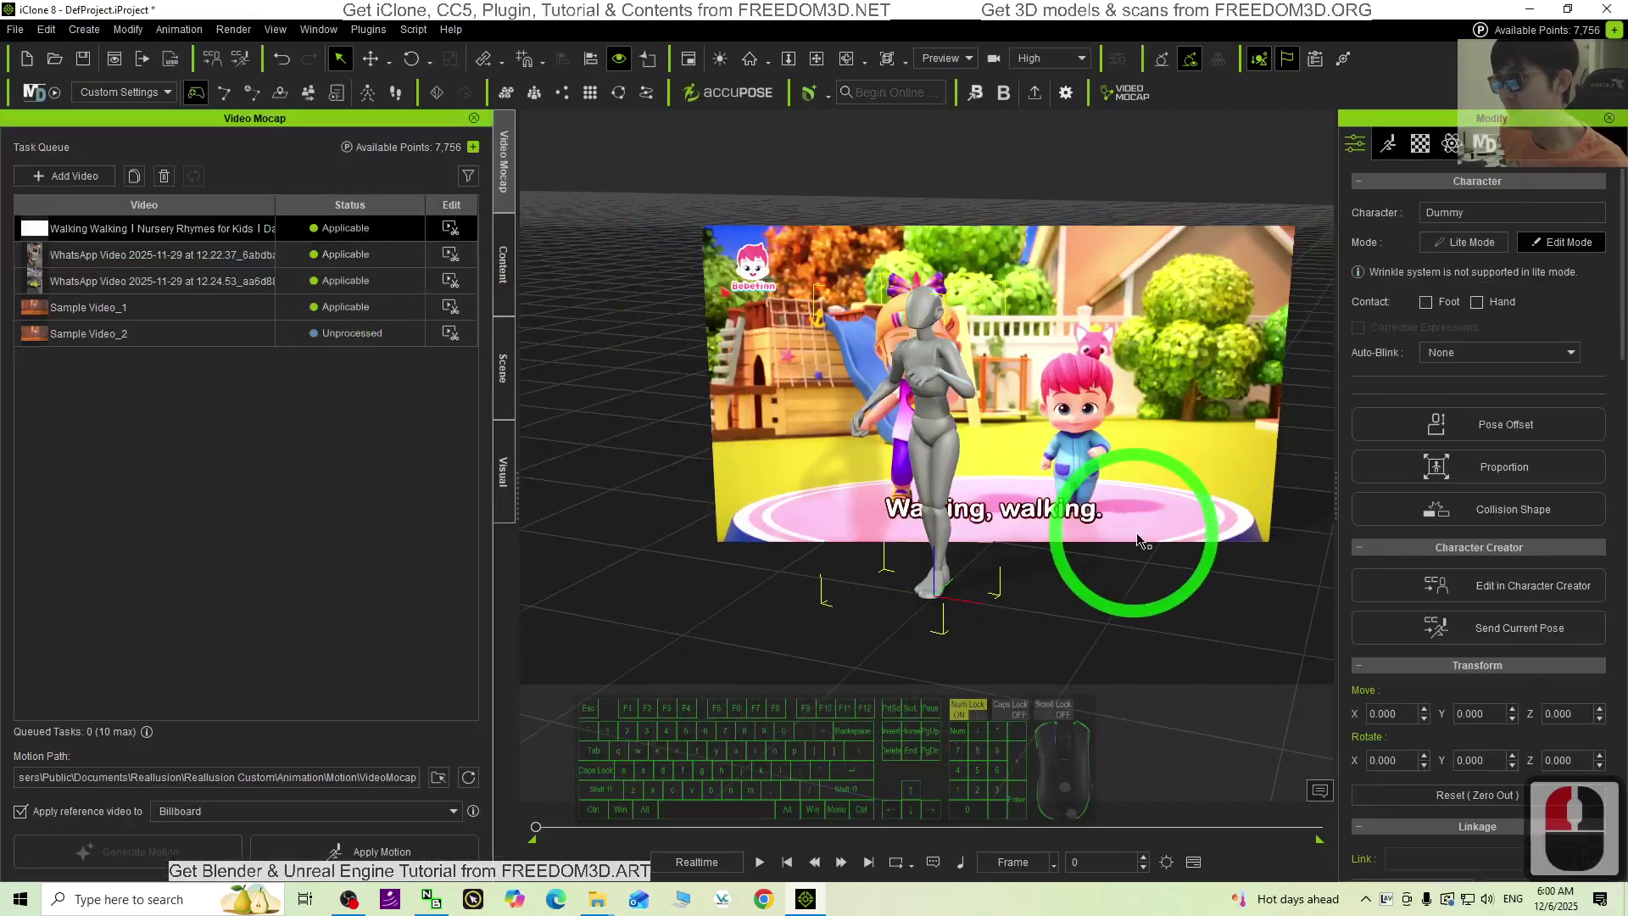
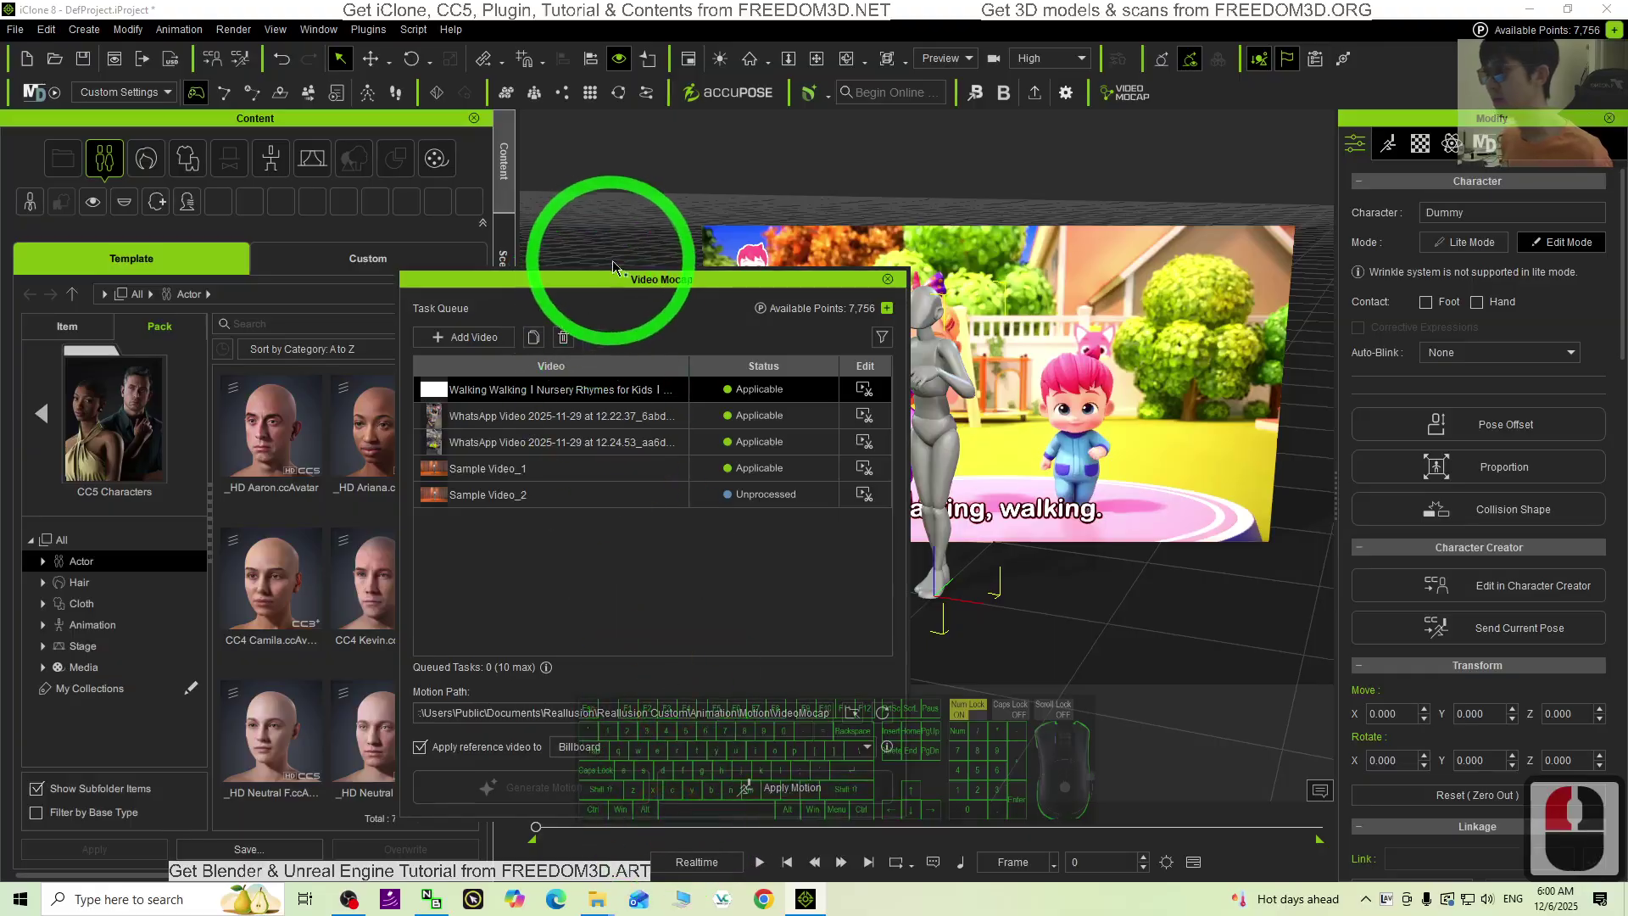
drag(633, 289, 279, 380)
click(394, 561)
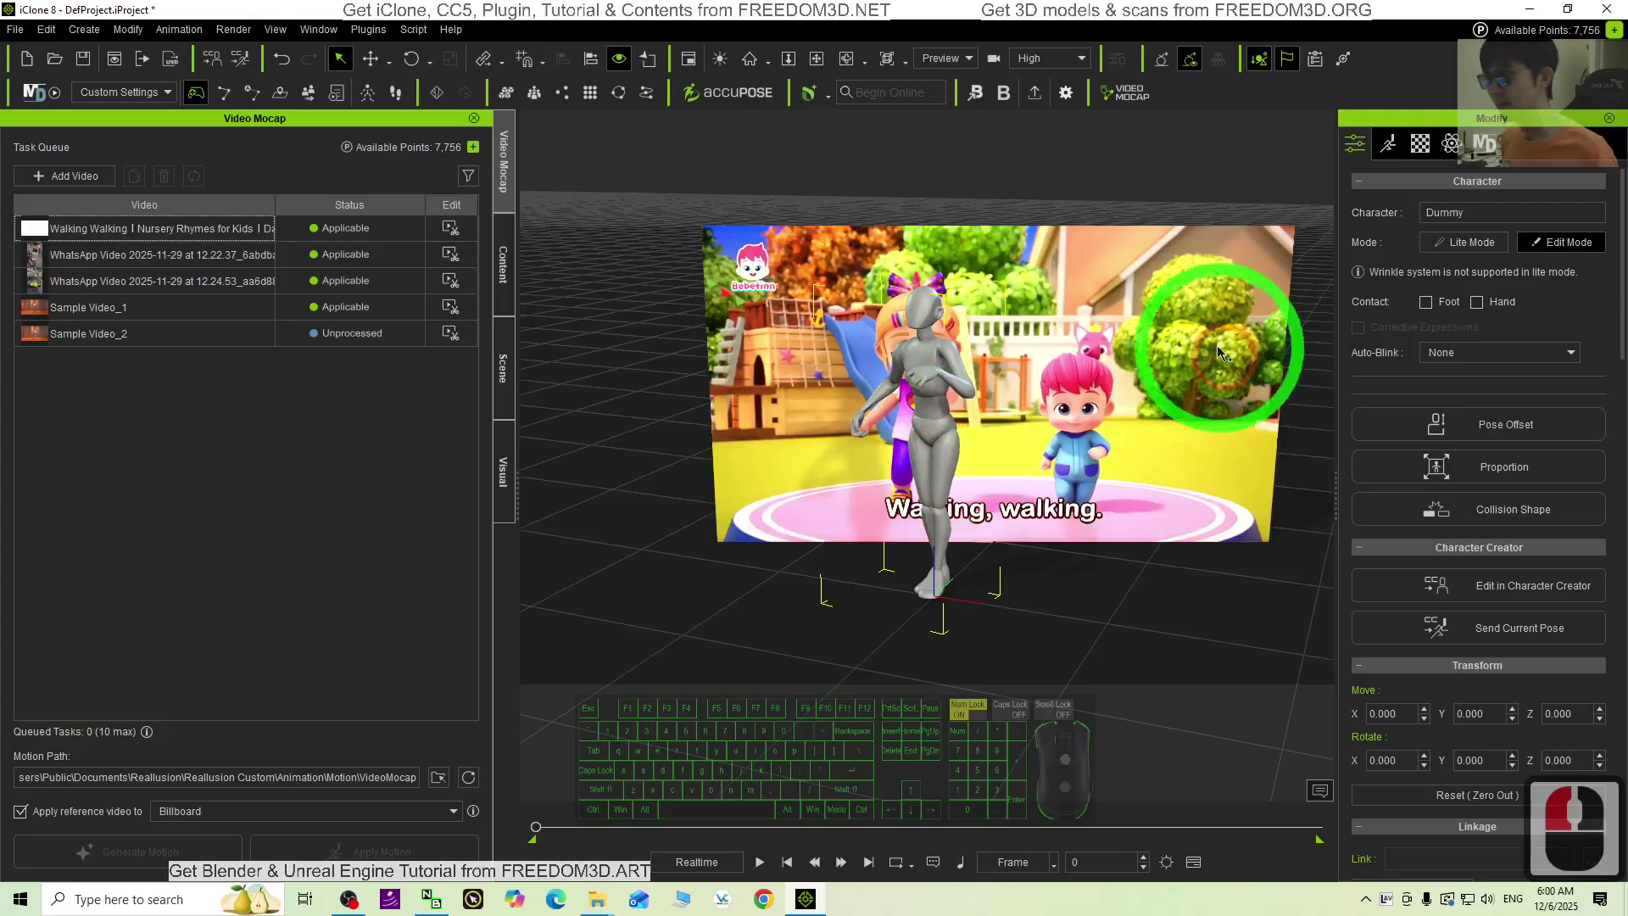
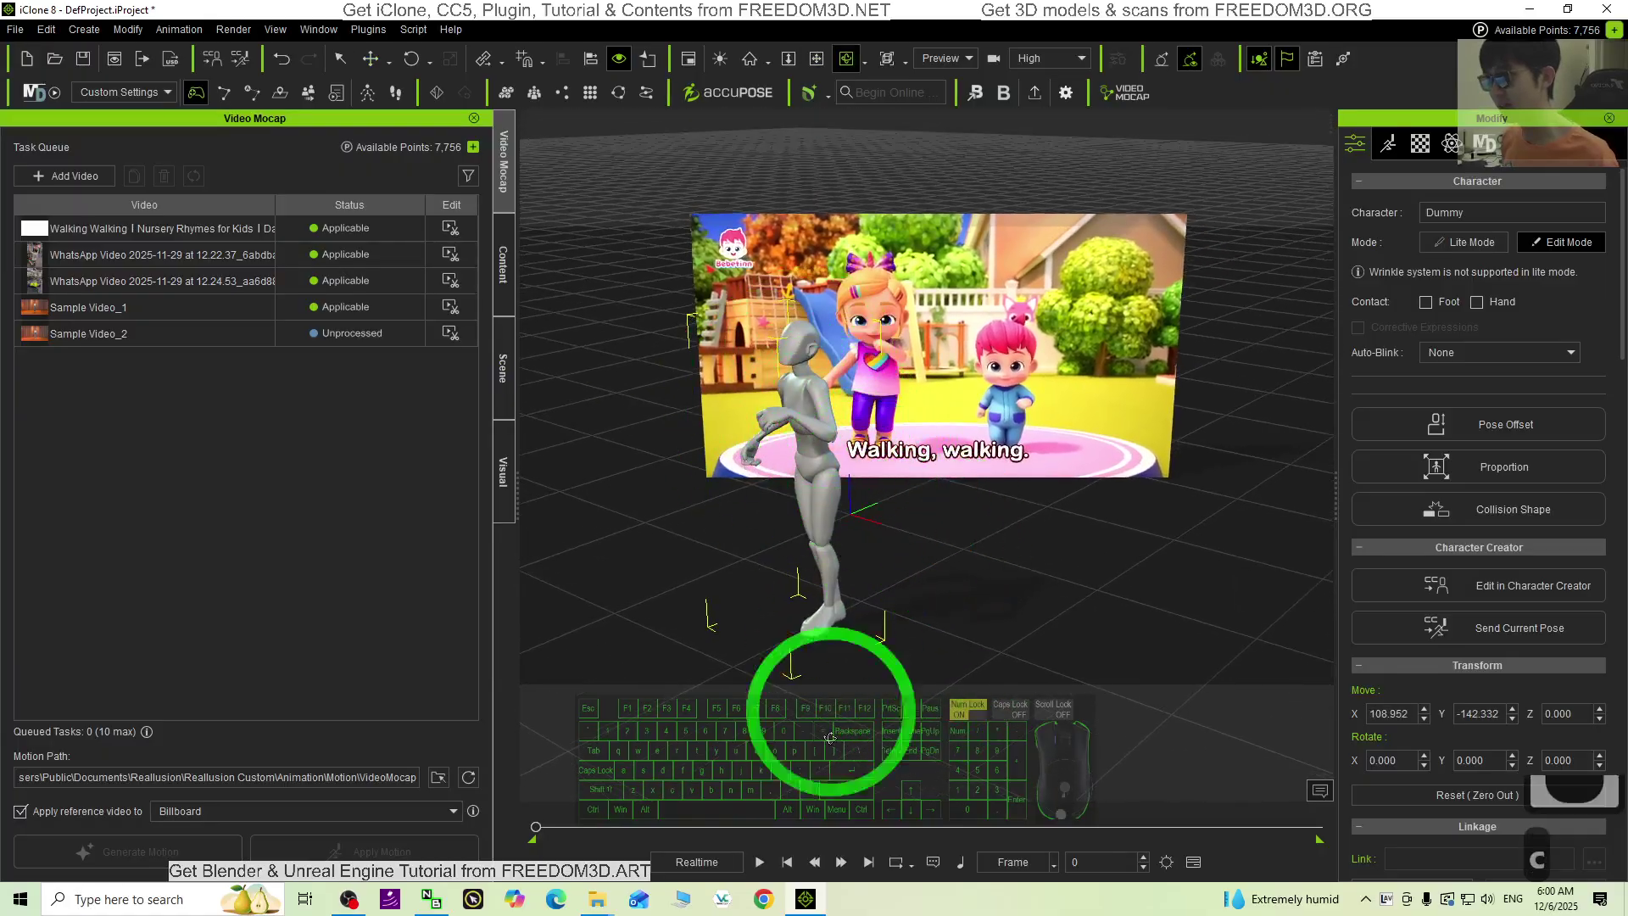
drag(765, 862, 849, 590)
Step: Play the Dummy's dance in sync with the cartoon reference billboard
key(c)
key(c)
key(c)
drag(993, 615, 866, 865)
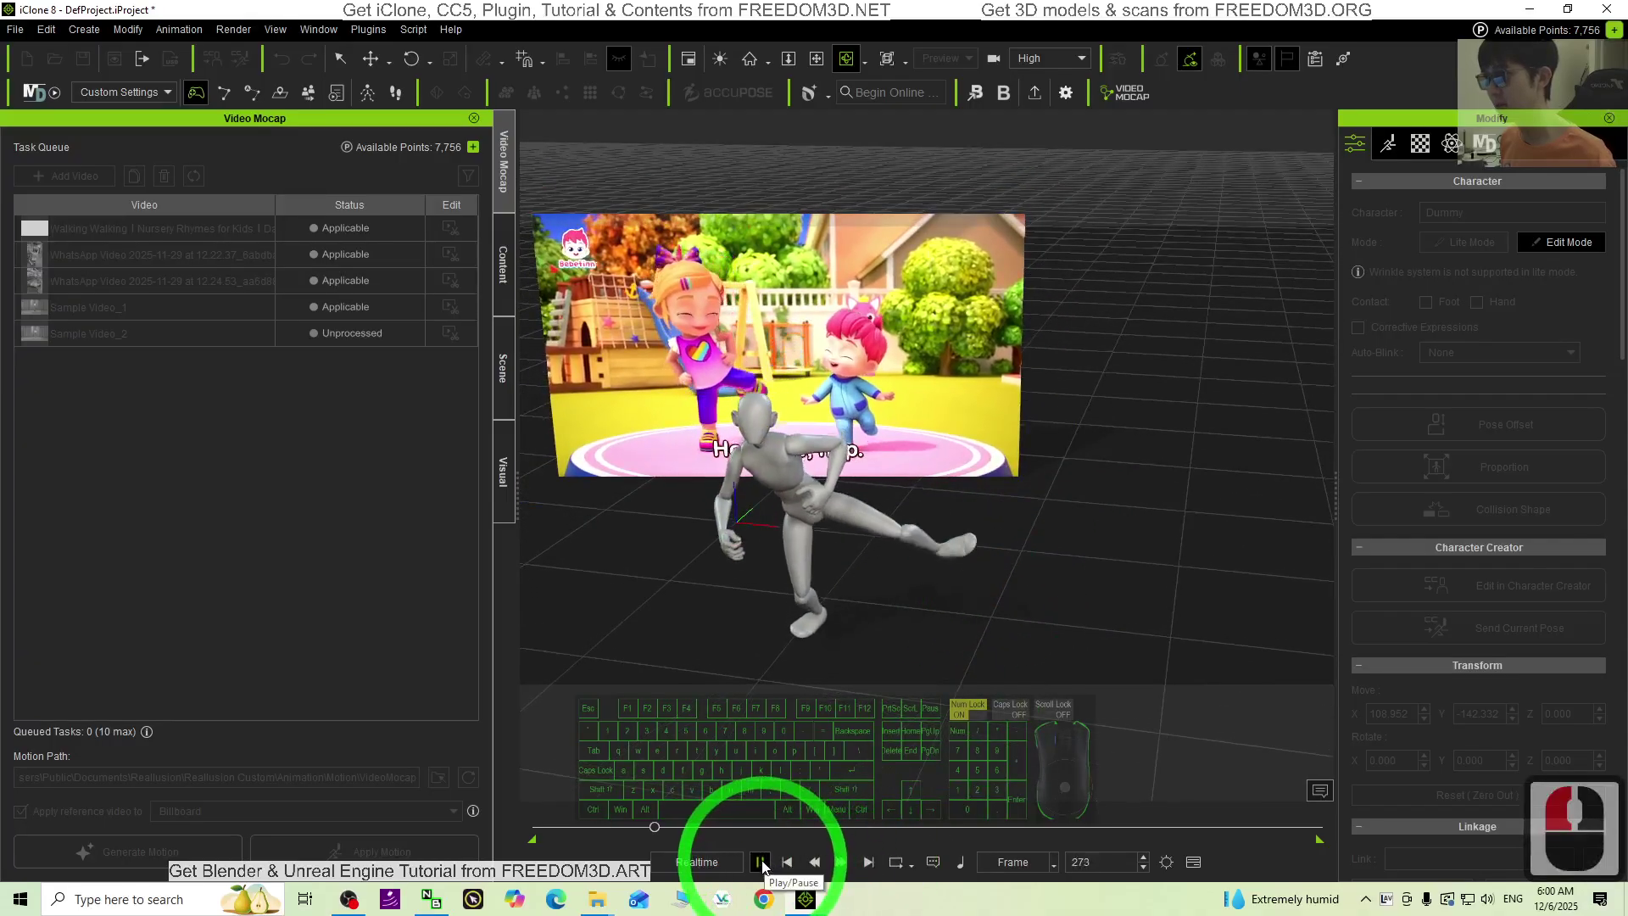
click(765, 867)
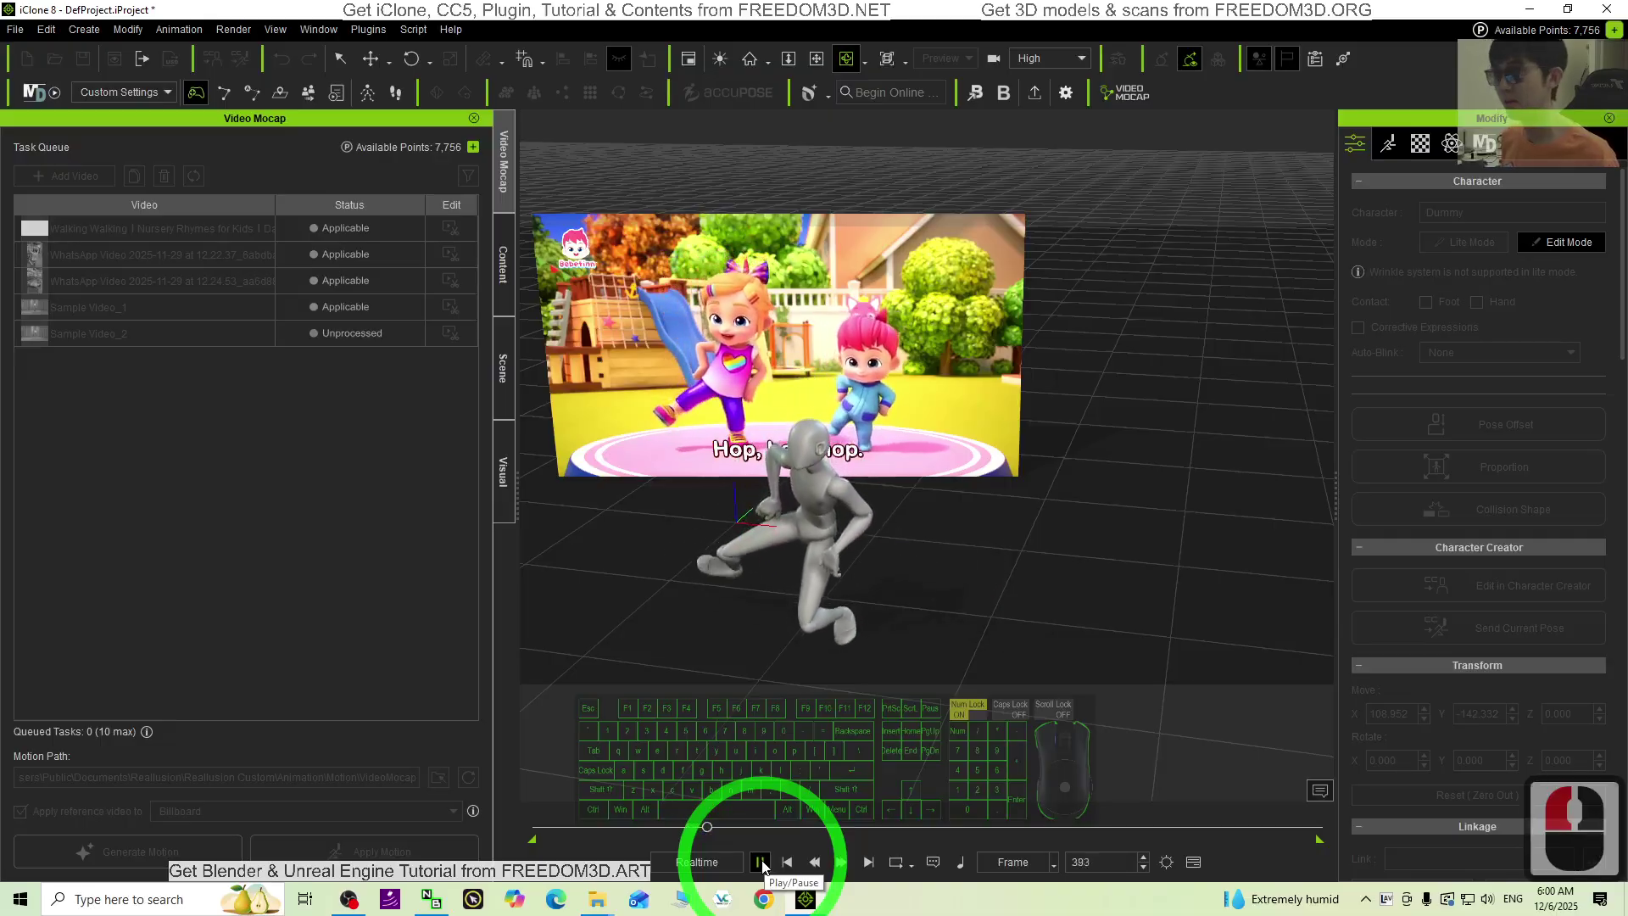
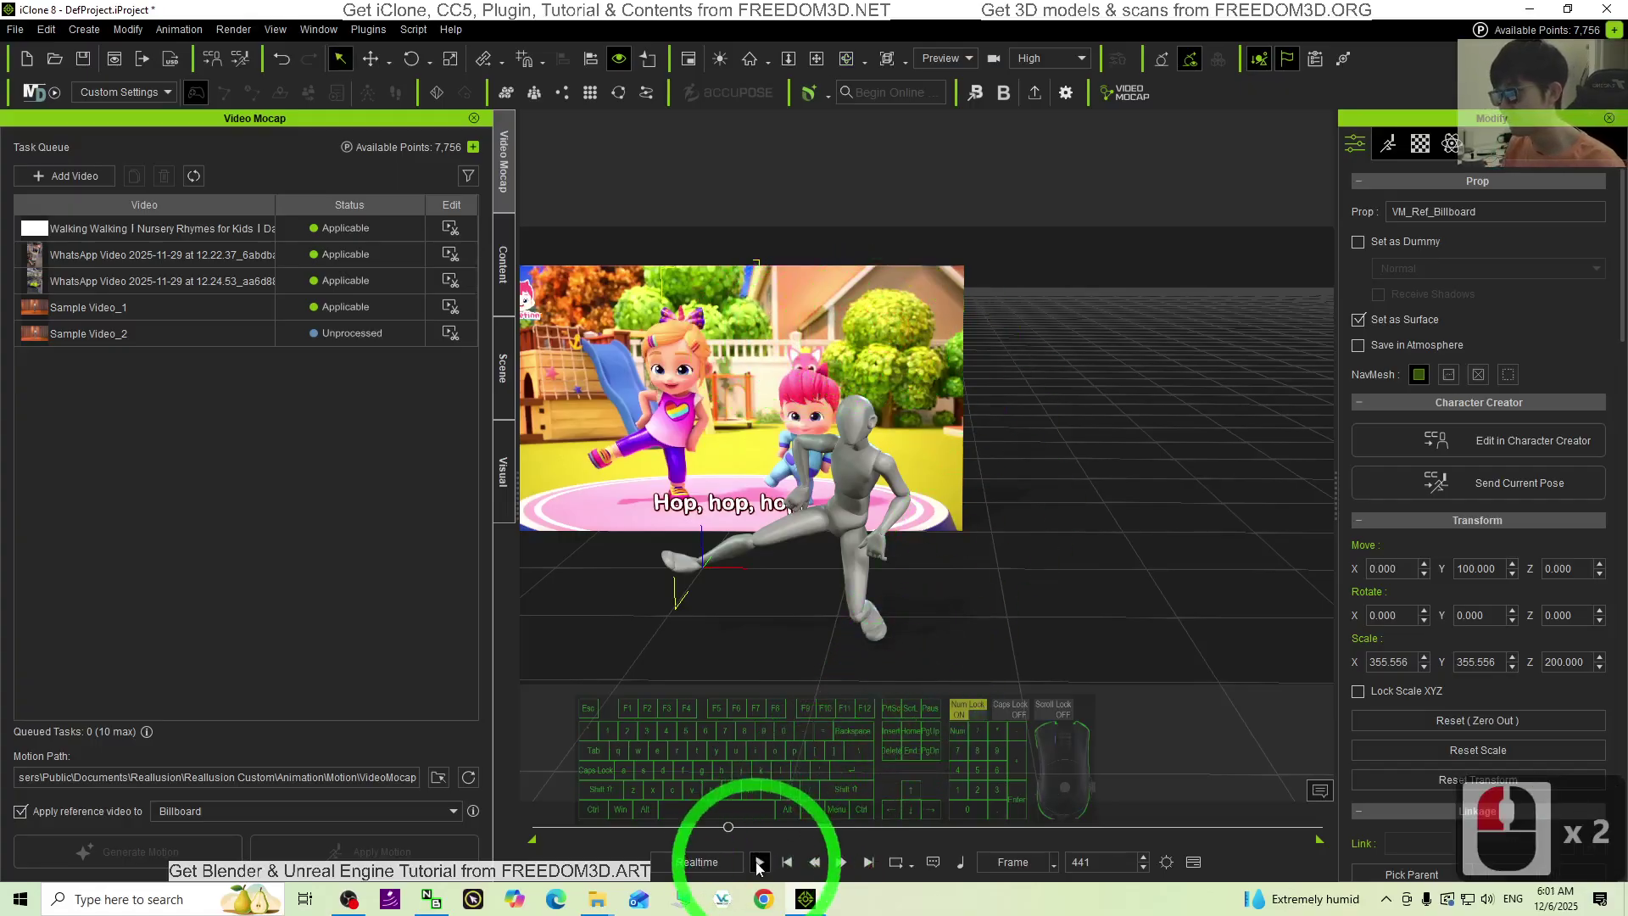
Step: Scrub through the Dummy's dance poses and select the Motion Path field
drag(732, 831, 552, 829)
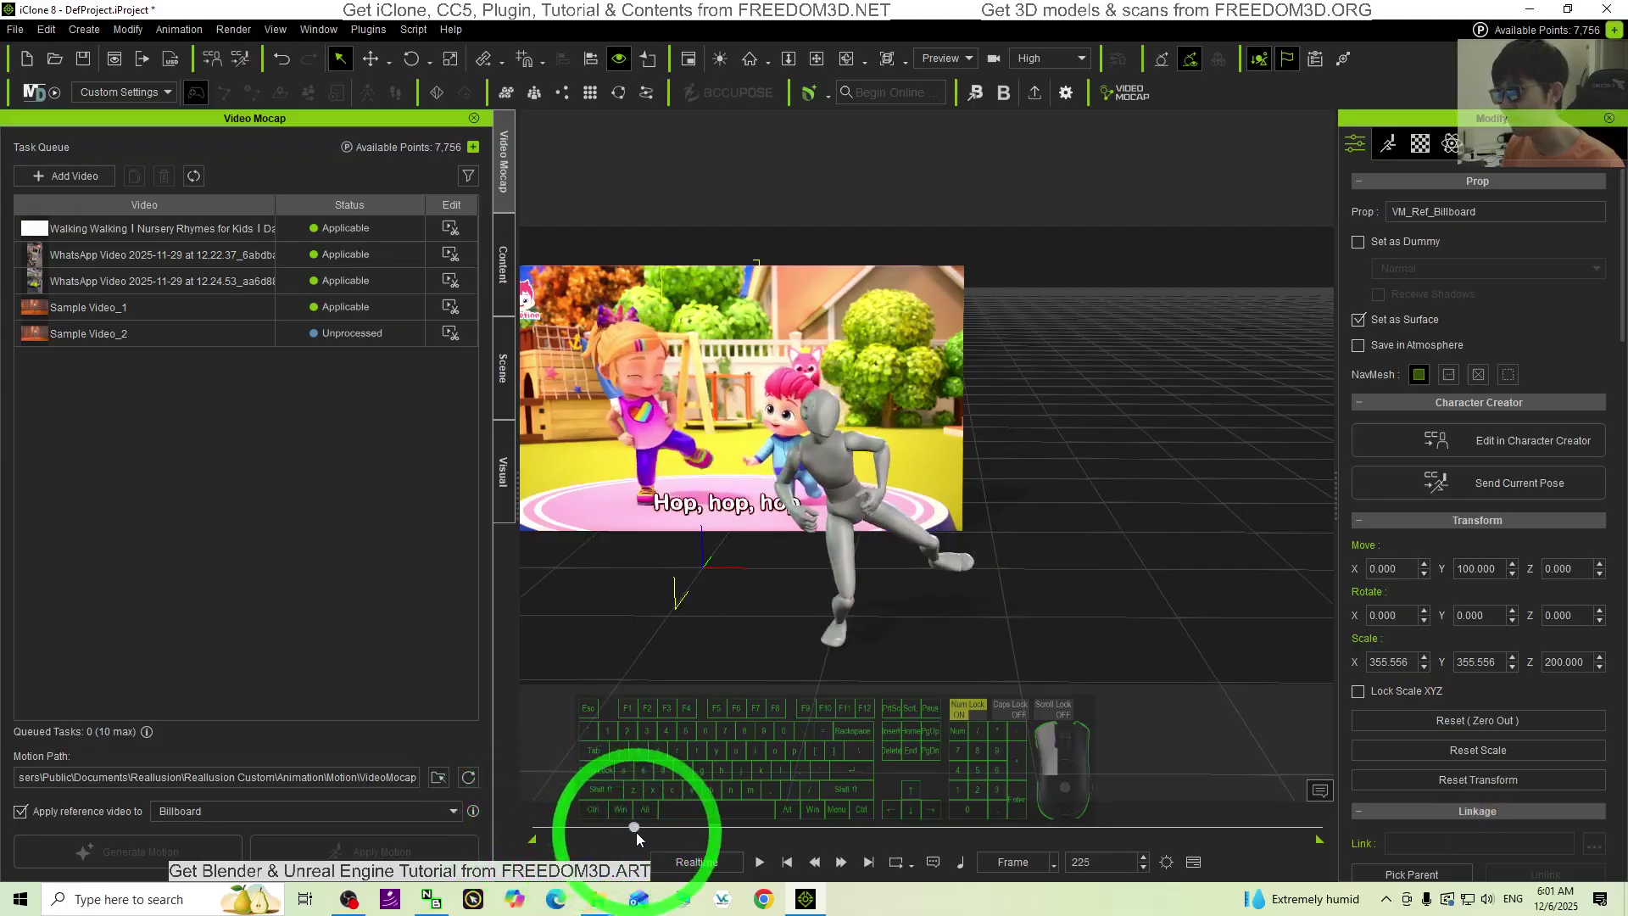
drag(688, 839, 727, 839)
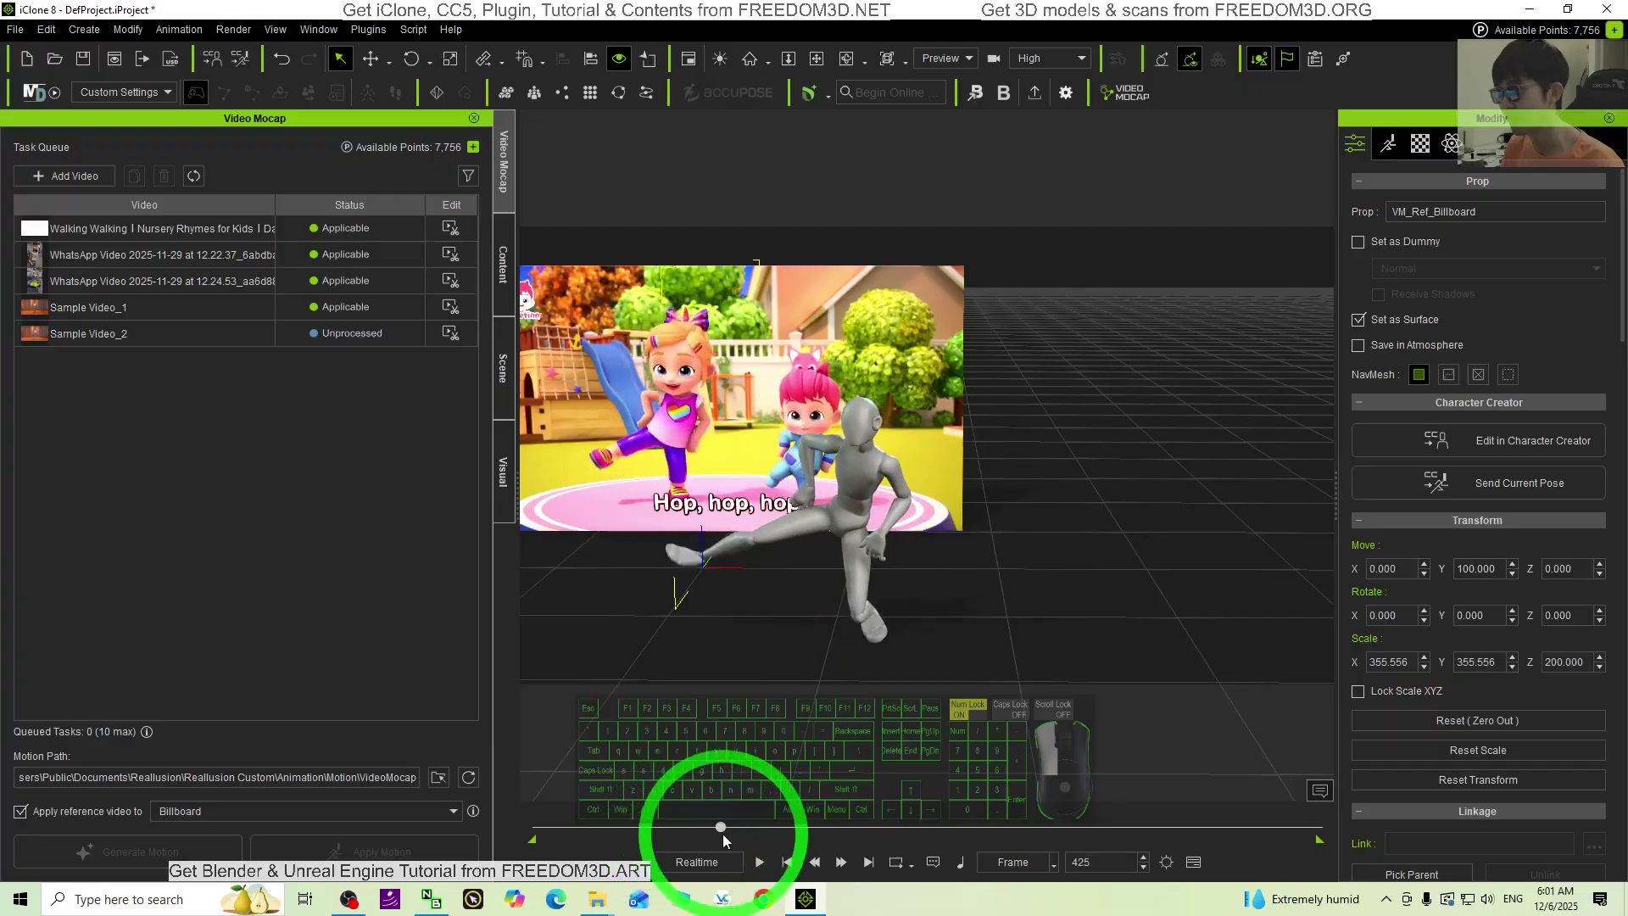
click(718, 840)
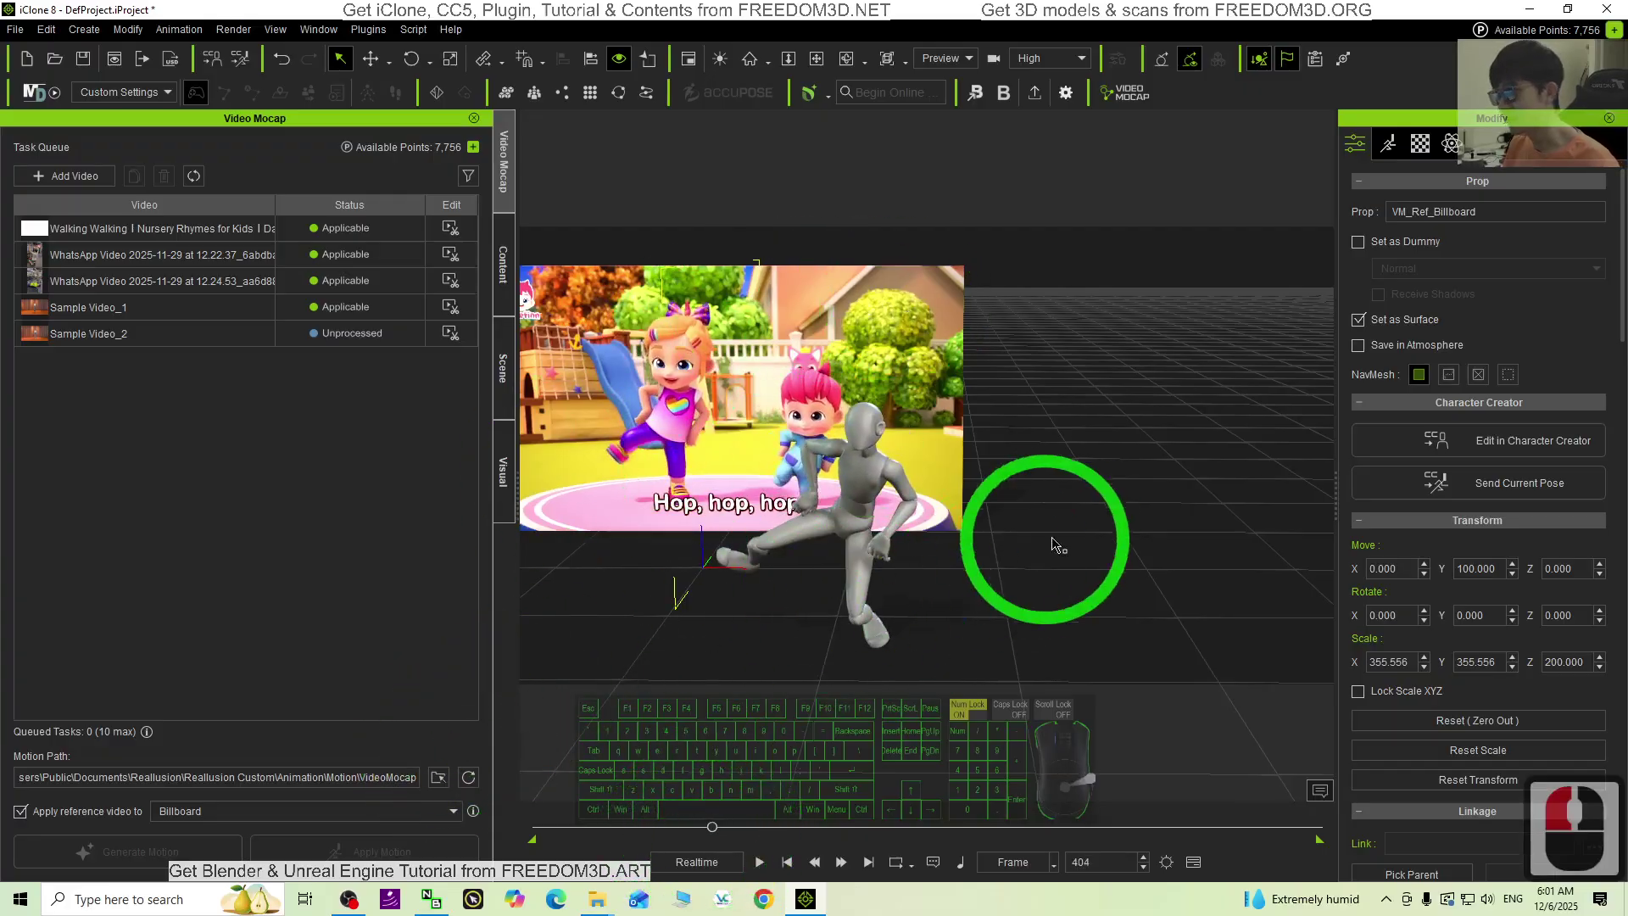
click(284, 793)
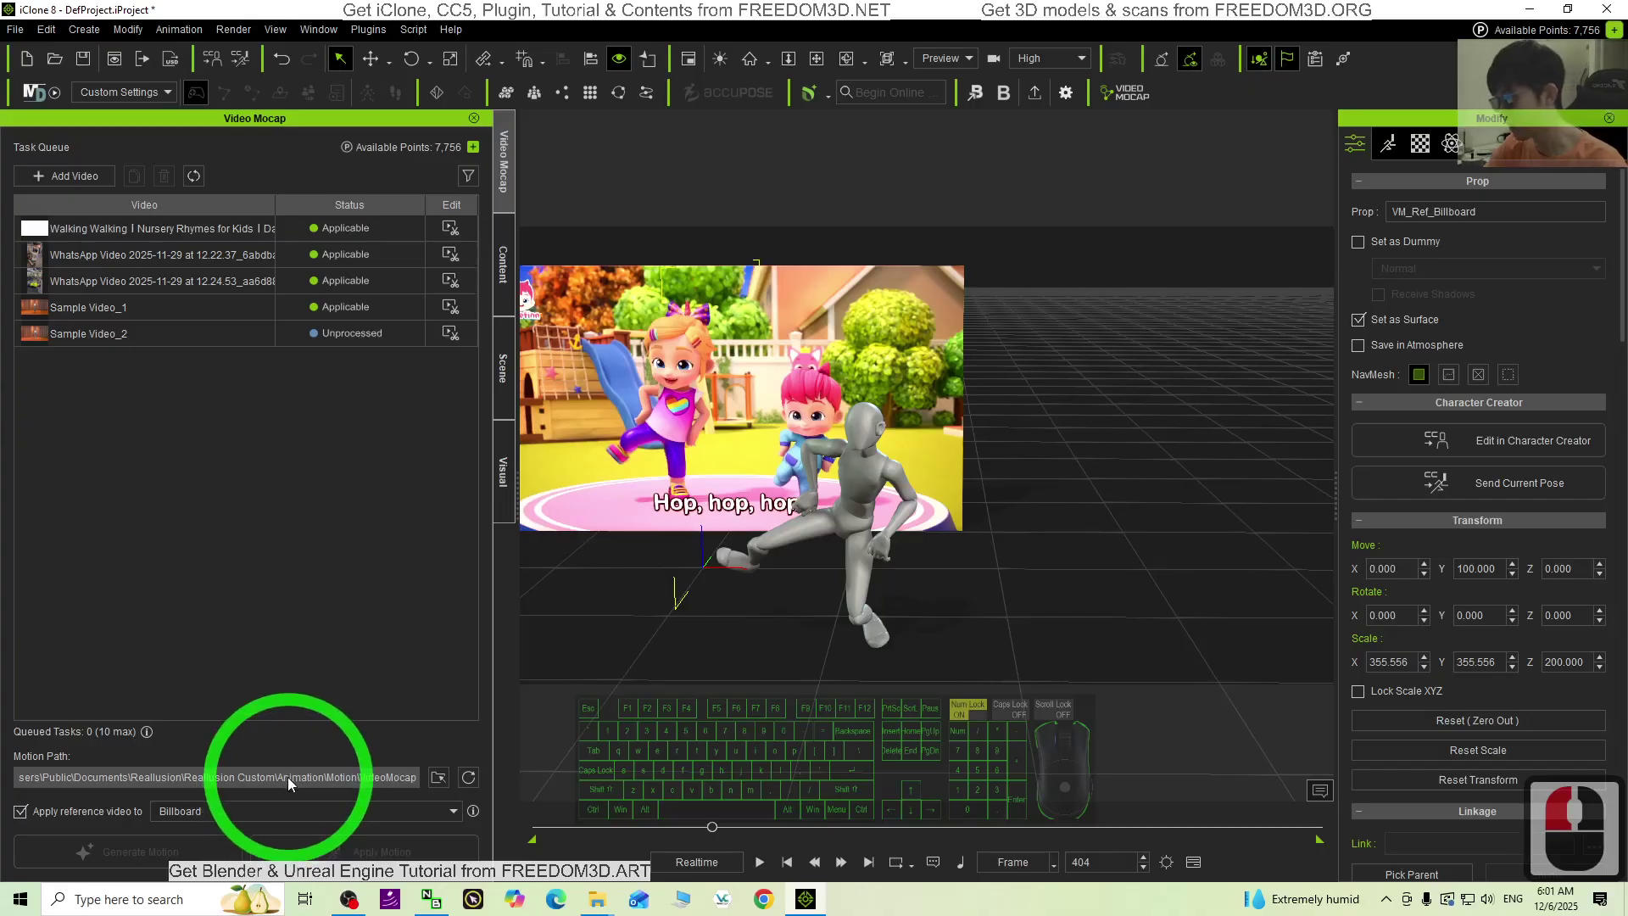
Step: Open the VideoMocap output folder in File Explorer showing the generated rlMotion file
click(294, 786)
scroll(up, 3)
click(451, 445)
click(321, 229)
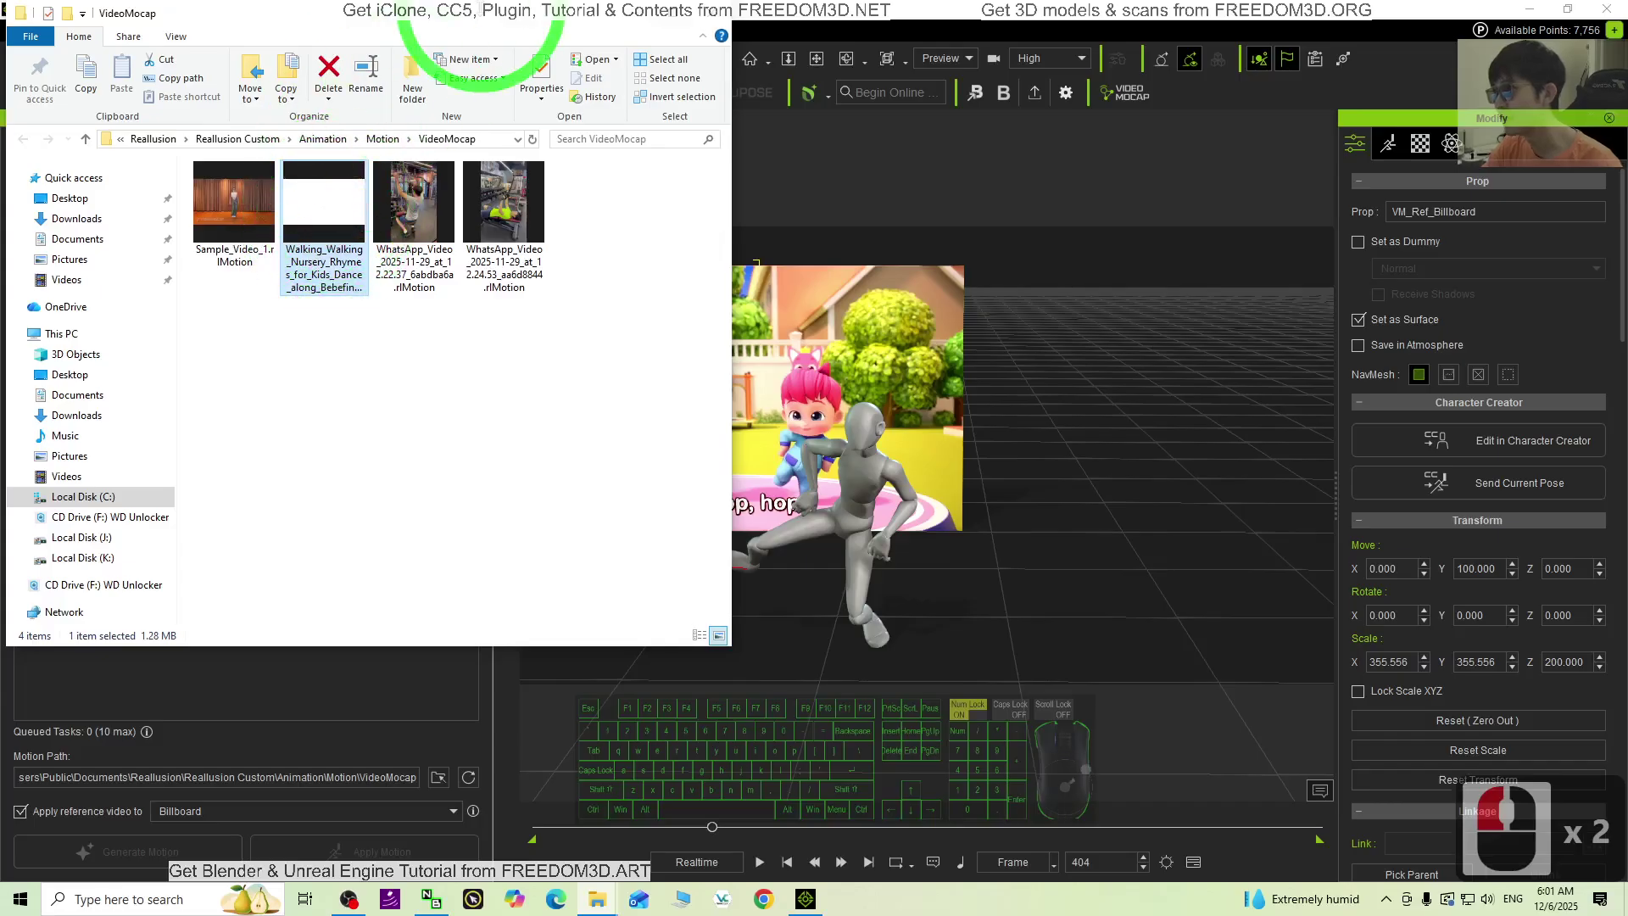
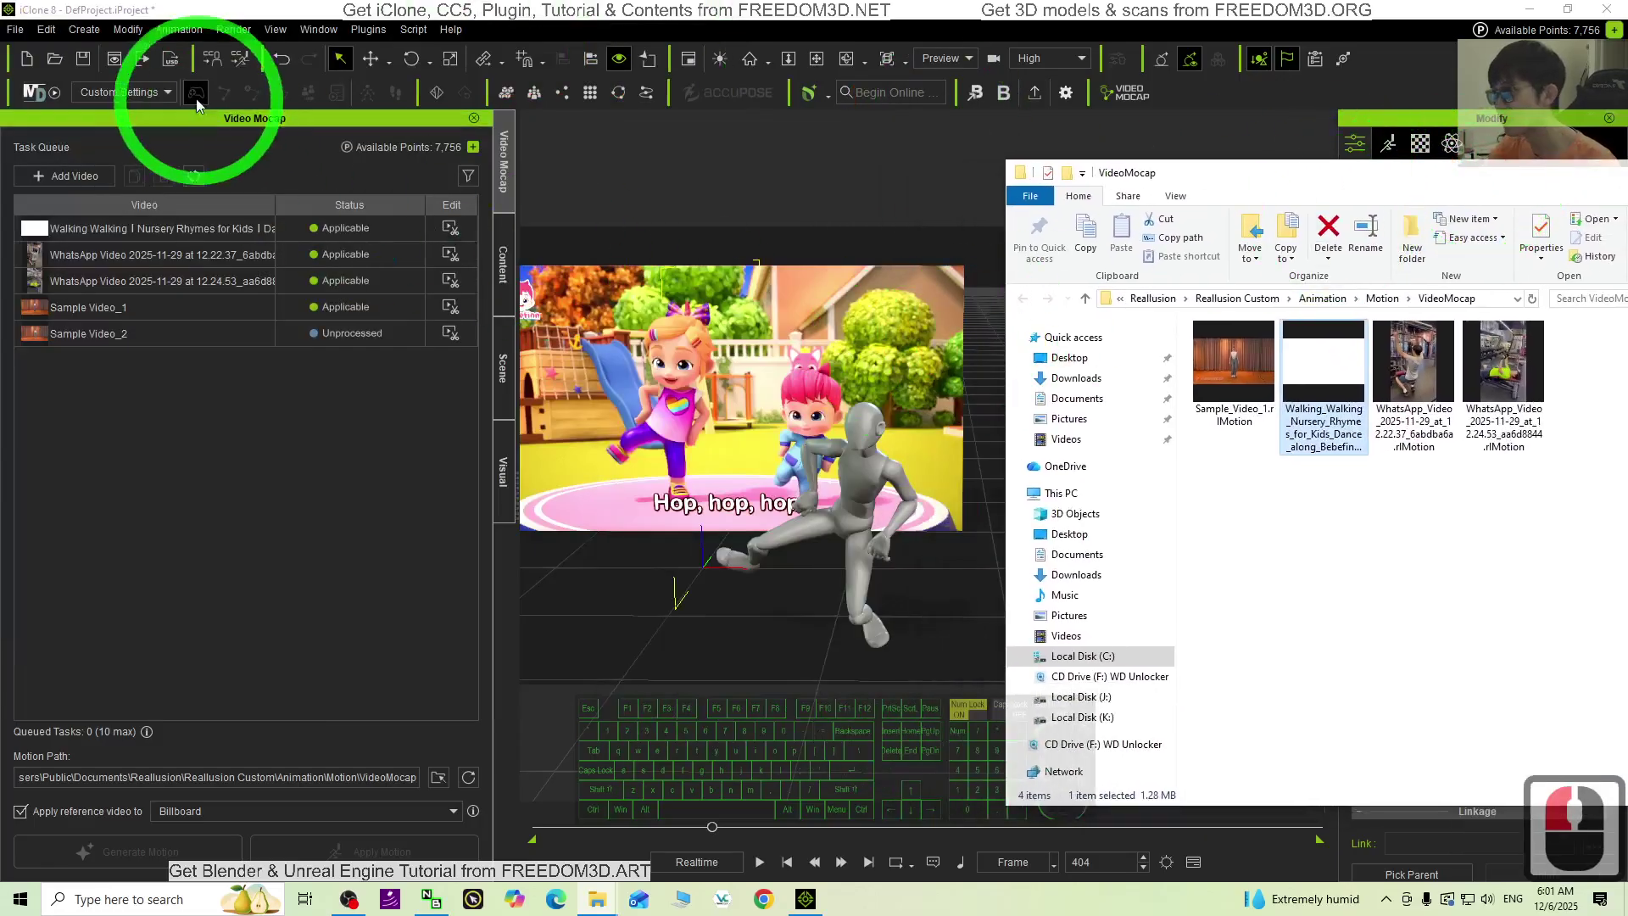
Step: Start a new empty project, discarding the current one without saving
click(34, 60)
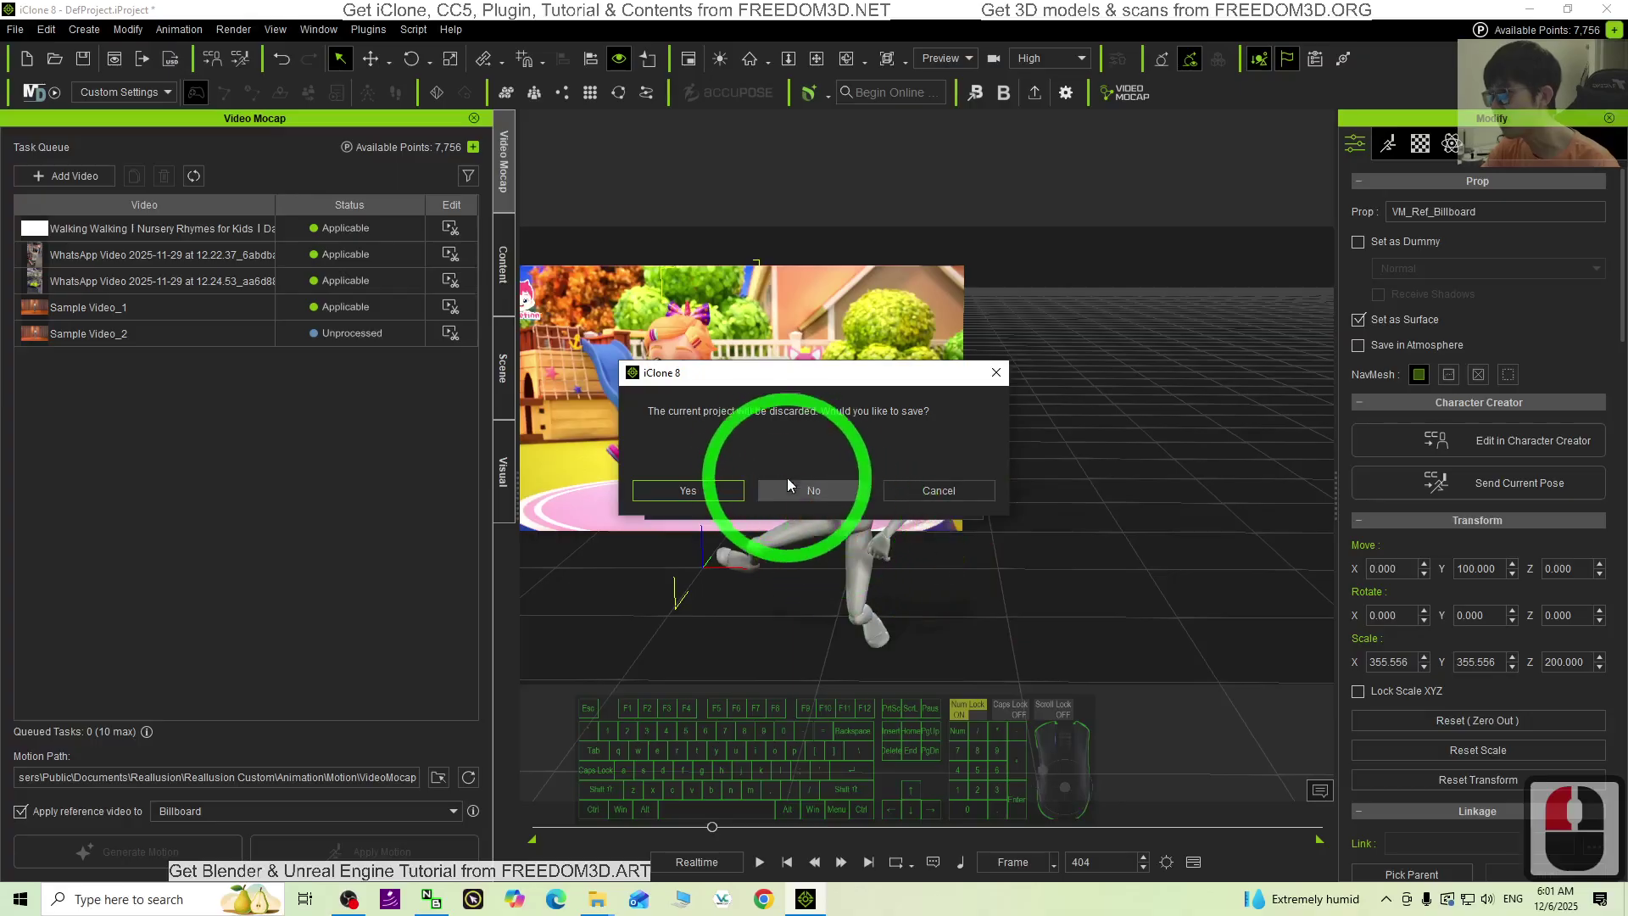
click(806, 482)
click(812, 502)
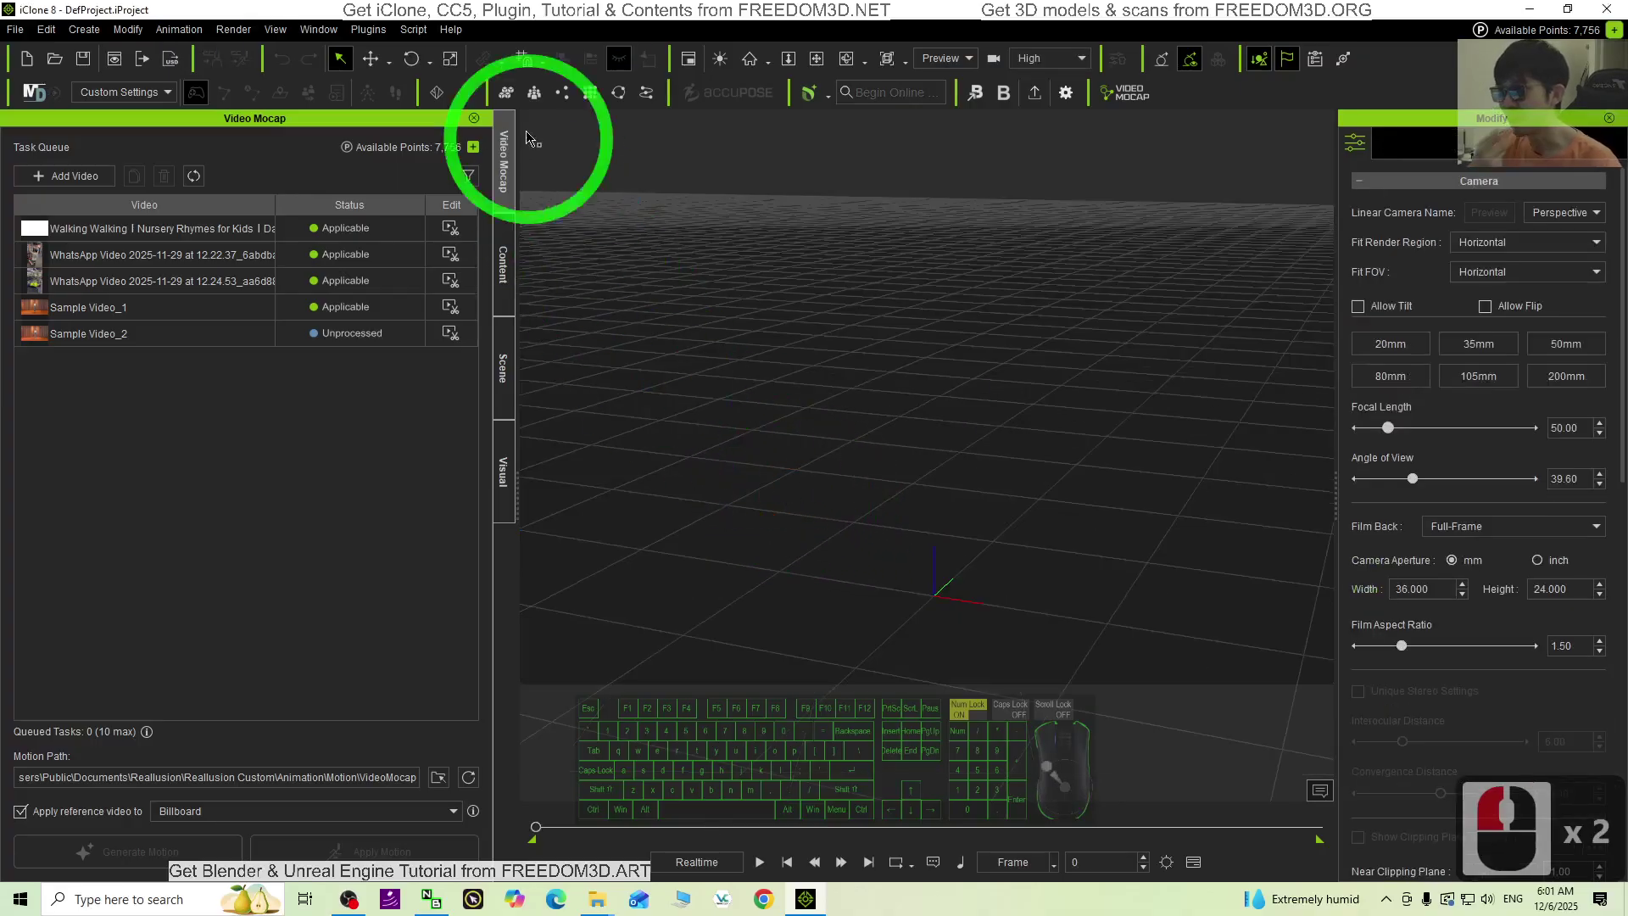
Step: Browse the Content library to the CC5 Characters actor templates with HD Mila highlighted
click(502, 277)
click(468, 316)
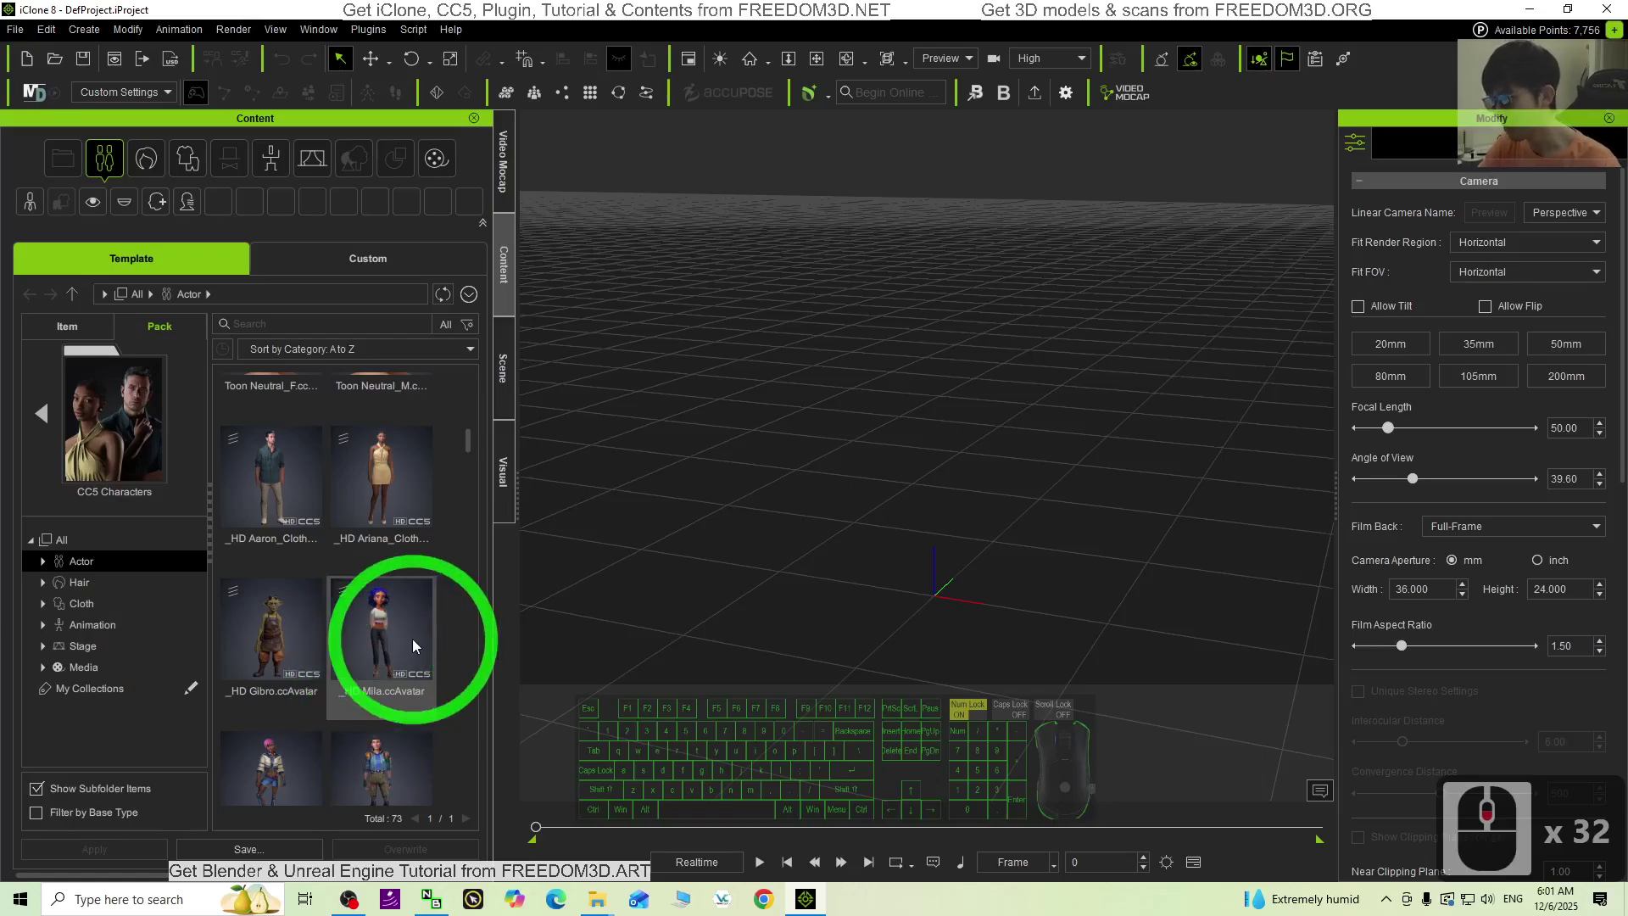
Step: Load the CC5 HD Mila avatar from the Content library into the empty scene
double_click(391, 658)
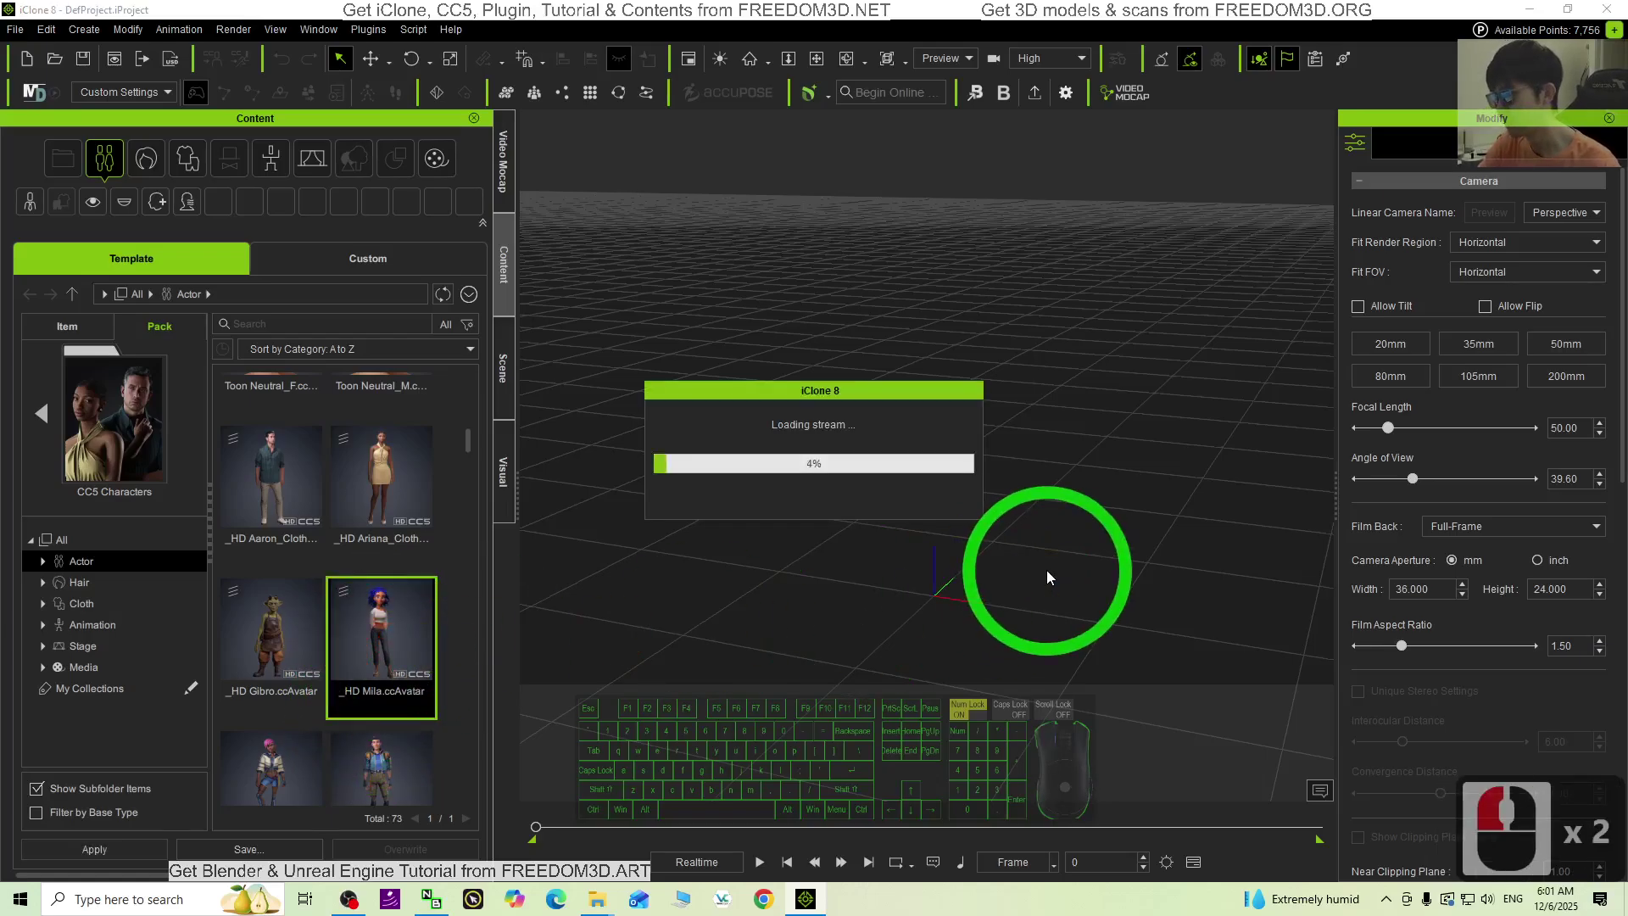
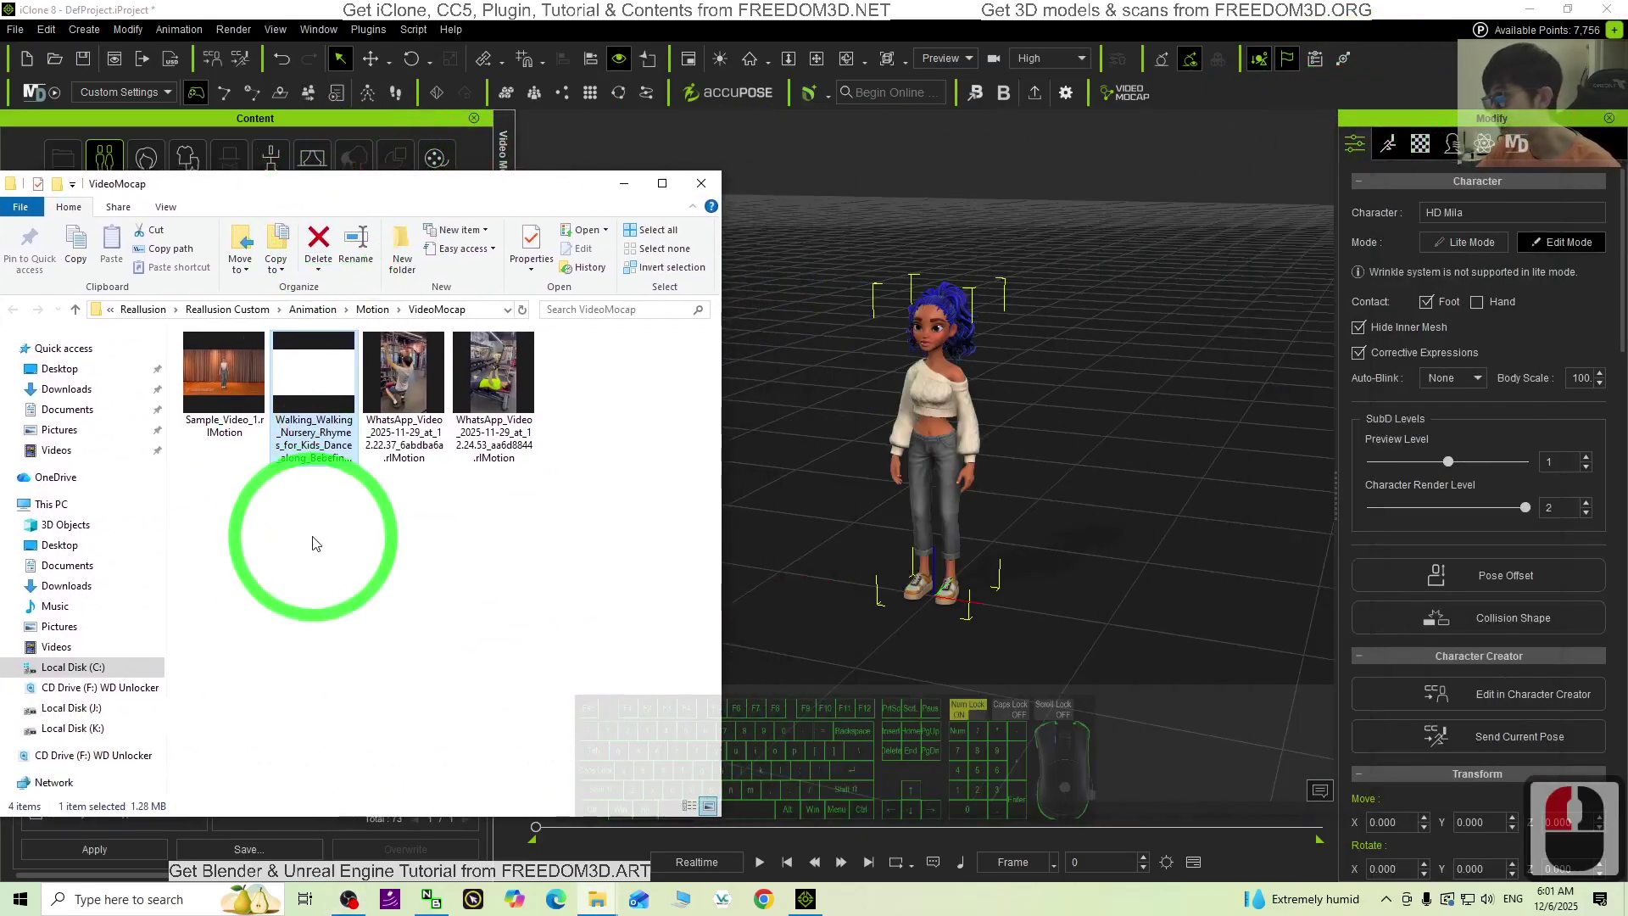
Step: Drop the Walking_Walking .rlMotion file from File Explorer onto HD Mila in the viewport
click(304, 450)
click(308, 441)
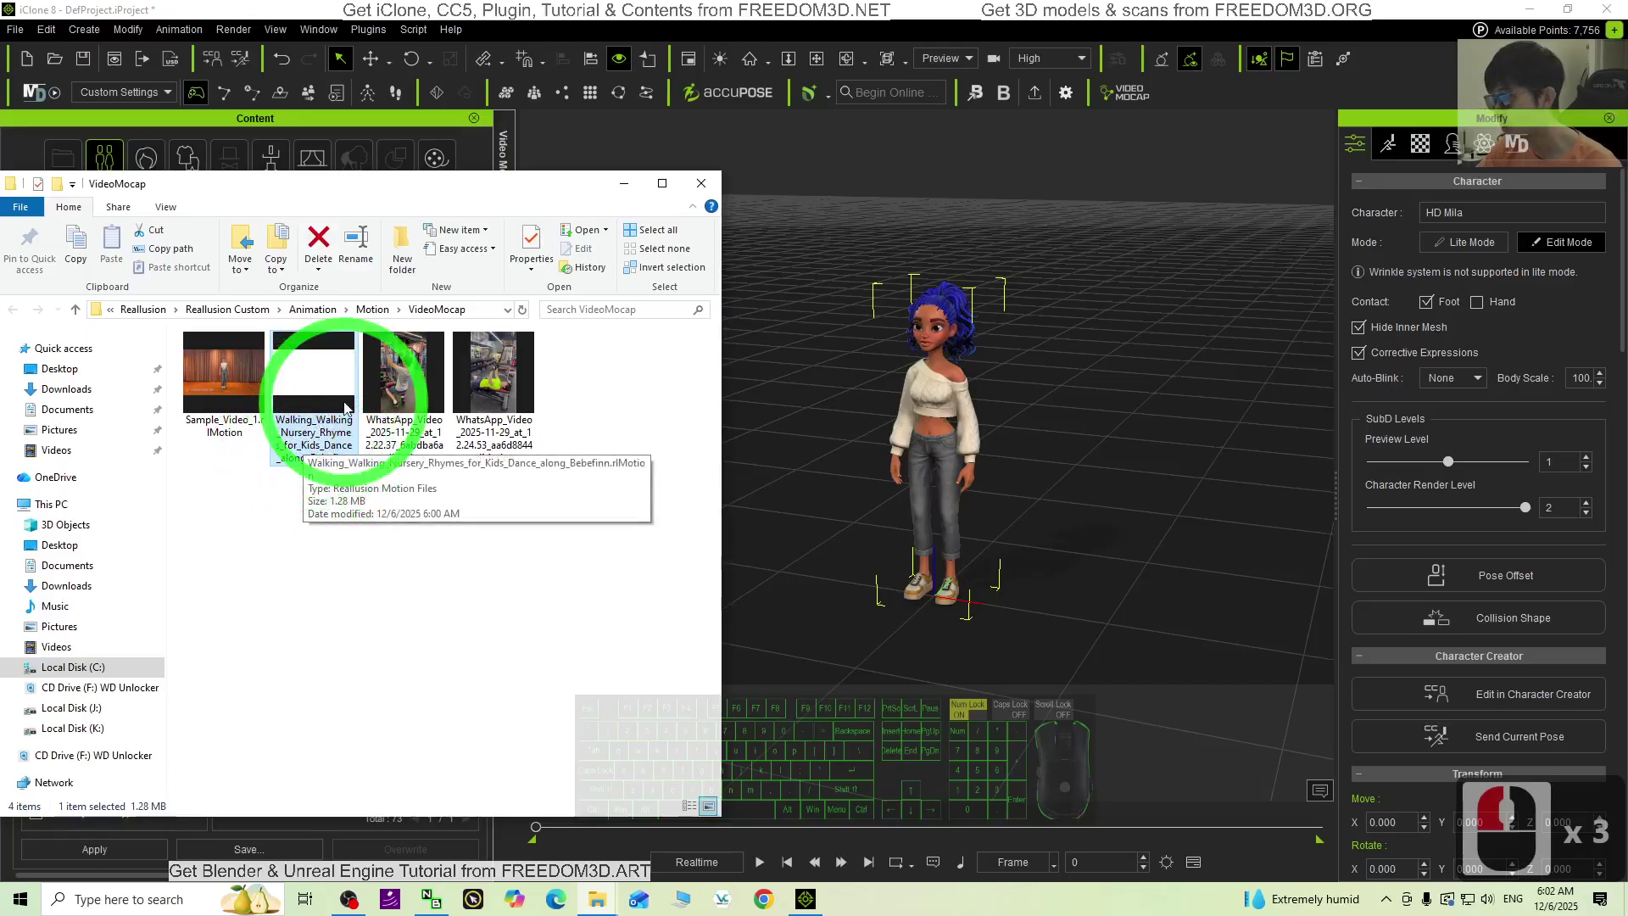
drag(322, 400, 952, 417)
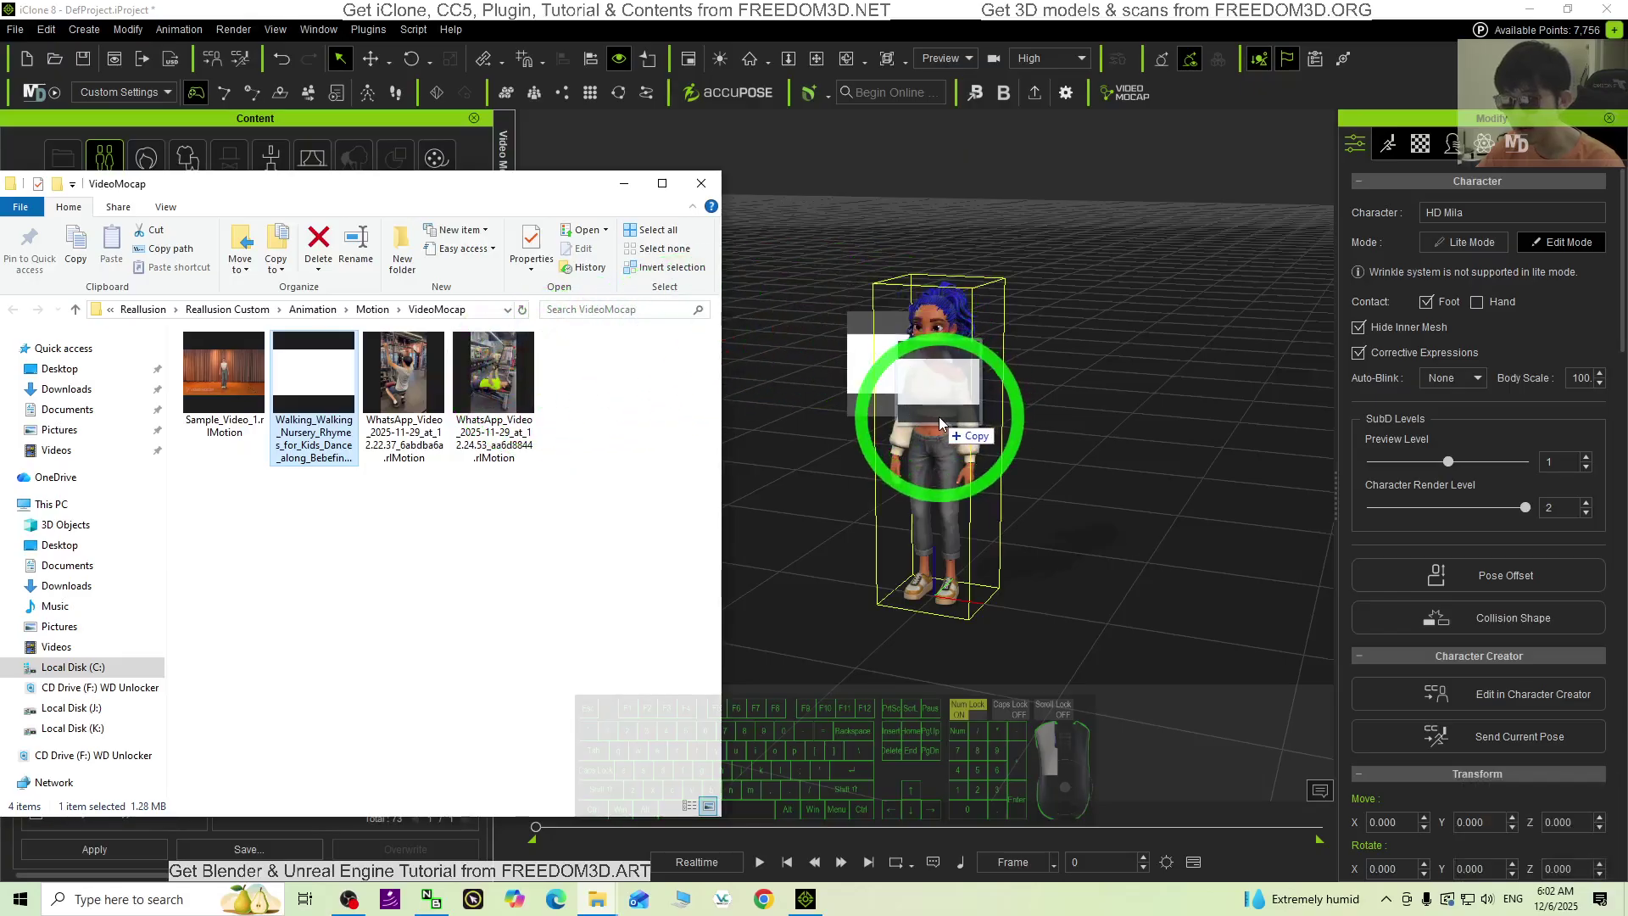
click(942, 423)
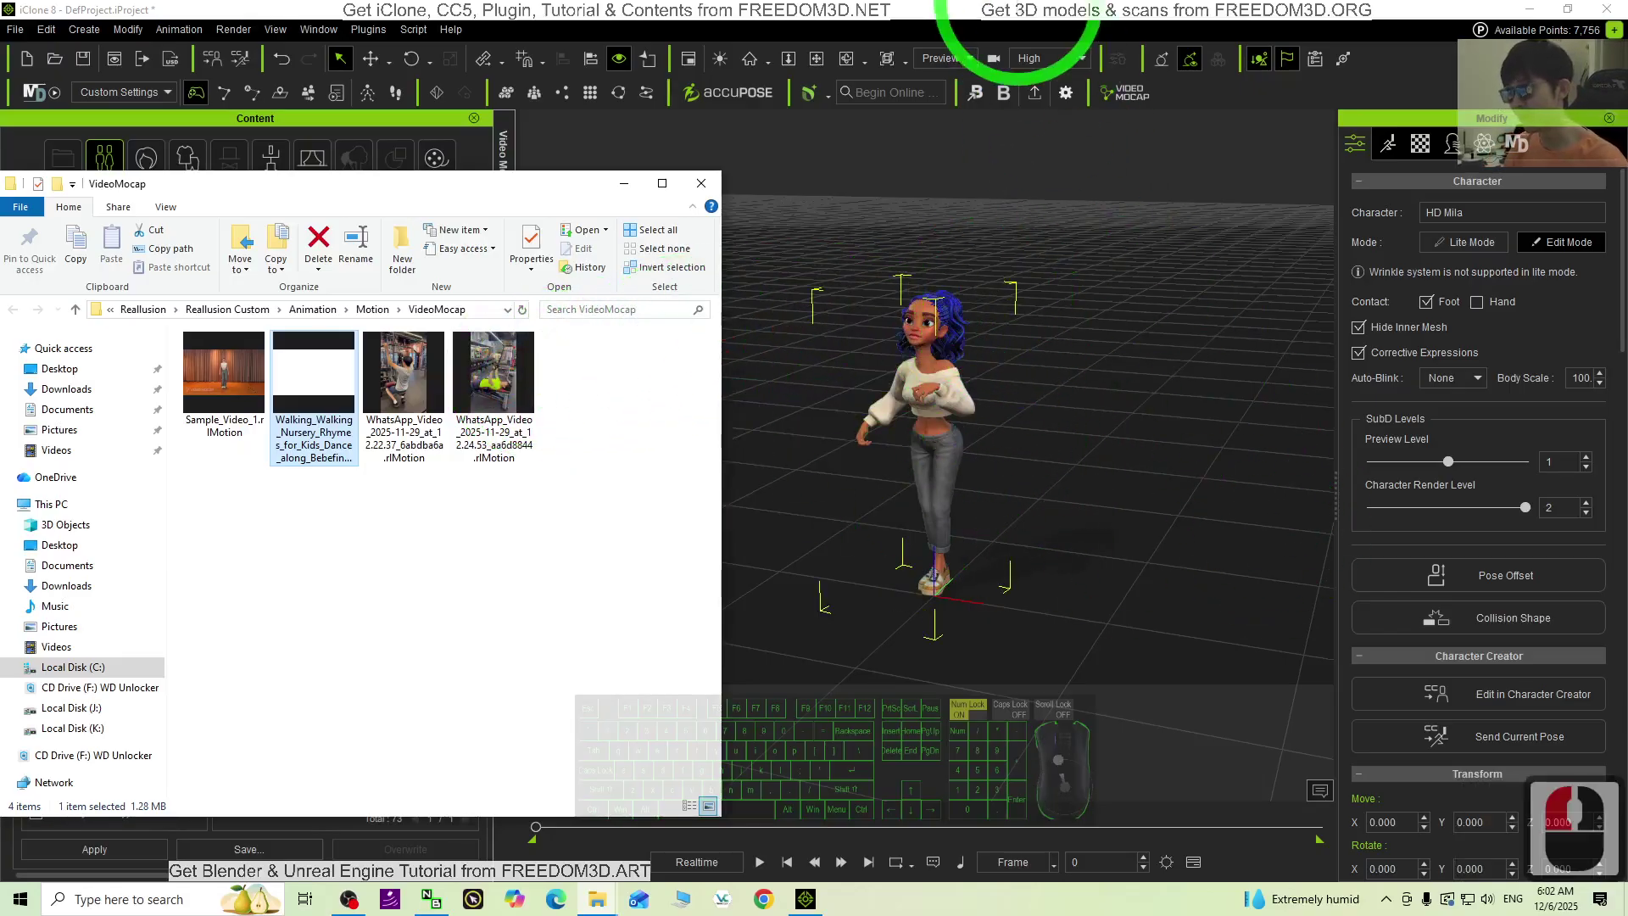
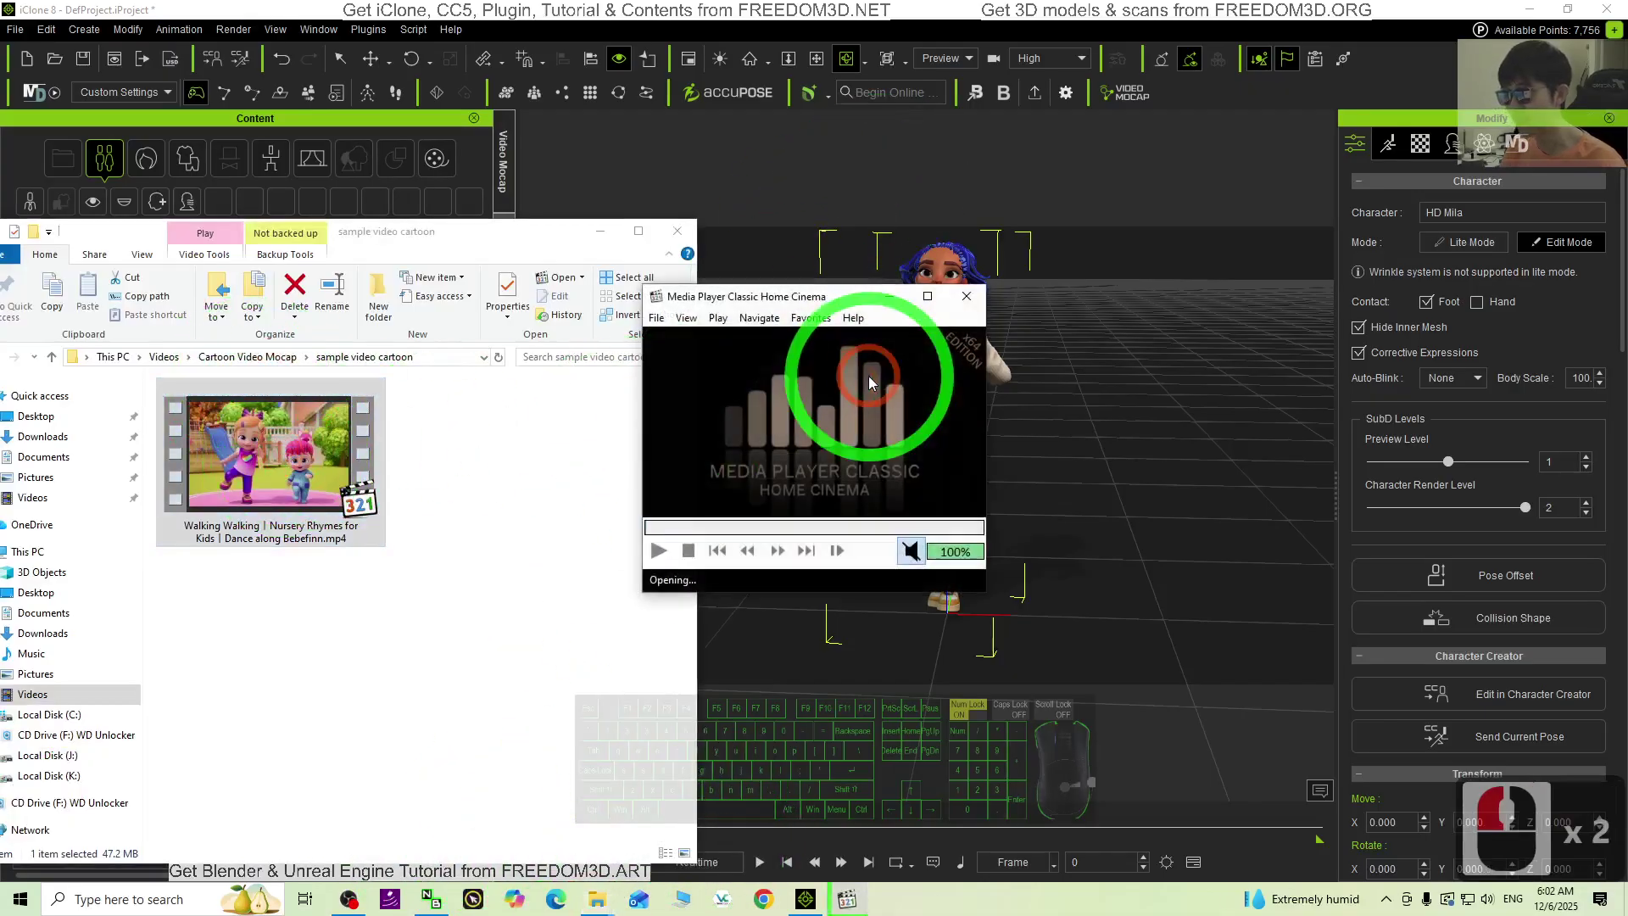
Step: Play the Walking Walking cartoon .mp4 in Media Player Classic for reference
double_click(718, 812)
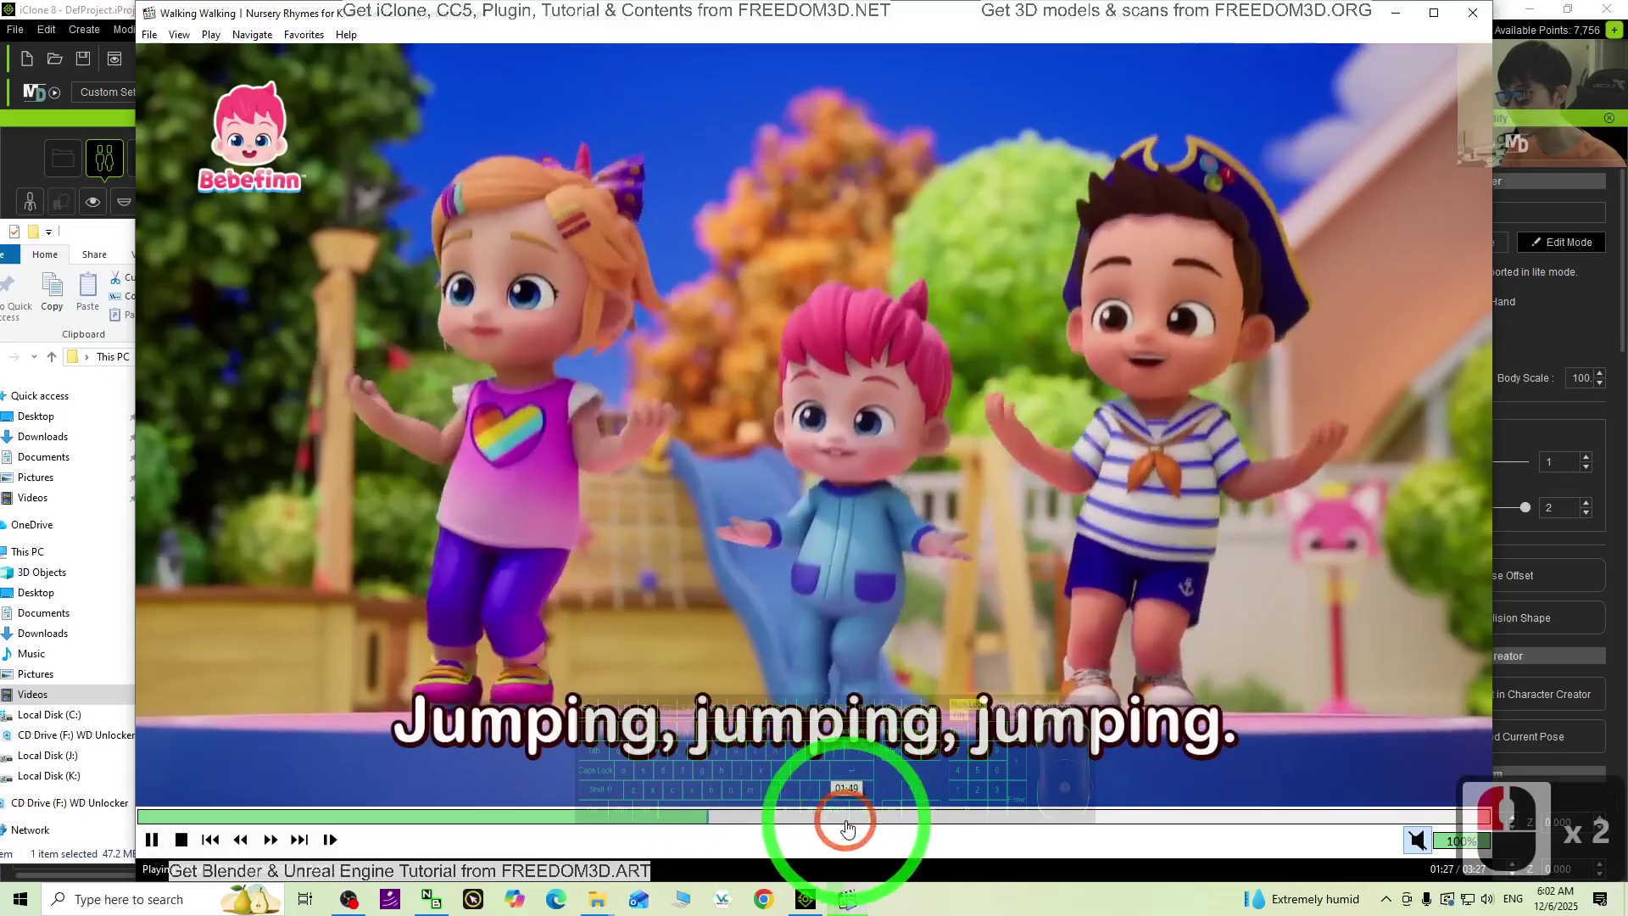
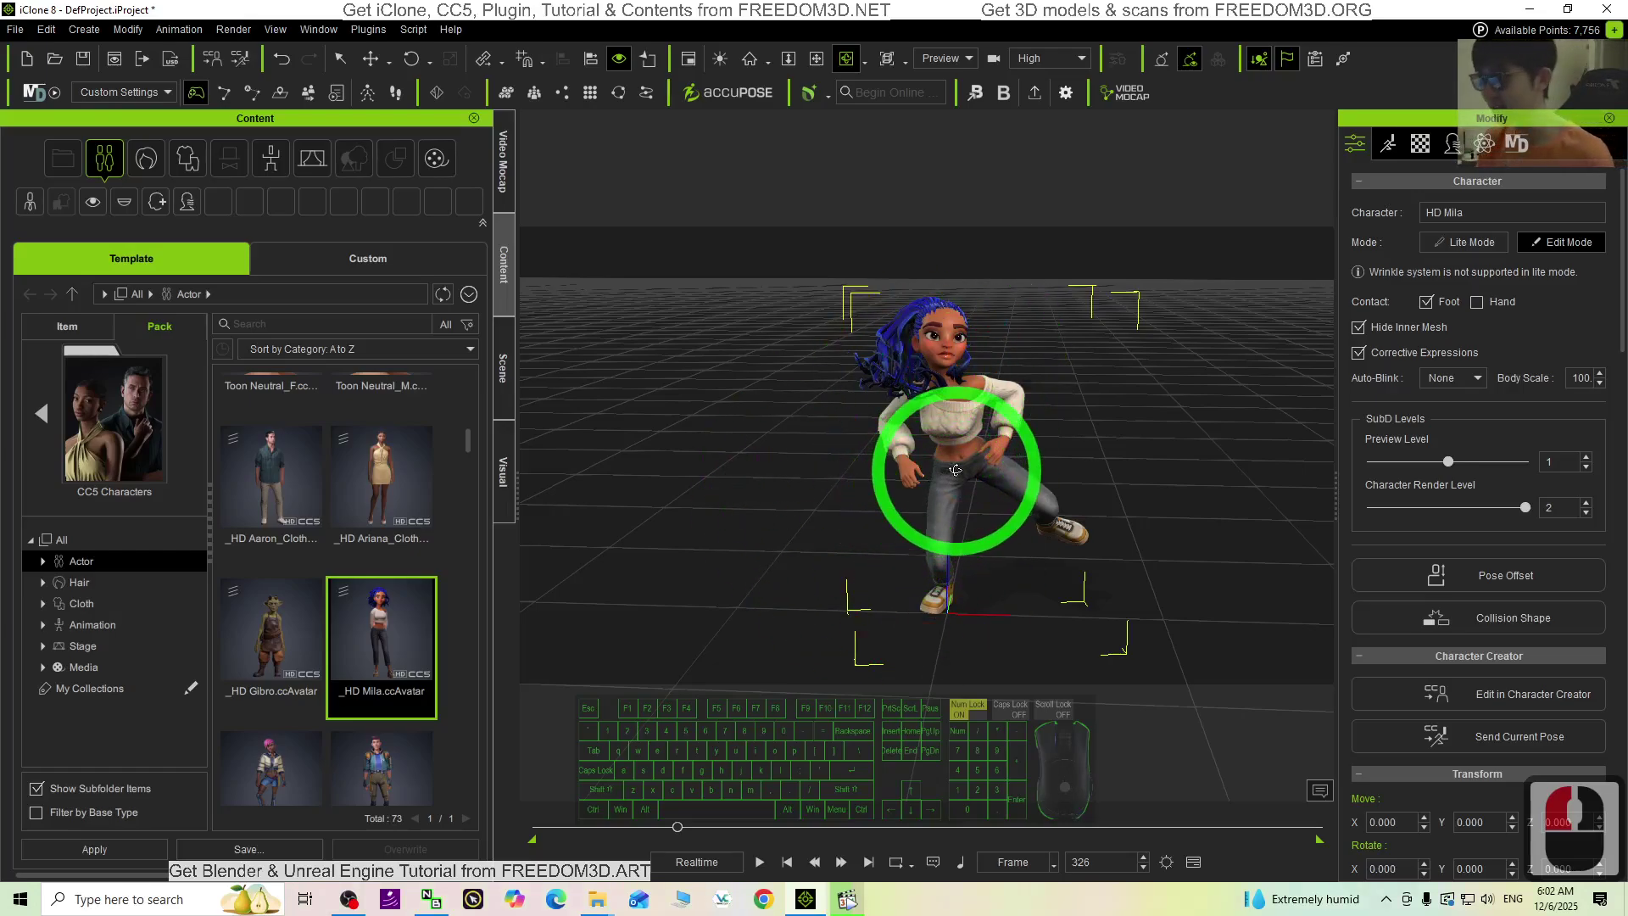
Step: Stop Mila's playback, rewind to the first frame and replay her dance
click(958, 470)
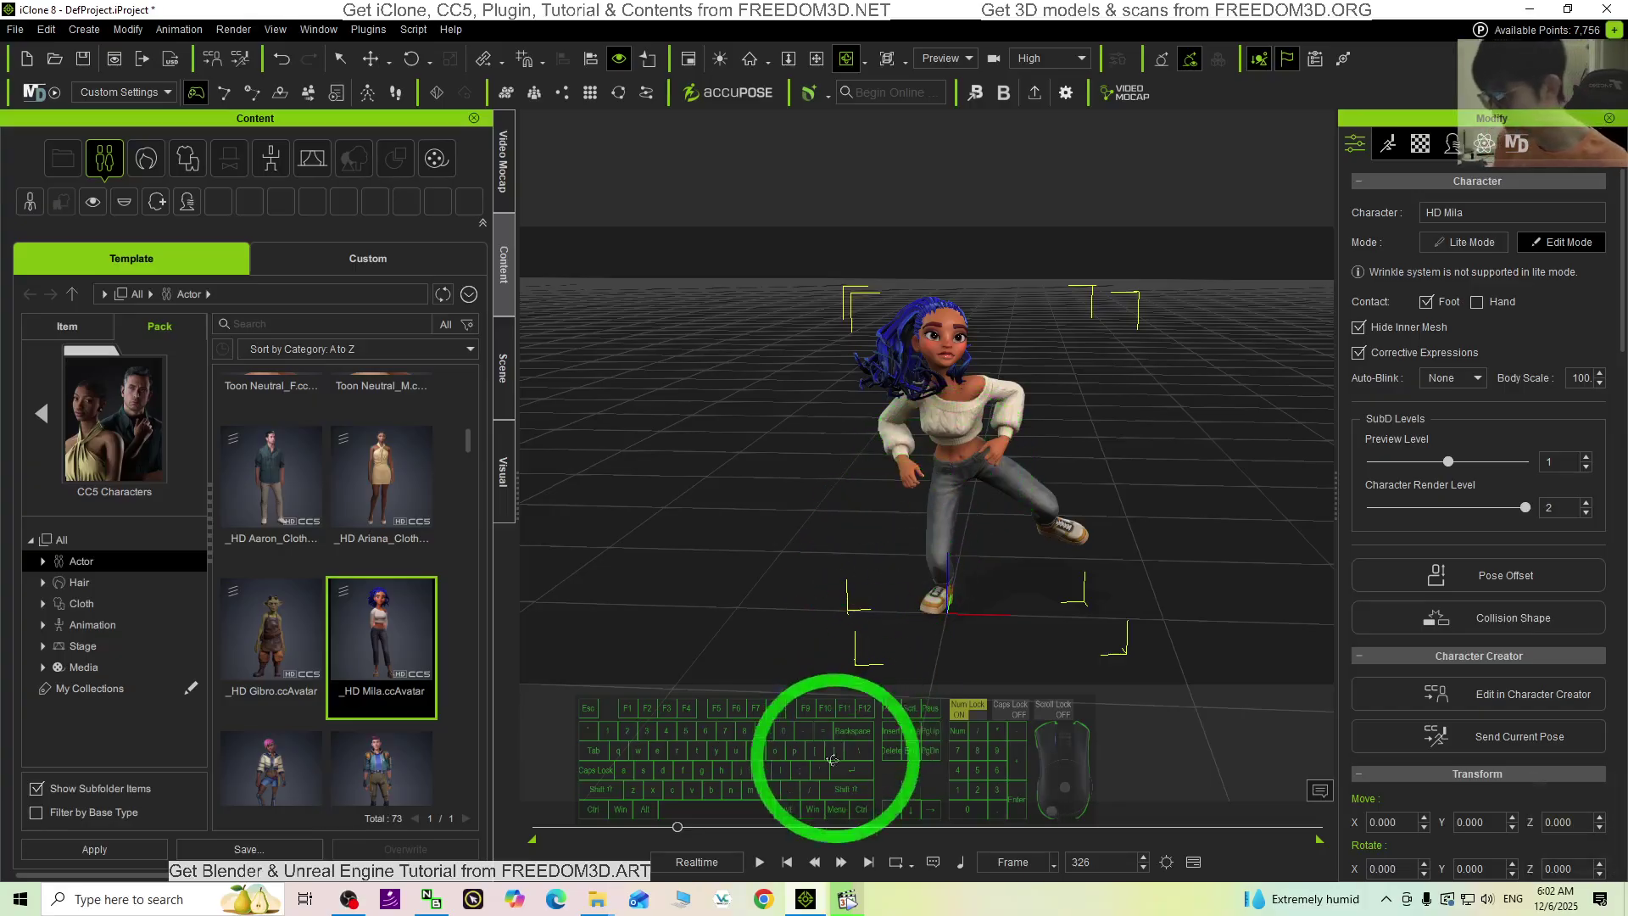
click(784, 873)
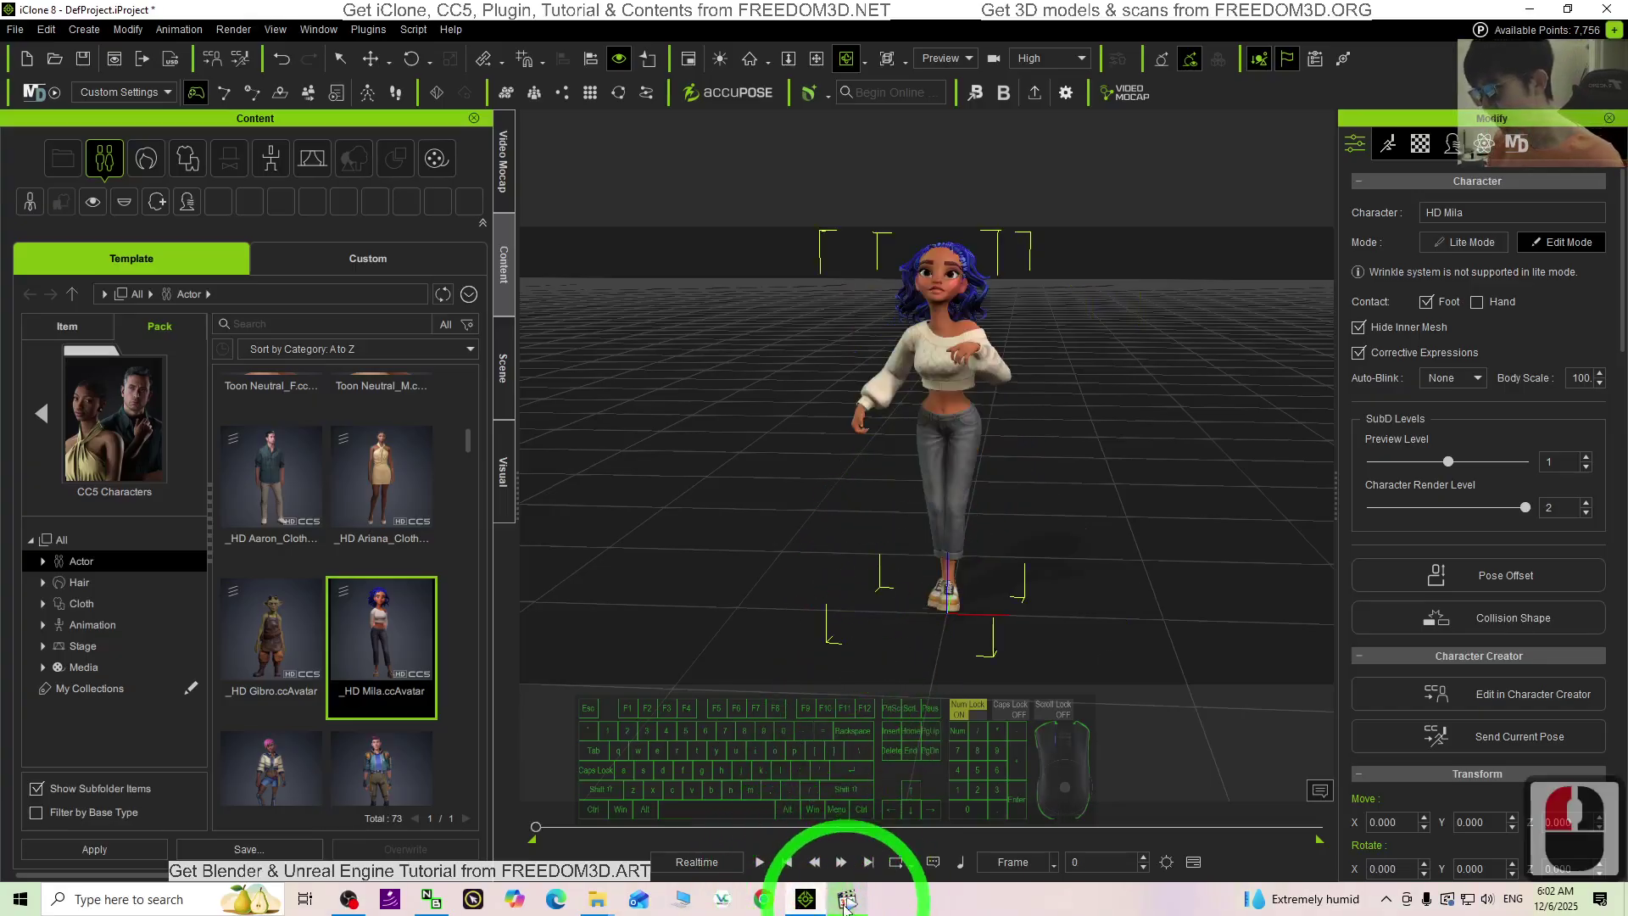
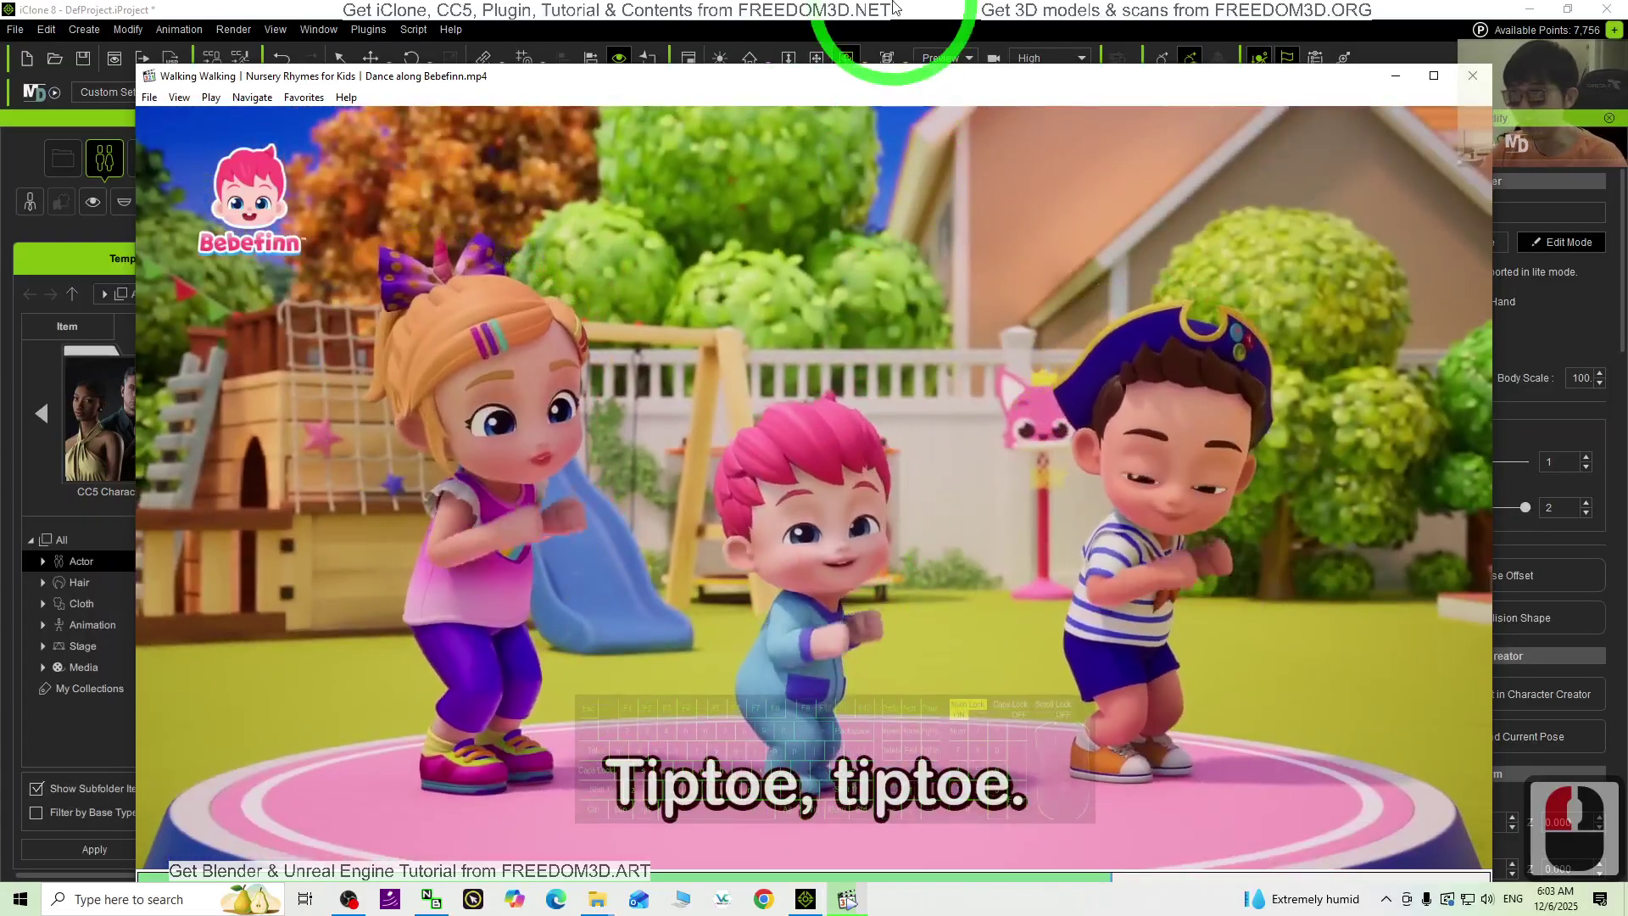
drag(909, 7, 766, 875)
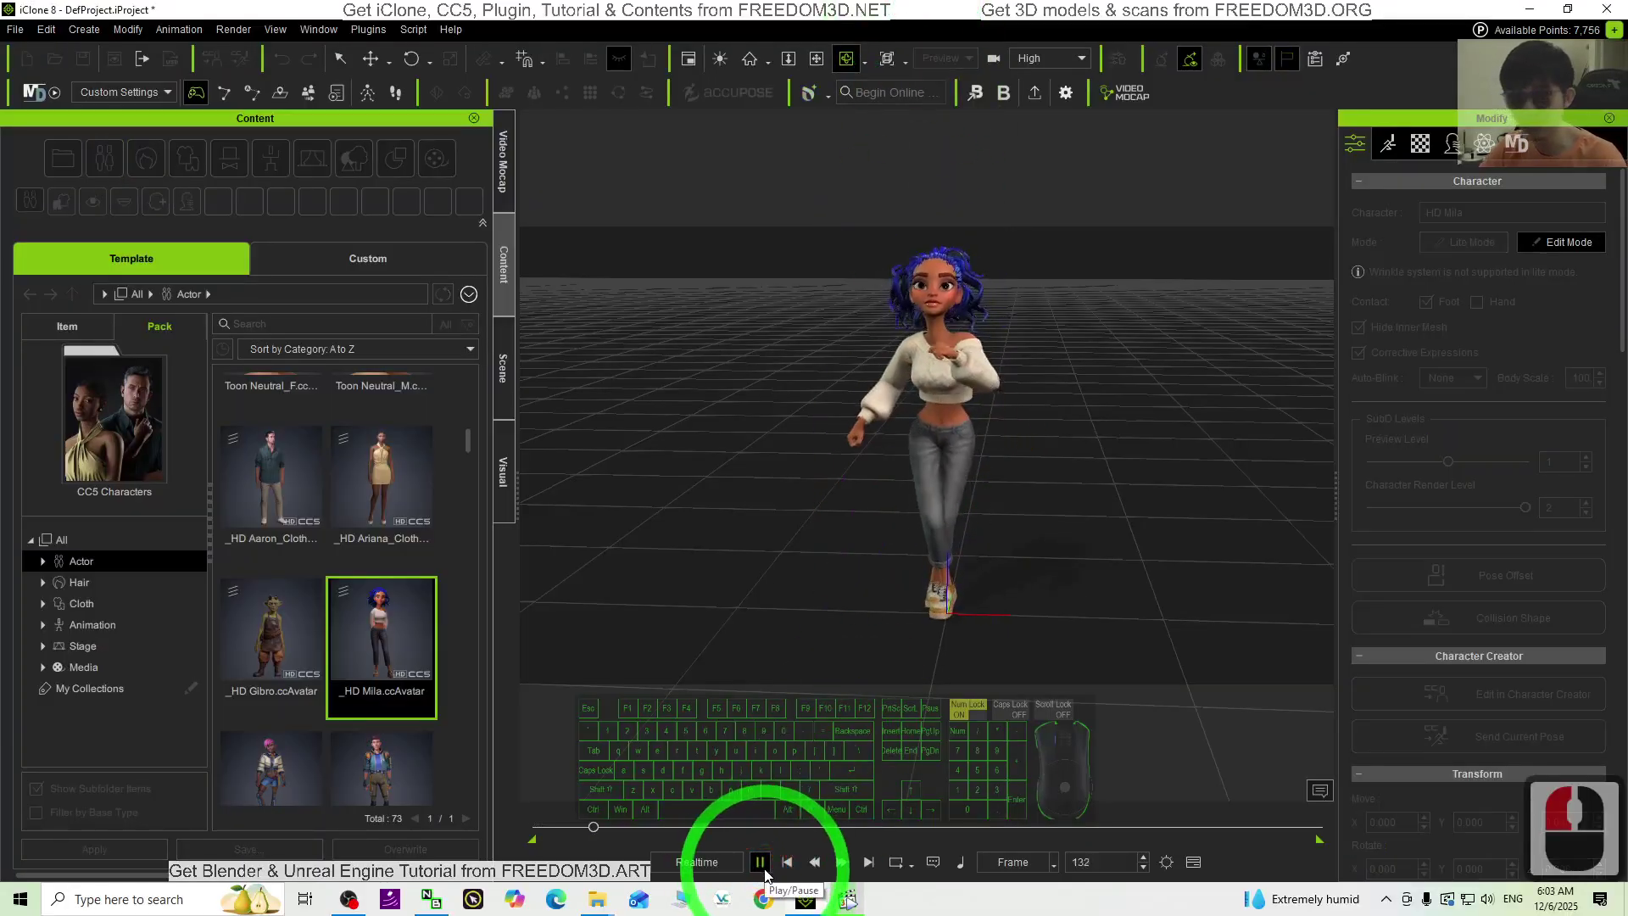
Step: Pause playback and orbit/zoom the camera closer around Mila's high-kick pose
click(768, 875)
scroll(up, 3)
drag(771, 866, 757, 847)
drag(686, 827, 678, 833)
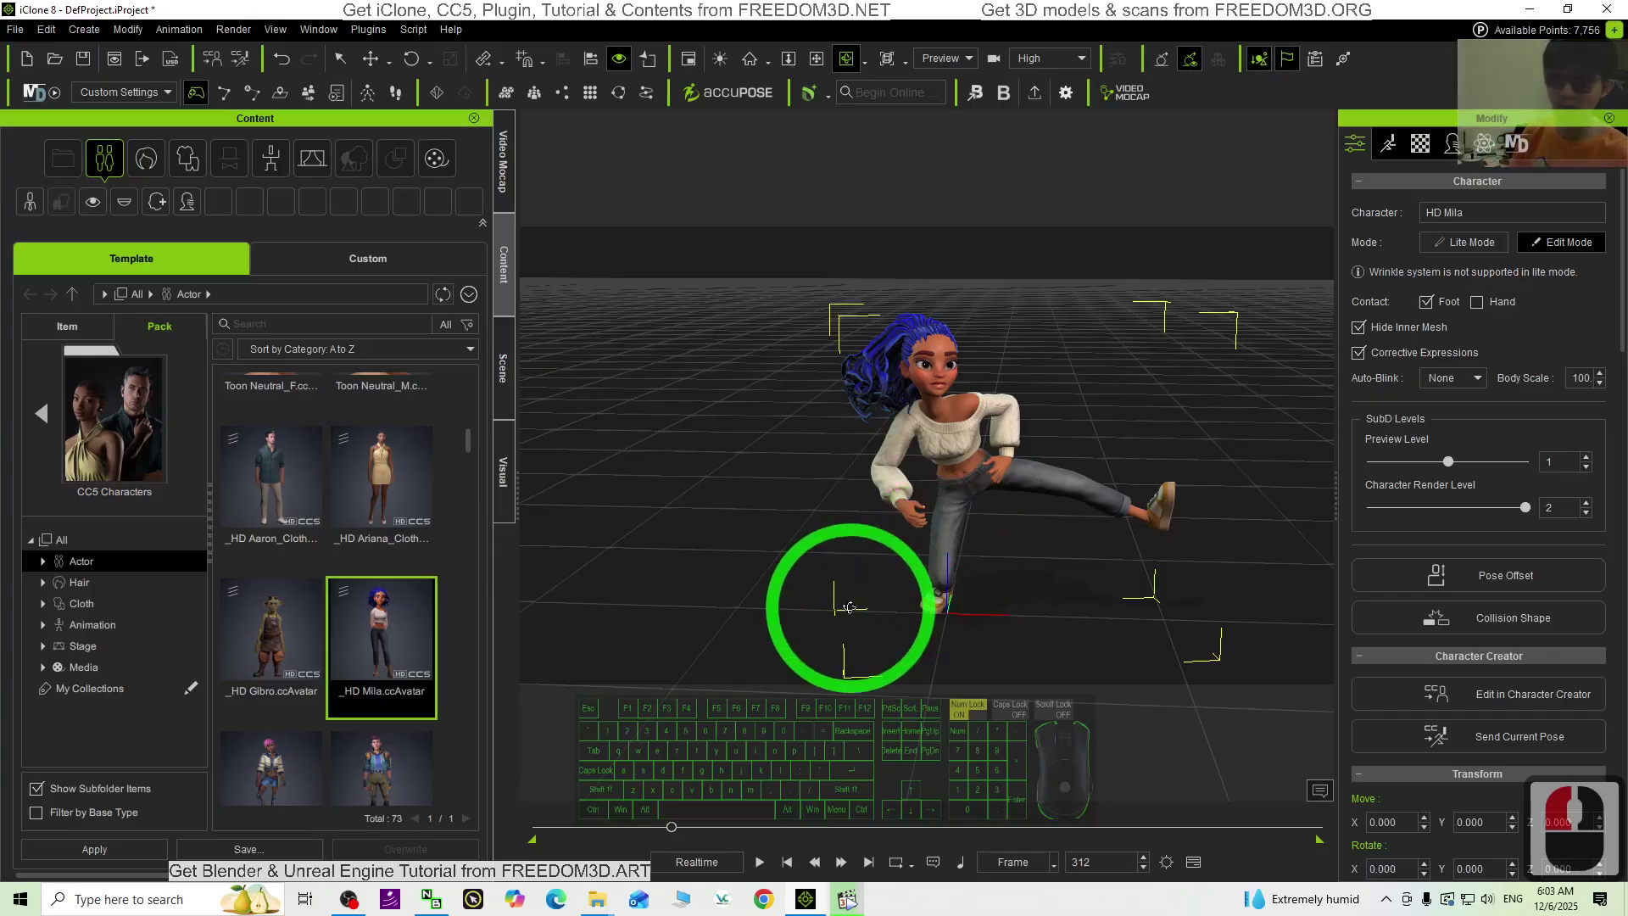